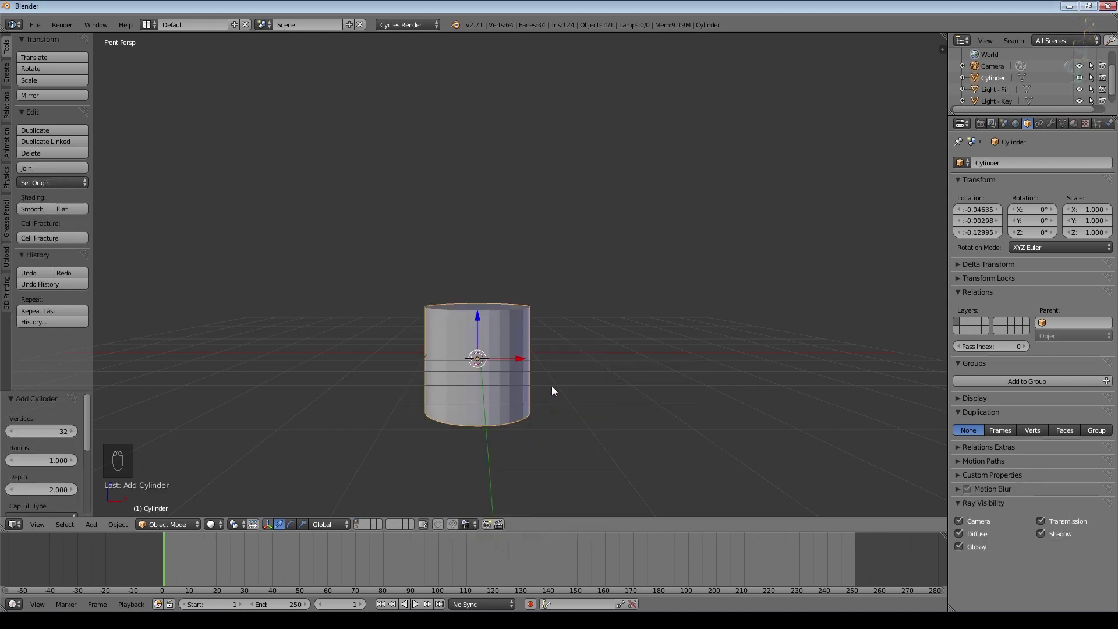
Scale the cylinder to a thin ~0.13 column and move it up to stand on the ground.
{"action": "left_click", "coordinate": [481, 315]}
{"action": "key", "text": "KP_5"}
{"action": "key", "text": "s"}
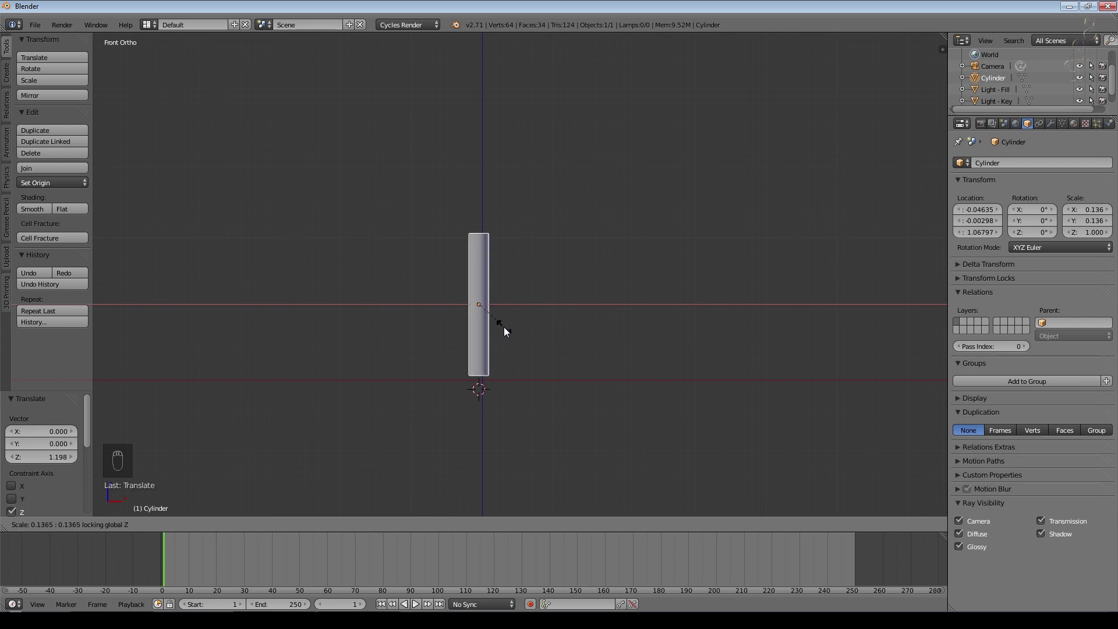
{"action": "key", "text": "g"}
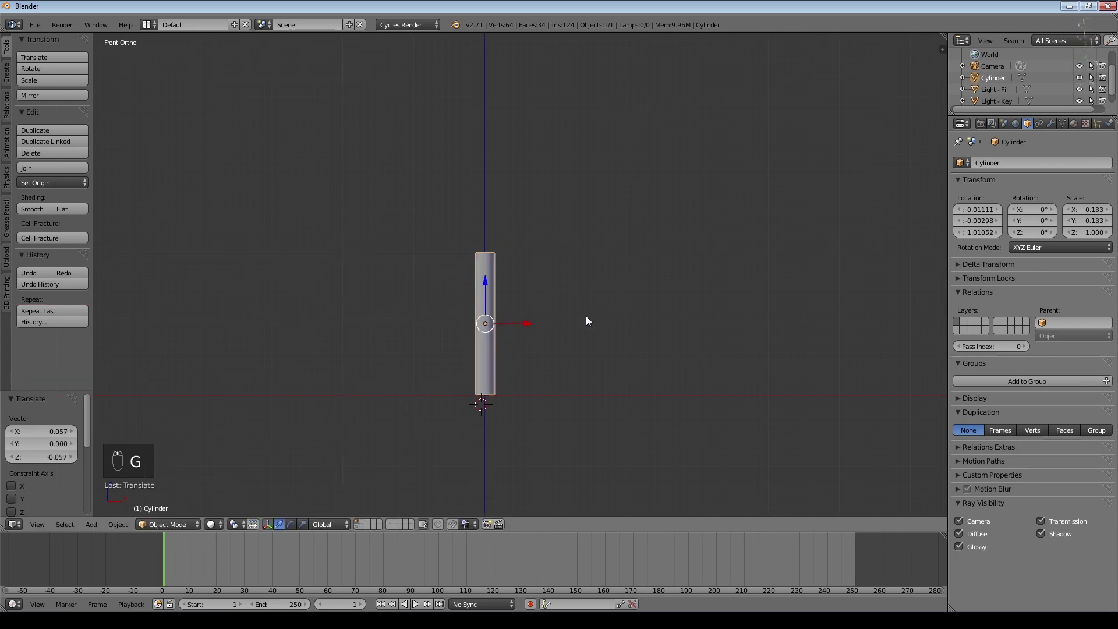
Add four horizontal loop cuts along the column's height in Edit Mode.
{"action": "key", "text": "Tab"}
{"action": "key", "text": "ctrl+r"}
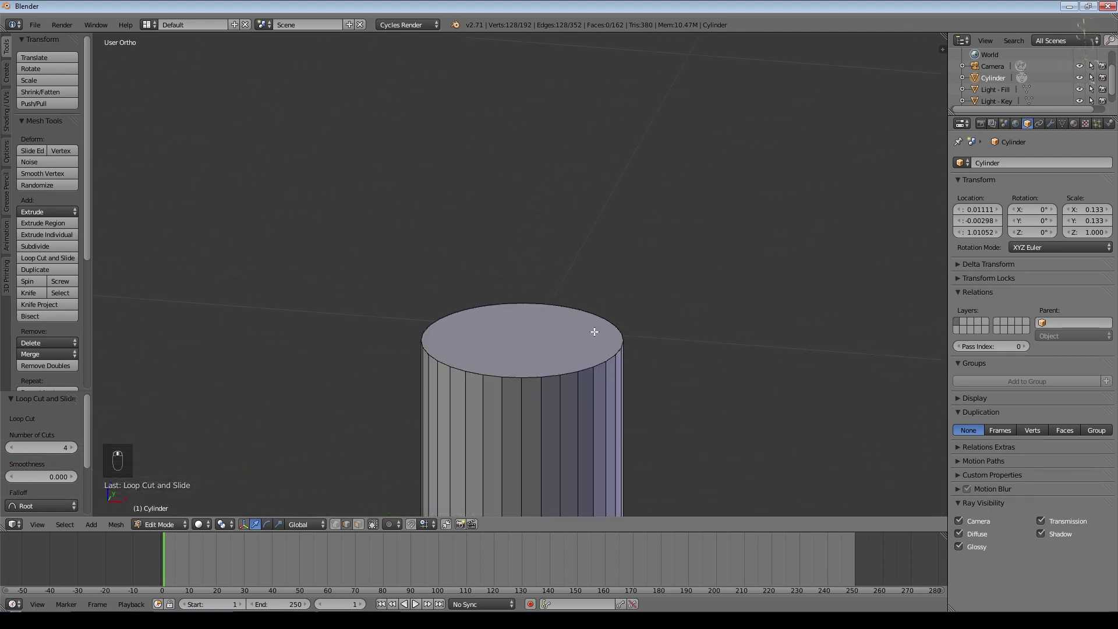
Leave mesh editing and return the column to Object Mode.
{"action": "key", "text": "ctrl+z"}
{"action": "key", "text": "Tab"}
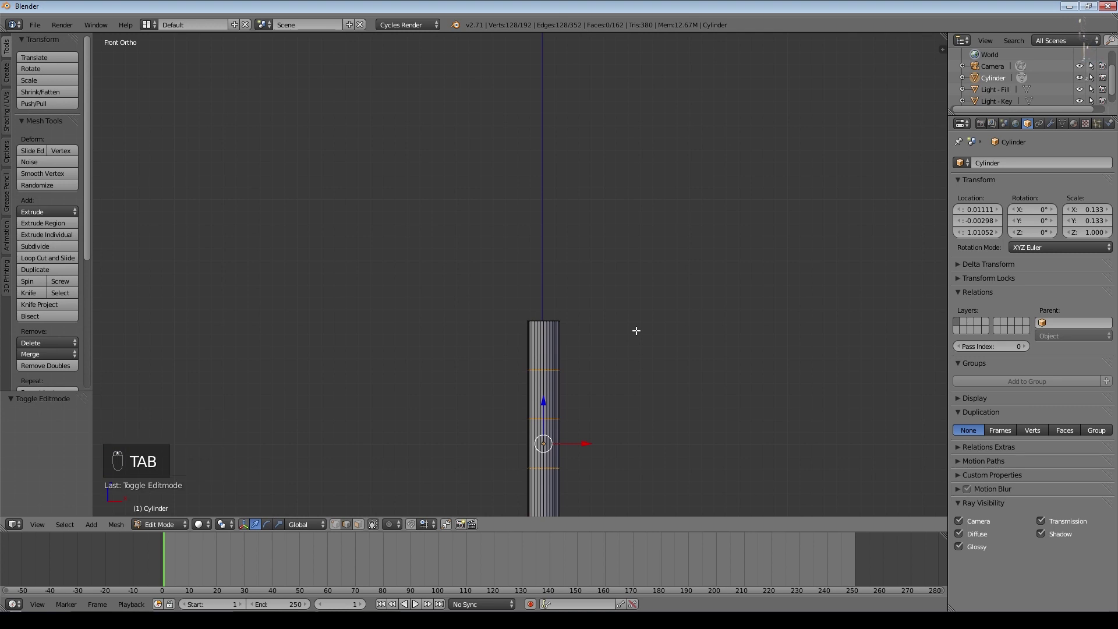
{"action": "key", "text": "Tab"}
{"action": "key", "text": "Tab"}
{"action": "key", "text": "Tab"}
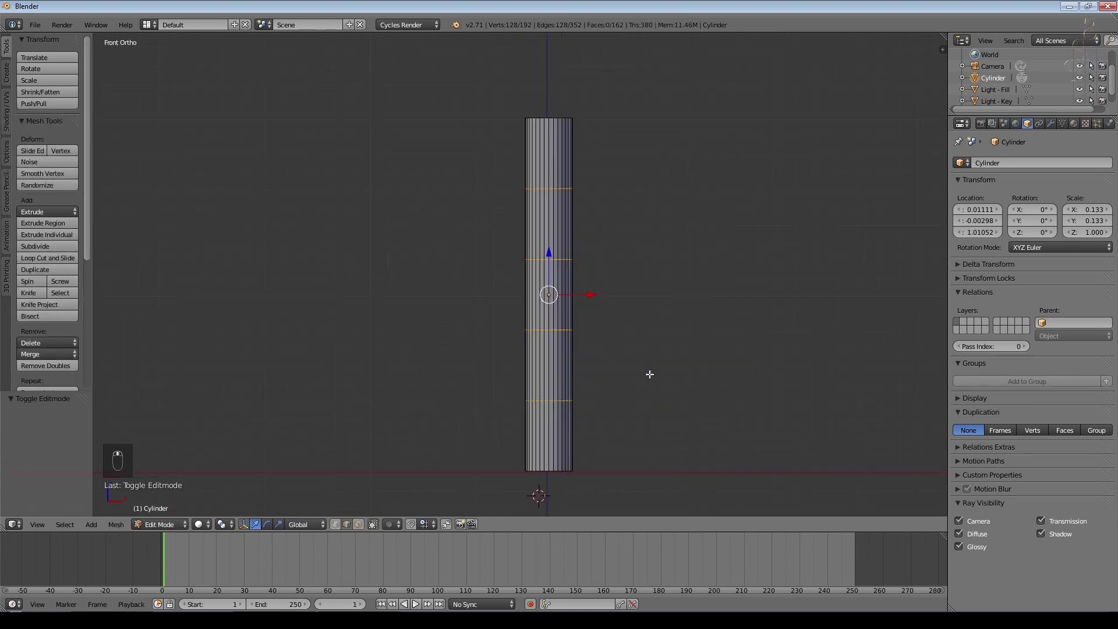
{"action": "key", "text": "Tab"}
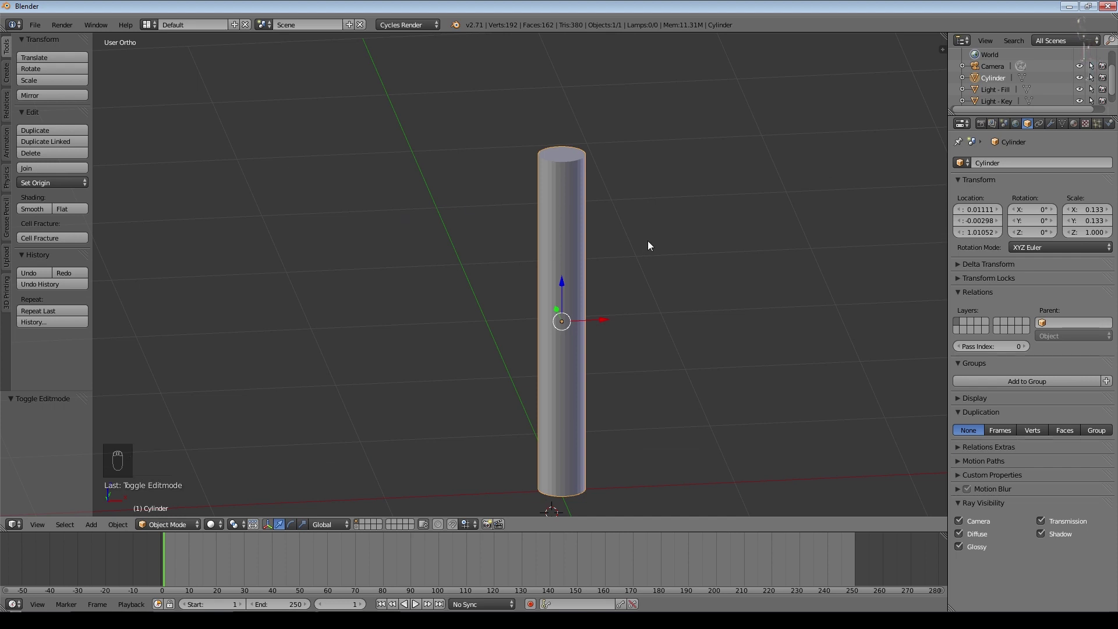
Apply smooth shading to the column after orbiting to check it, then return to front view.
{"action": "left_click_drag", "start_coordinate": [638, 278], "coordinate": [4, 188]}
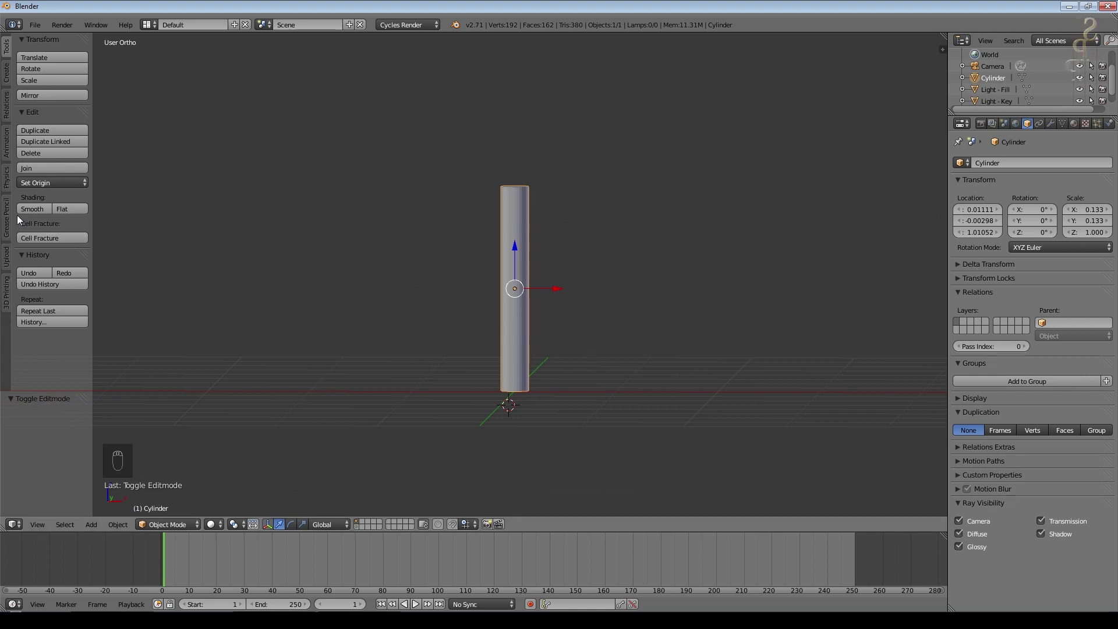
{"action": "left_click_drag", "start_coordinate": [38, 213], "coordinate": [613, 277]}
{"action": "left_click", "coordinate": [612, 277]}
{"action": "key", "text": "KP_1"}
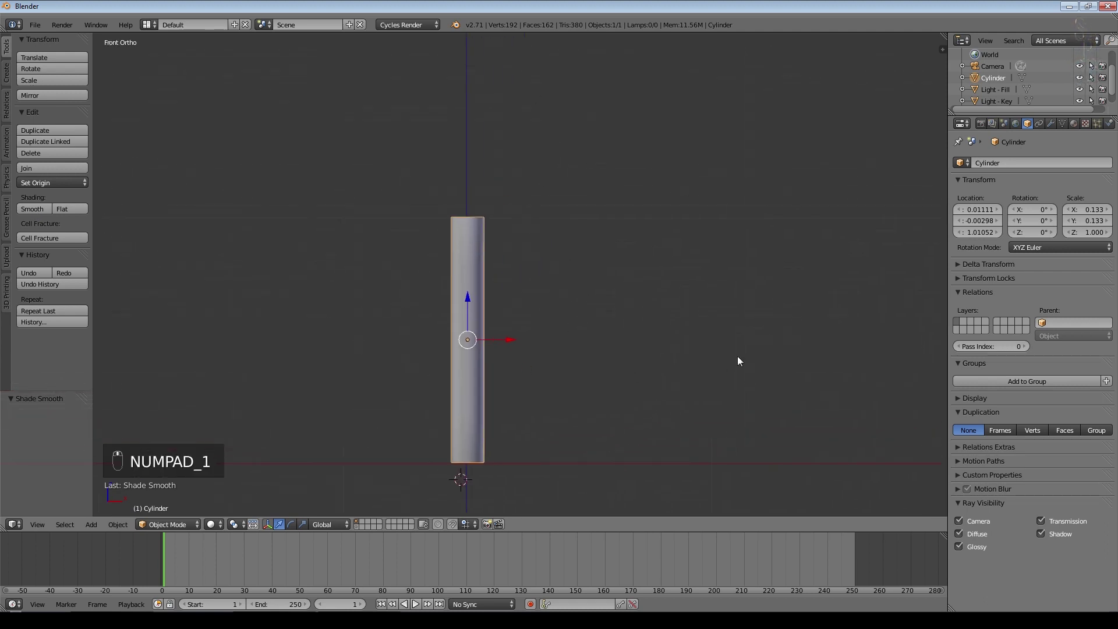
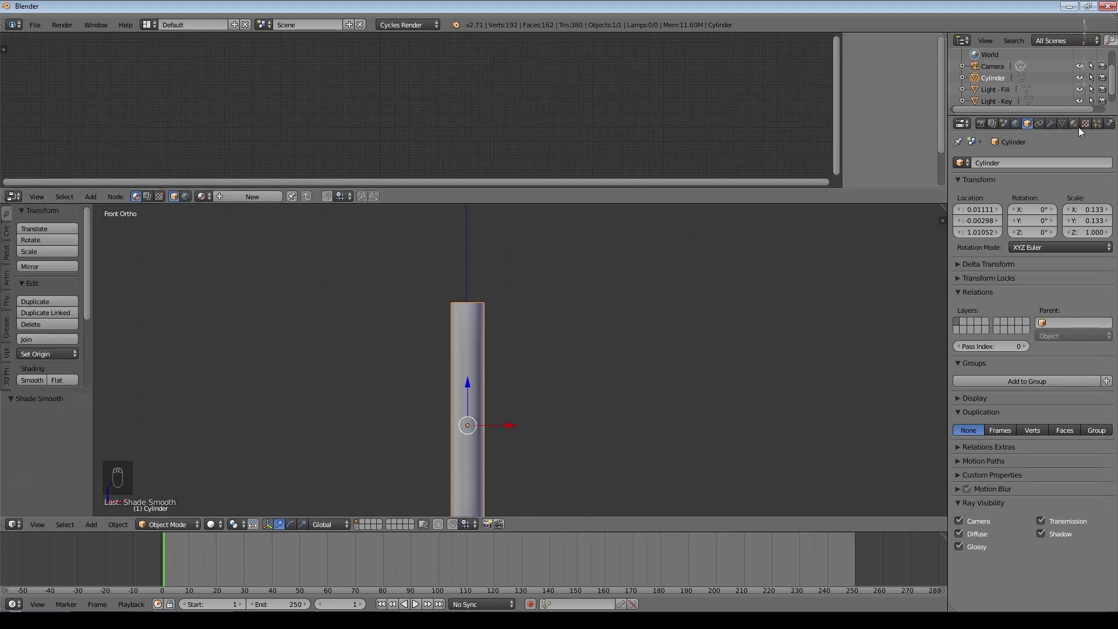
Split off a Node Editor, create a new material and delete its Diffuse BSDF node.
{"action": "left_click_drag", "start_coordinate": [1082, 130], "coordinate": [720, 134]}
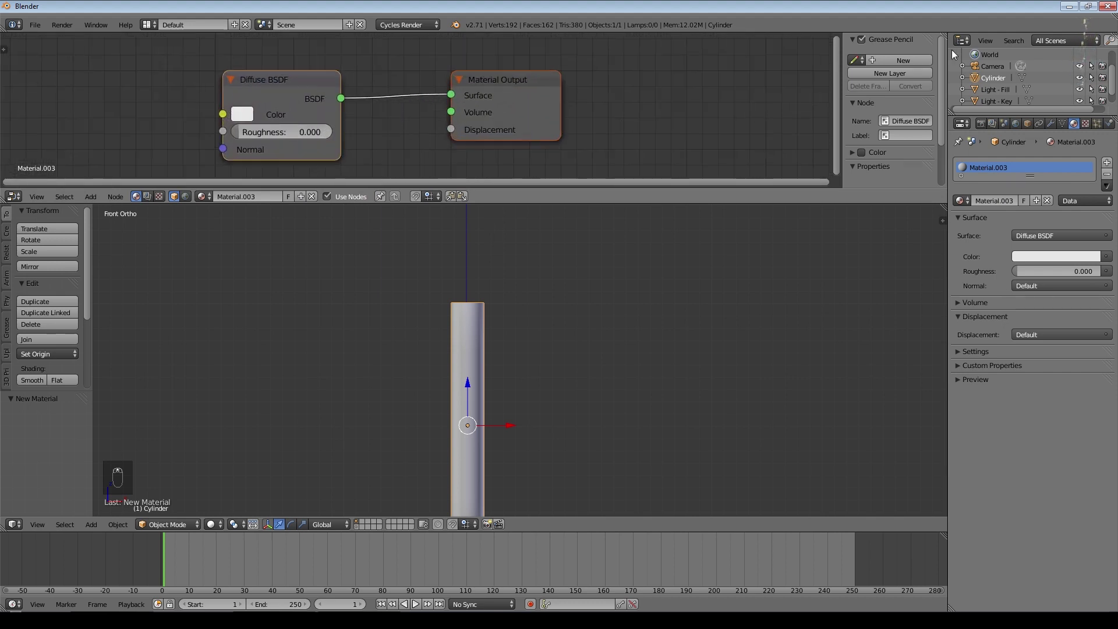
{"action": "key", "text": "n"}
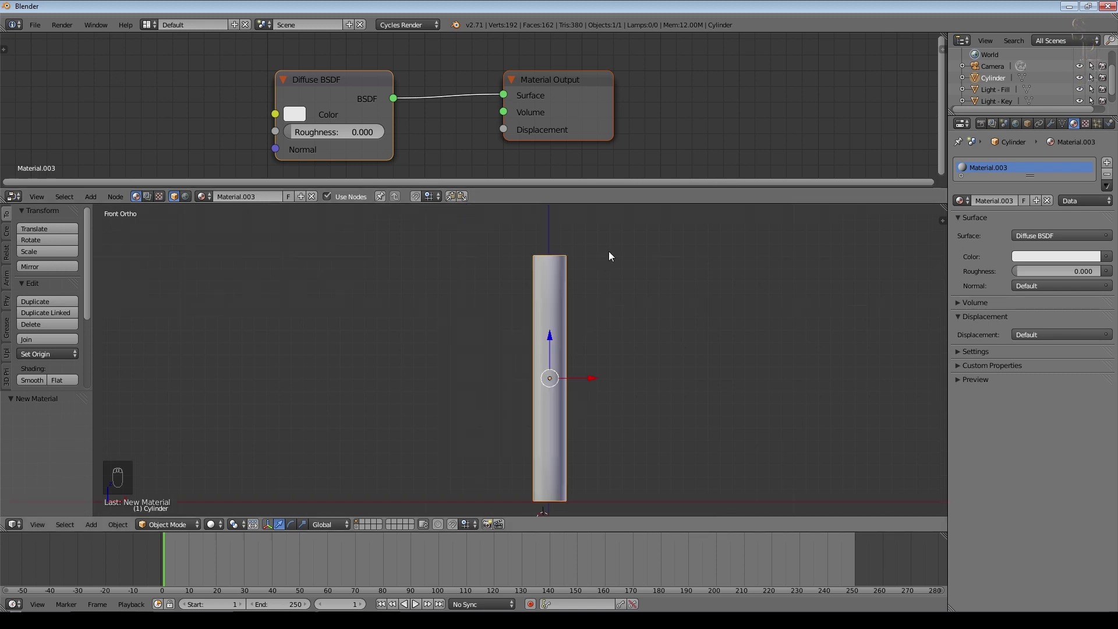
{"action": "left_click_drag", "start_coordinate": [340, 81], "coordinate": [592, 147]}
{"action": "key", "text": "Delete"}
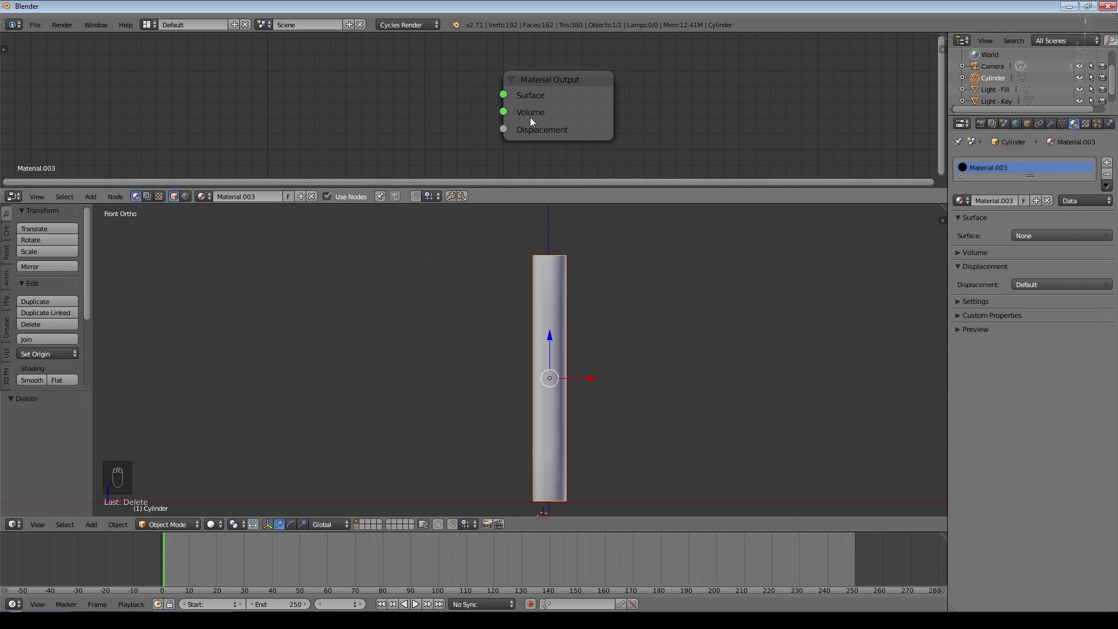
Adjust the Render properties and add an Emission shader node beside the Material Output.
{"action": "left_click_drag", "start_coordinate": [985, 128], "coordinate": [1043, 221]}
{"action": "left_click_drag", "start_coordinate": [1043, 221], "coordinate": [1027, 224]}
{"action": "left_click_drag", "start_coordinate": [1027, 224], "coordinate": [931, 288]}
{"action": "left_click_drag", "start_coordinate": [930, 289], "coordinate": [929, 286]}
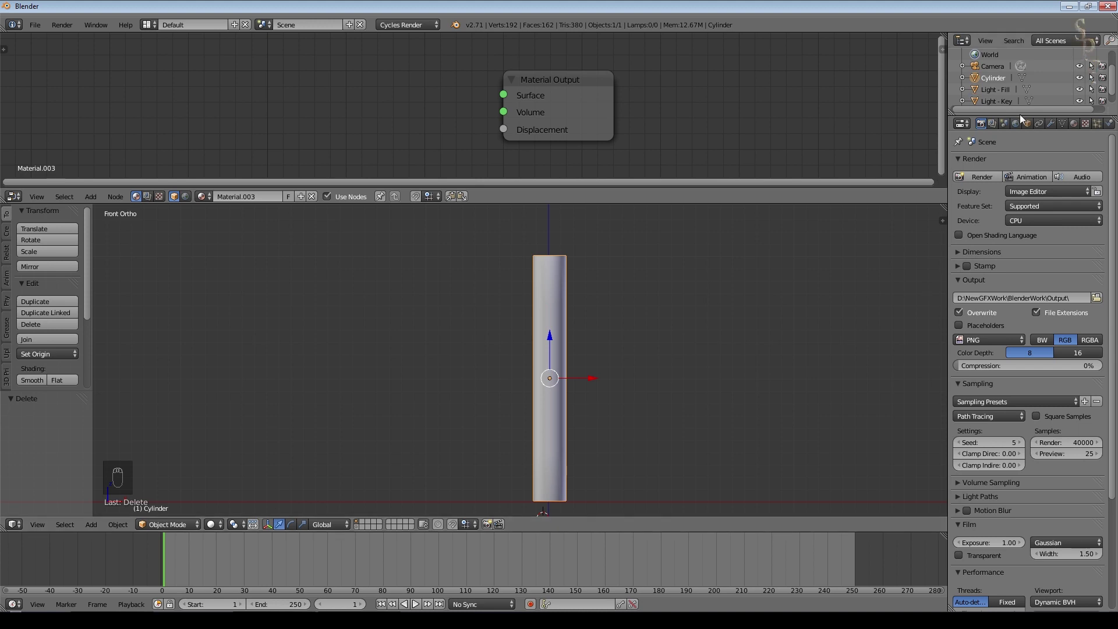
{"action": "left_click_drag", "start_coordinate": [95, 201], "coordinate": [124, 153]}
Connect the Emission shader to the Material Output's Volume input and look through the camera.
{"action": "middle_click", "coordinate": [124, 154]}
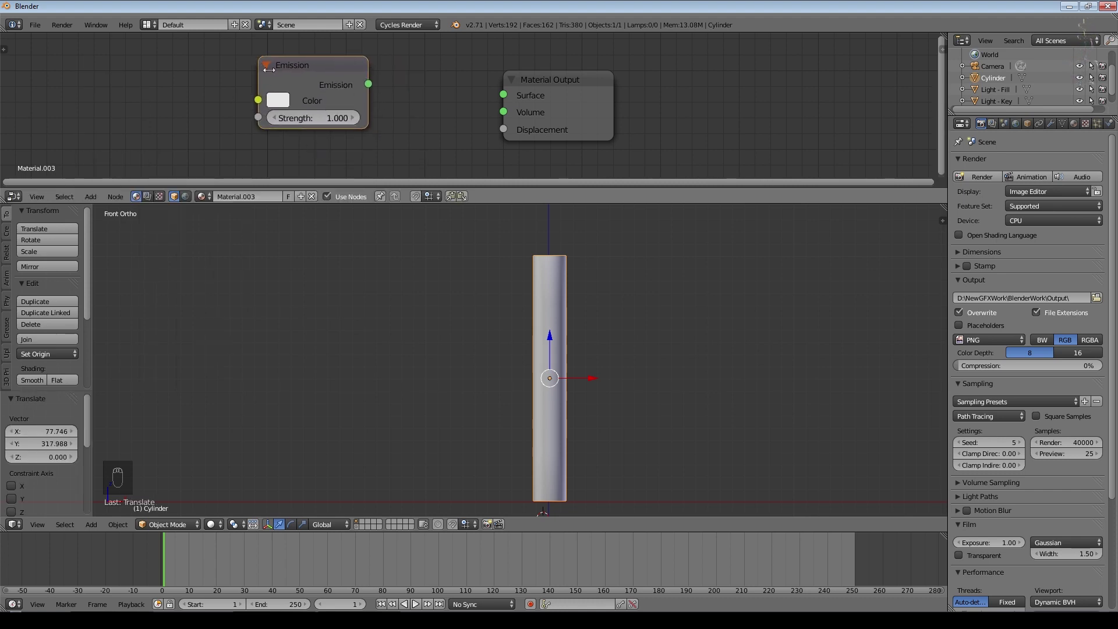
{"action": "left_click_drag", "start_coordinate": [373, 87], "coordinate": [513, 115]}
{"action": "left_click_drag", "start_coordinate": [513, 115], "coordinate": [959, 259]}
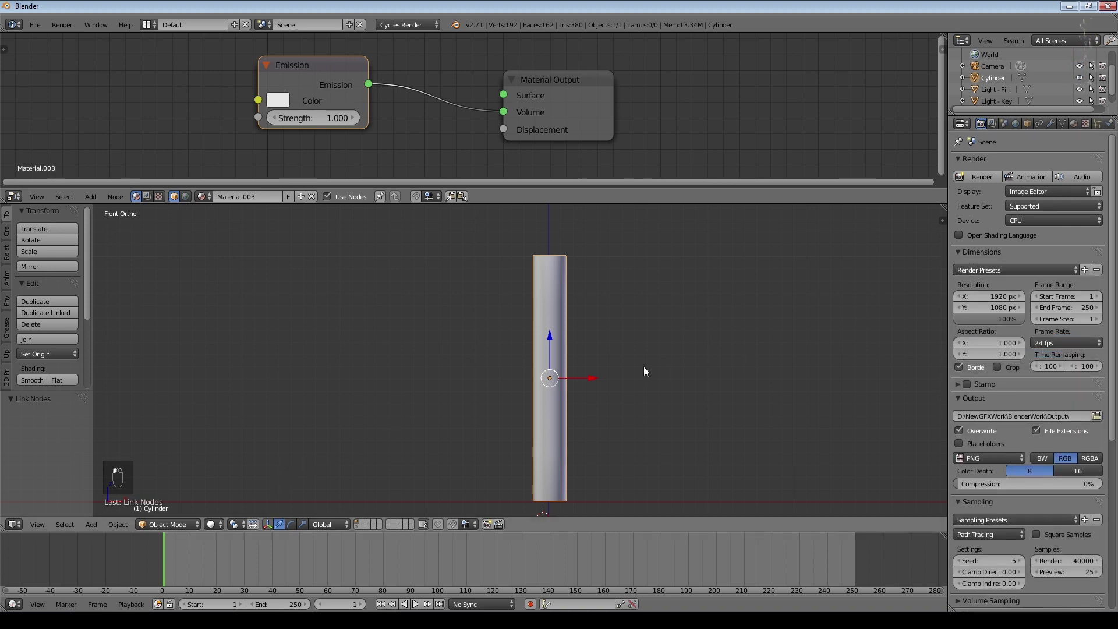
{"action": "key", "text": "KP_0"}
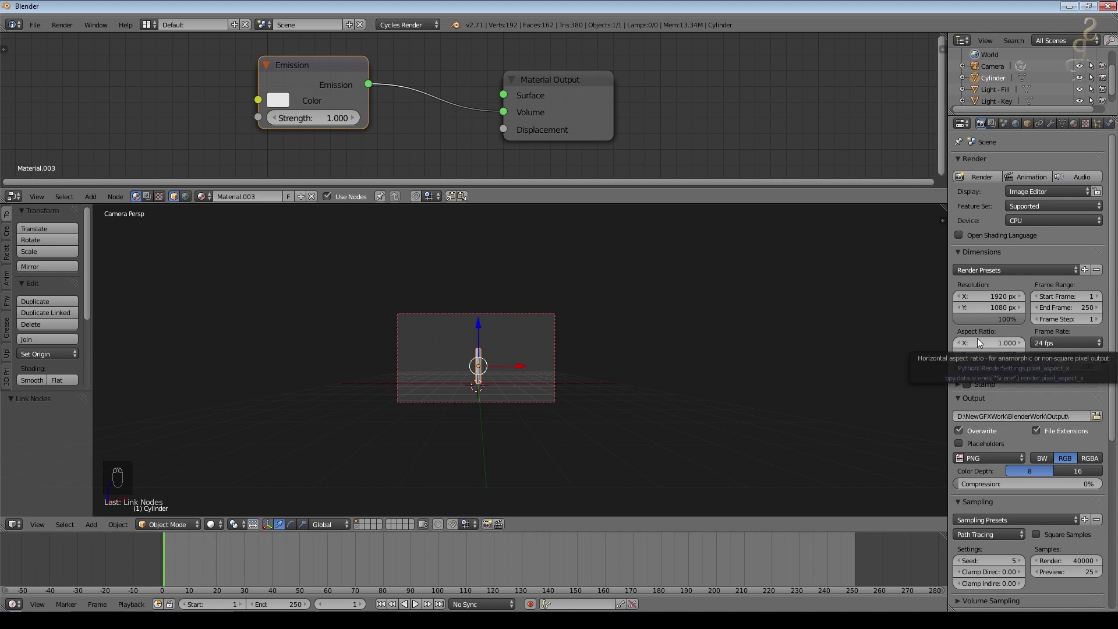
Render a preview of the column and lower the emission strength to 0.2.
{"action": "left_click_drag", "start_coordinate": [708, 405], "coordinate": [532, 332]}
{"action": "left_click", "coordinate": [326, 182]}
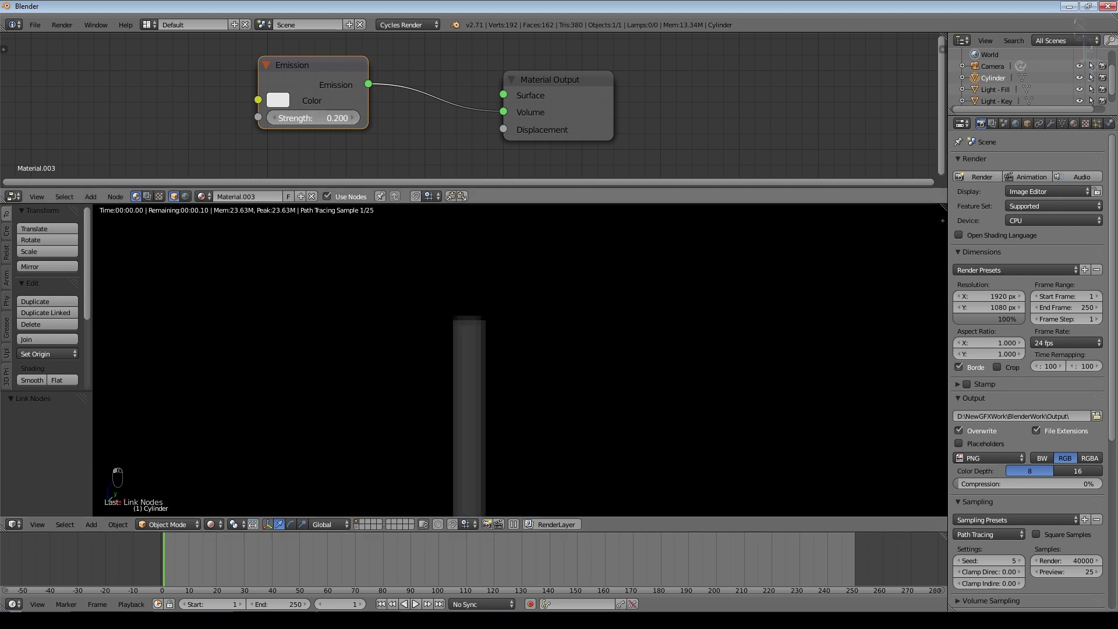
{"action": "left_click", "coordinate": [216, 526]}
{"action": "left_click_drag", "start_coordinate": [616, 388], "coordinate": [609, 418]}
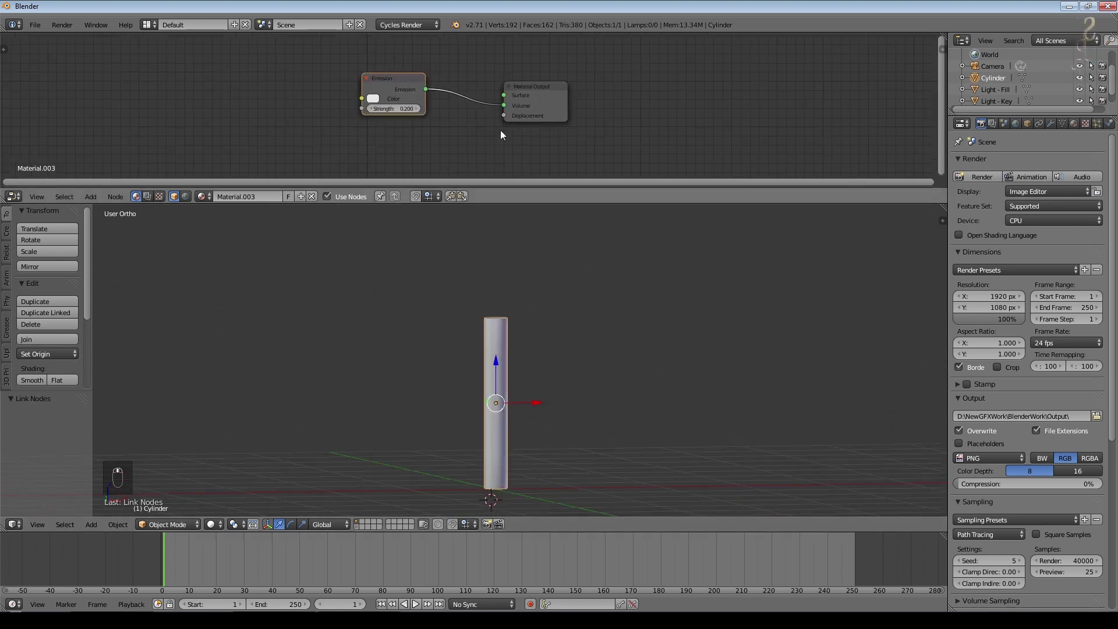
Add a Voronoi Texture and feed its Fac output into the Emission shader.
{"action": "left_click", "coordinate": [107, 203]}
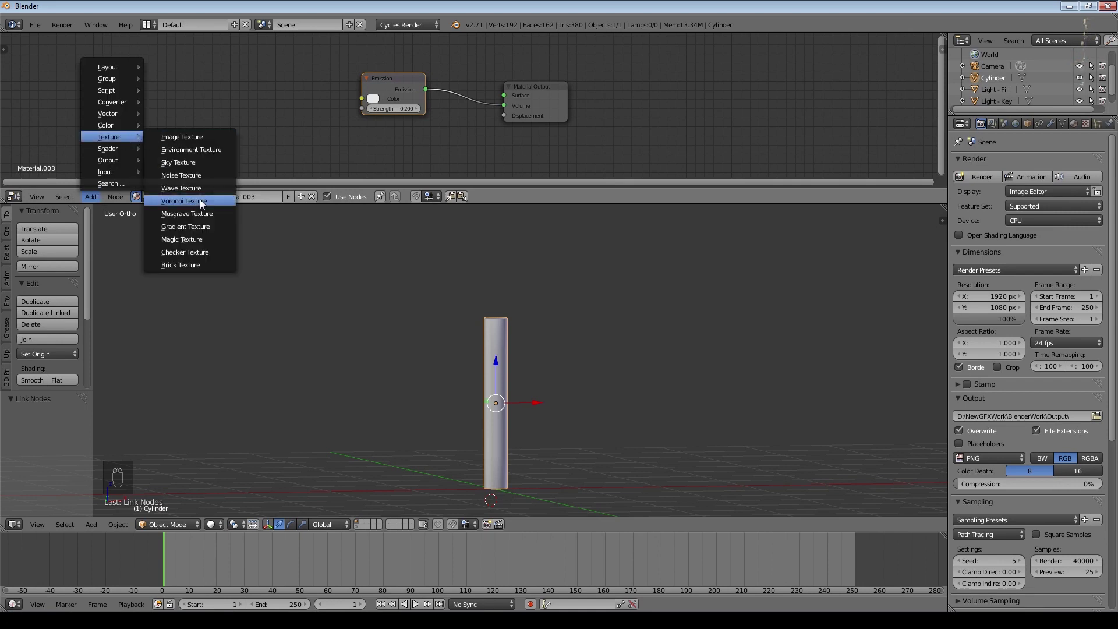
{"action": "left_click_drag", "start_coordinate": [333, 56], "coordinate": [440, 187]}
{"action": "left_click_drag", "start_coordinate": [439, 187], "coordinate": [221, 528]}
{"action": "left_click", "coordinate": [221, 528]}
{"action": "middle_click", "coordinate": [522, 381]}
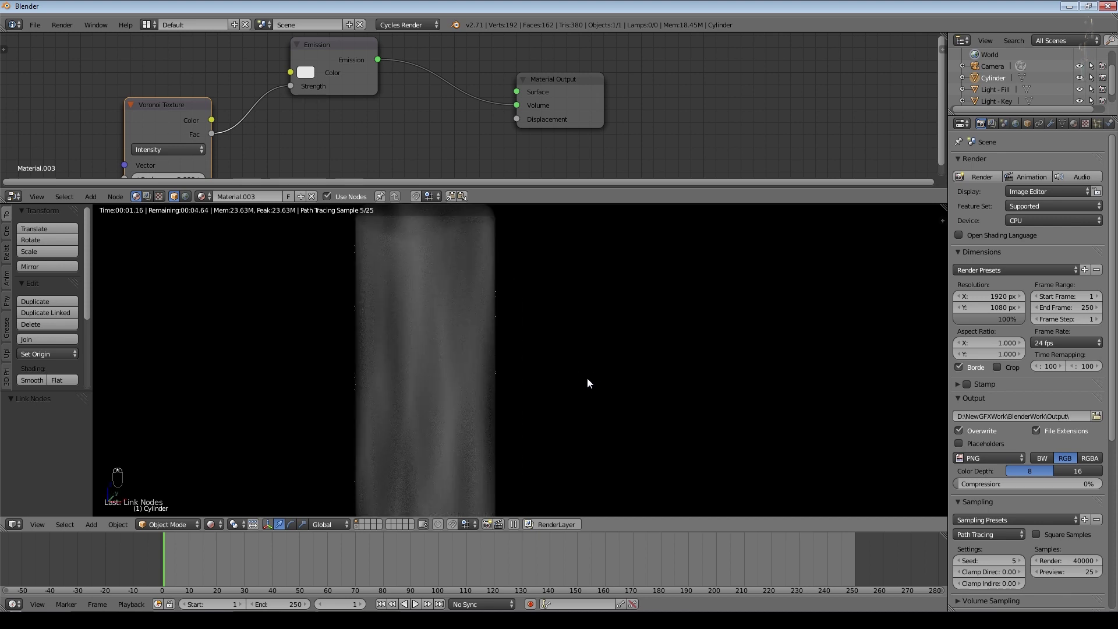
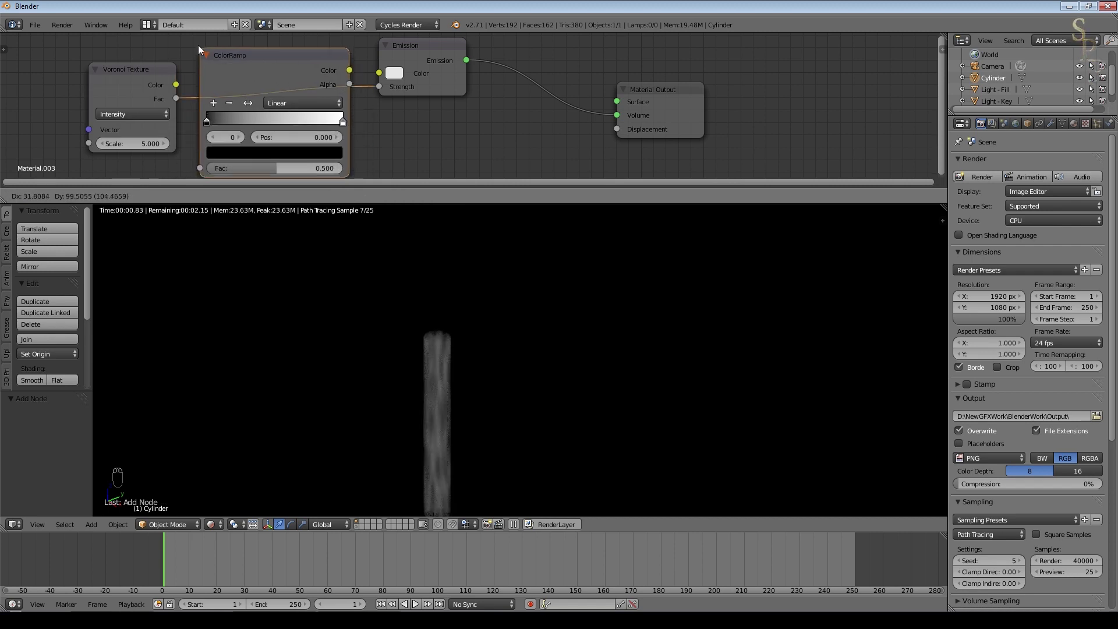
Tighten the ColorRamp stops to 0.323 and 0.818 and bring a Texture Coordinate node into view.
{"action": "left_click_drag", "start_coordinate": [212, 121], "coordinate": [254, 120]}
{"action": "left_click_drag", "start_coordinate": [408, 302], "coordinate": [315, 120]}
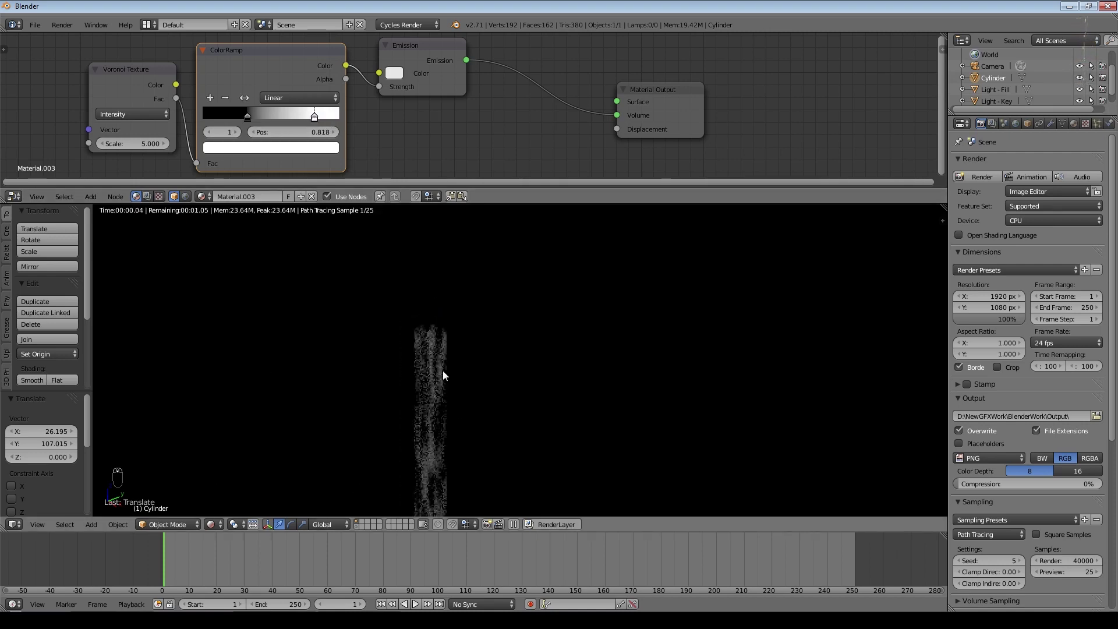
{"action": "left_click_drag", "start_coordinate": [467, 405], "coordinate": [98, 198]}
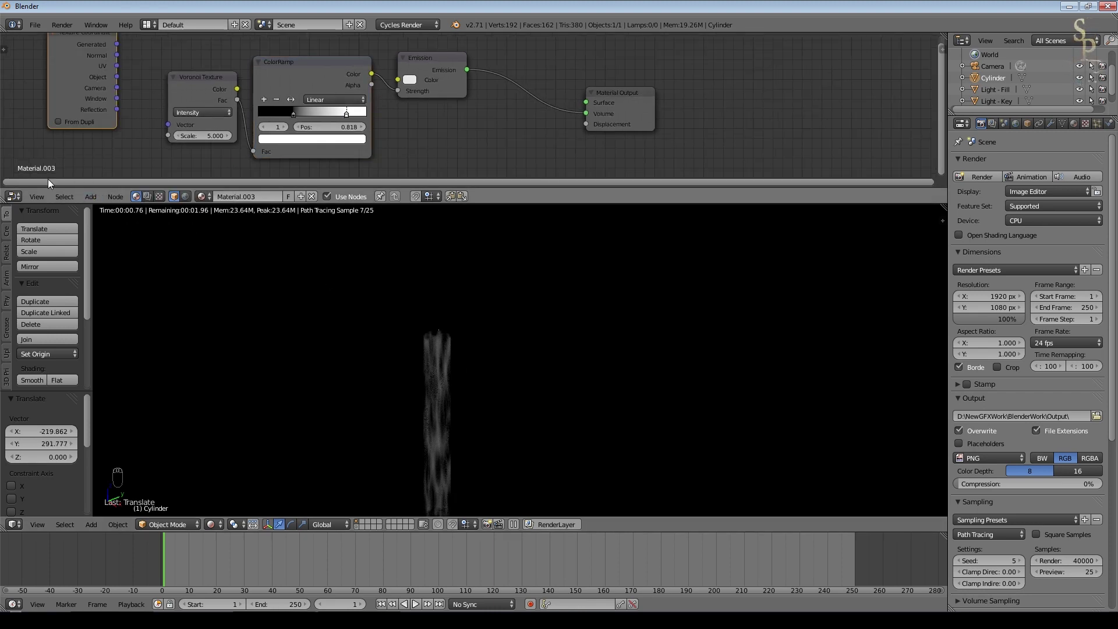
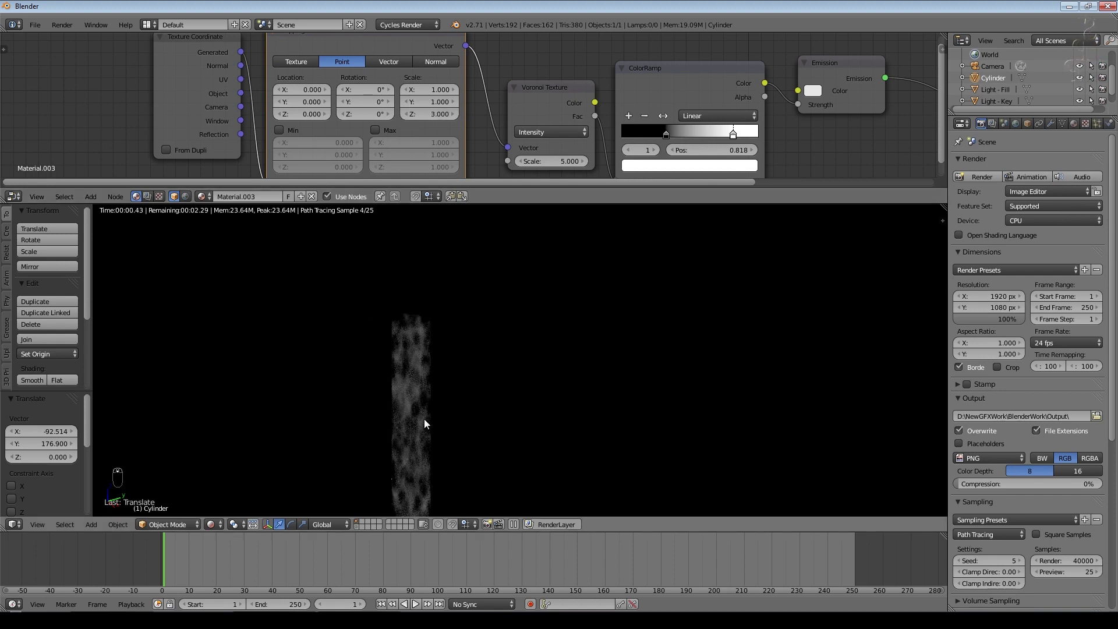
Insert a Mapping node scaled 3 on Z between Generated coordinates and the Voronoi vector, with texture scale 3.
{"action": "left_click_drag", "start_coordinate": [472, 392], "coordinate": [556, 168]}
{"action": "left_click_drag", "start_coordinate": [556, 168], "coordinate": [554, 169]}
{"action": "middle_click", "coordinate": [384, 344]}
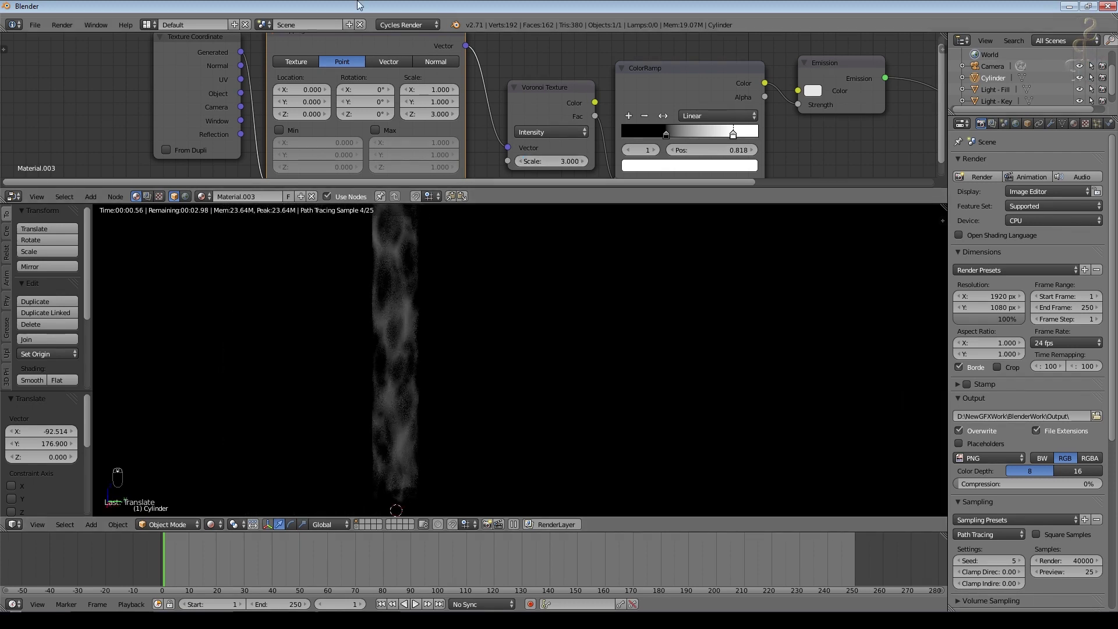
{"action": "left_click_drag", "start_coordinate": [260, 97], "coordinate": [420, 338]}
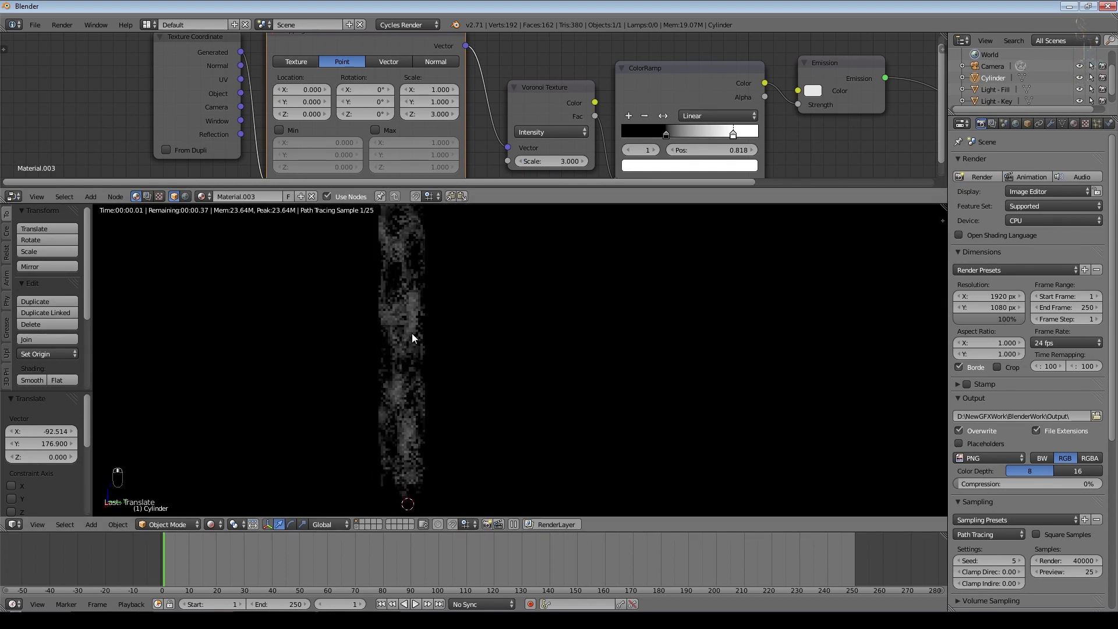
{"action": "left_click_drag", "start_coordinate": [581, 255], "coordinate": [233, 494]}
{"action": "left_click", "coordinate": [233, 493]}
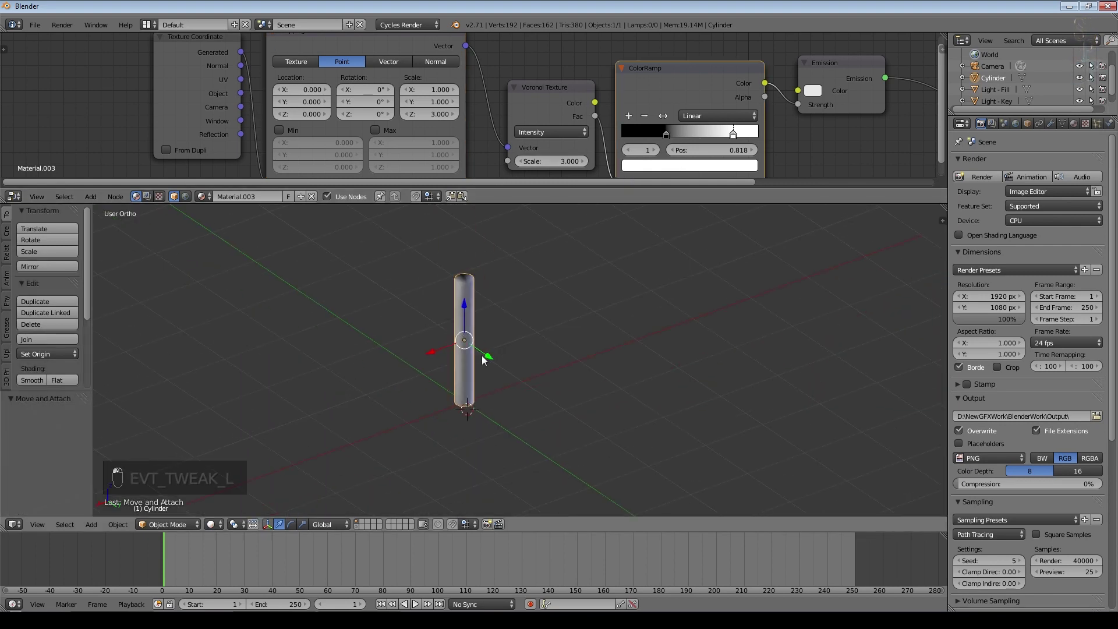
Add a ground plane beneath the column and scale it up large.
{"action": "key", "text": "shift+a"}
{"action": "key", "text": "s"}
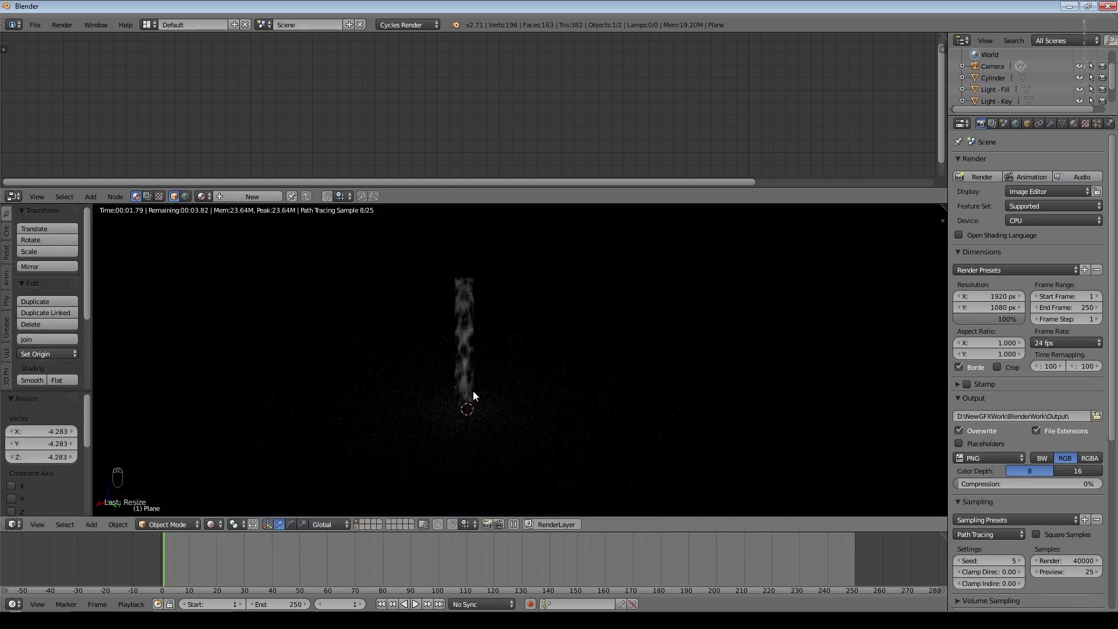
{"action": "middle_click", "coordinate": [246, 511]}
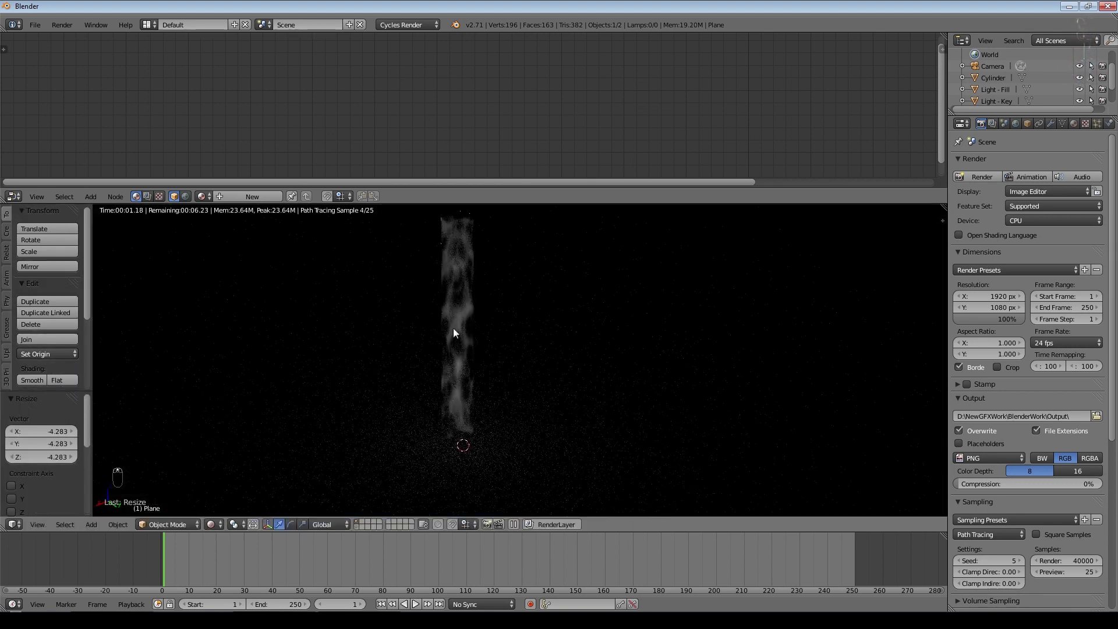
{"action": "middle_click", "coordinate": [236, 507]}
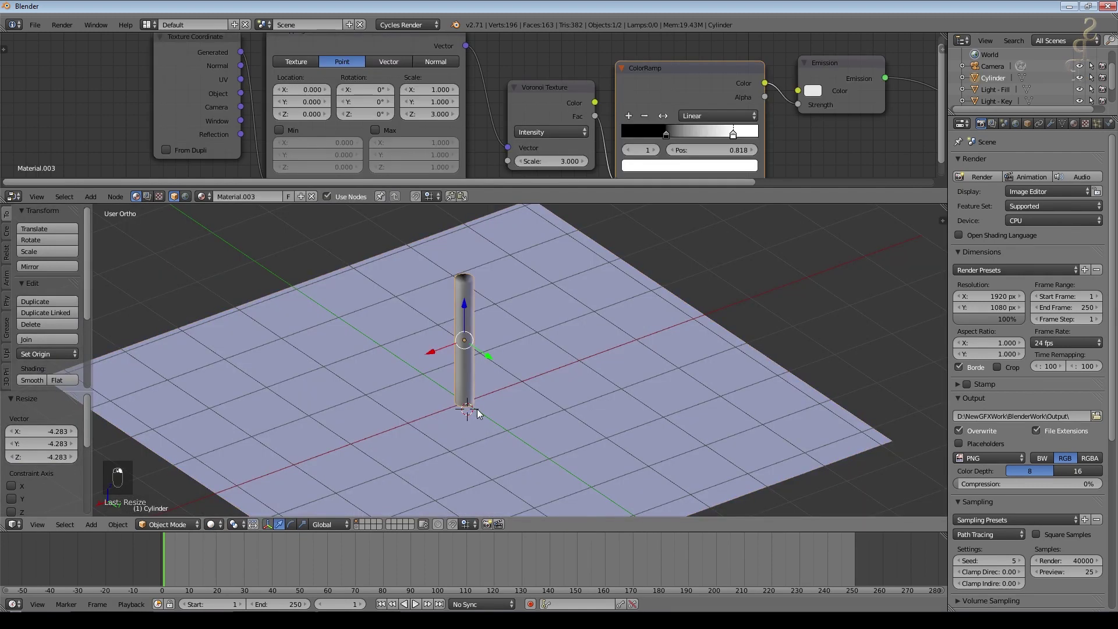
Duplicate the cylinder and tilt the copy across the original.
{"action": "key", "text": "shift+d"}
{"action": "key", "text": "r"}
{"action": "left_click", "coordinate": [446, 273]}
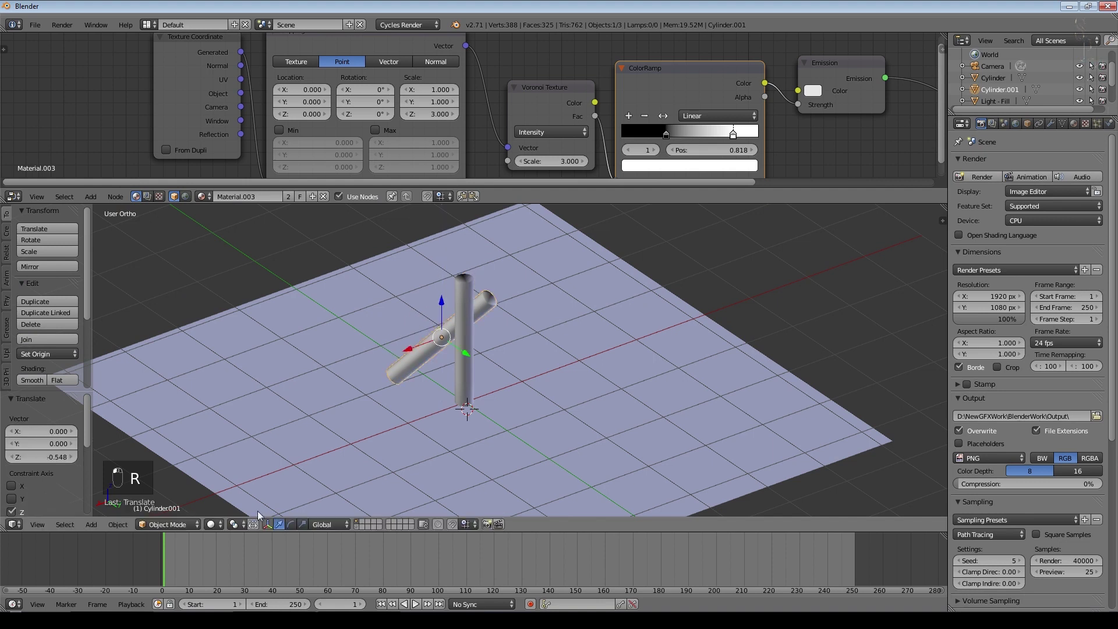
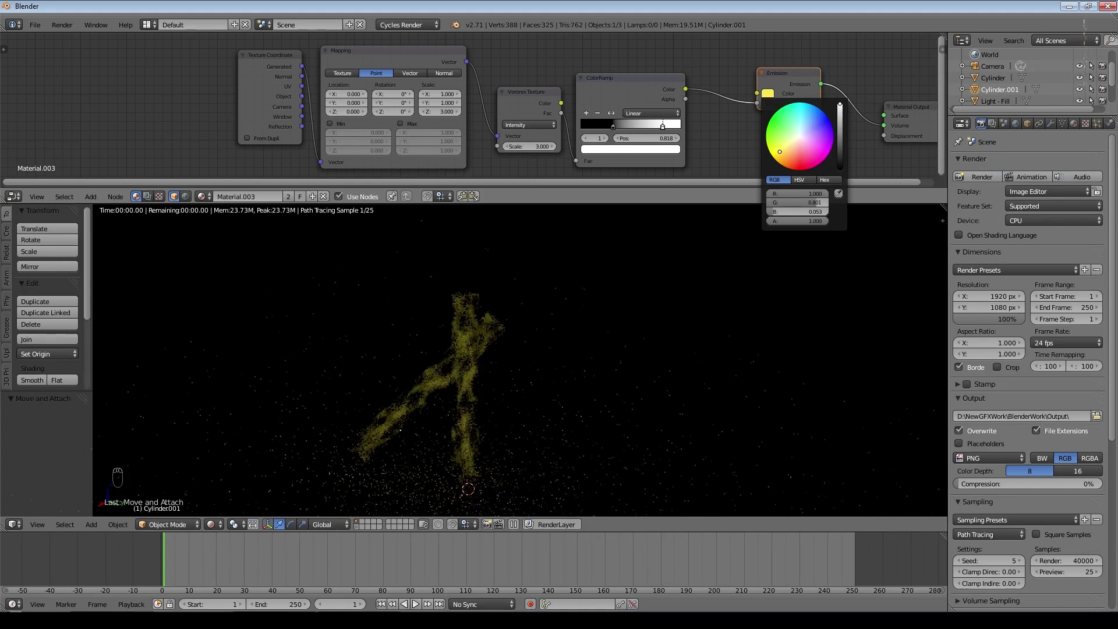
Insert a Math node set to Multiply 5.3 between the ColorRamp and the Emission strength.
{"action": "left_click", "coordinate": [95, 205]}
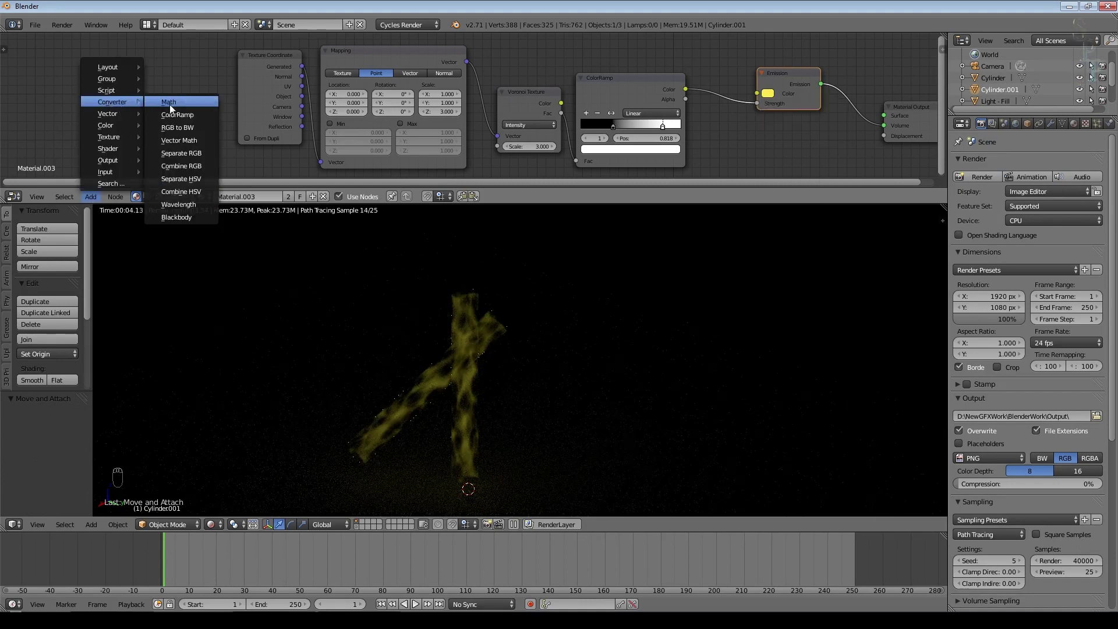
{"action": "left_click", "coordinate": [797, 74]}
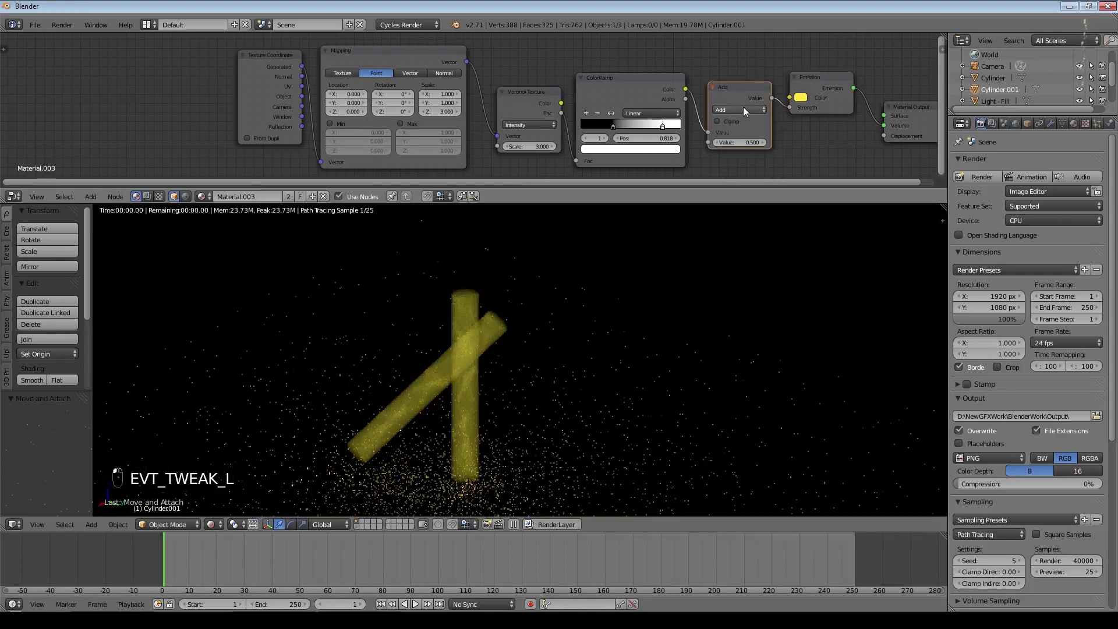
{"action": "left_click_drag", "start_coordinate": [478, 381], "coordinate": [768, 137]}
{"action": "left_click", "coordinate": [744, 108]}
{"action": "left_click_drag", "start_coordinate": [743, 135], "coordinate": [740, 142]}
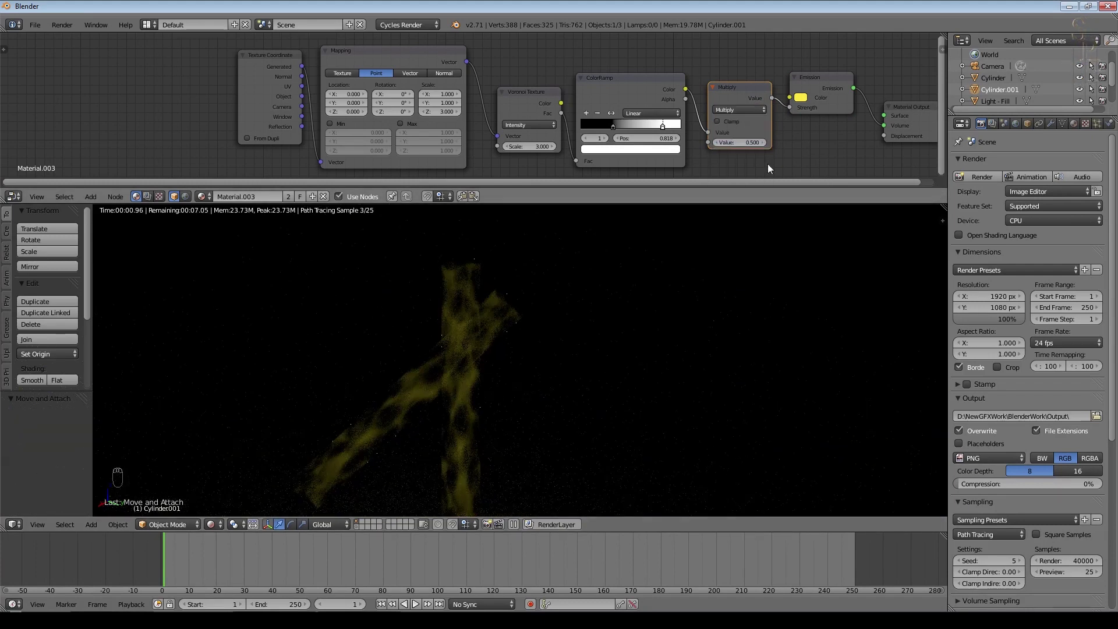
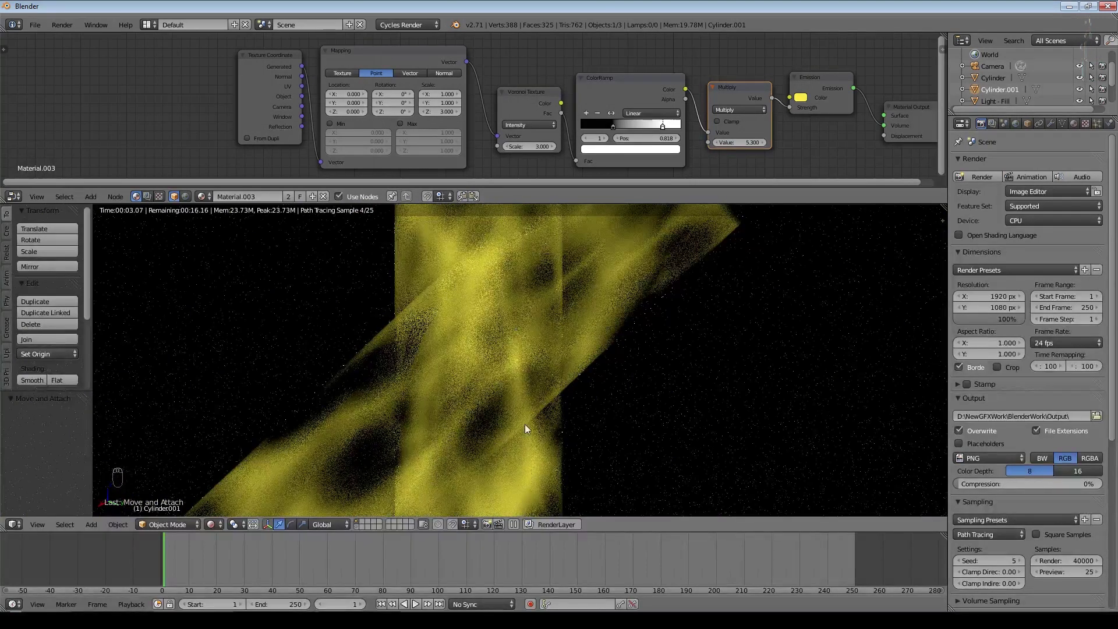
Look through the camera and select the tilted cylinder copy Cylinder.001.
{"action": "key", "text": "KP_0"}
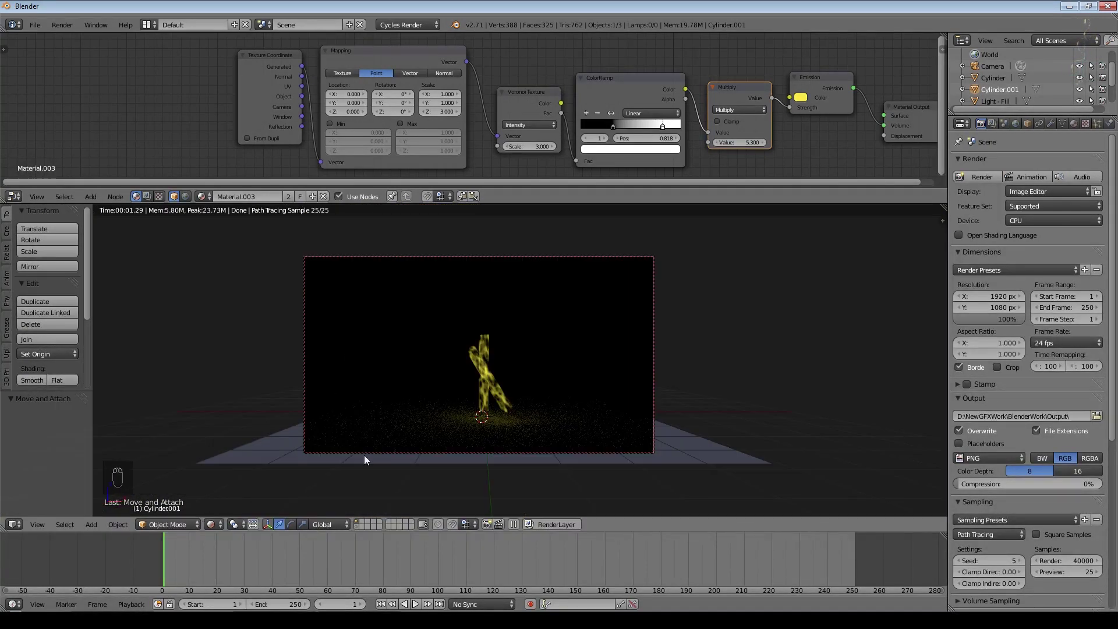
{"action": "left_click", "coordinate": [227, 494]}
Delete the tilted copy and keyframe the Mapping node location at frame 1.
{"action": "key", "text": "Delete"}
{"action": "left_click_drag", "start_coordinate": [486, 359], "coordinate": [364, 51]}
{"action": "left_click_drag", "start_coordinate": [365, 50], "coordinate": [390, 145]}
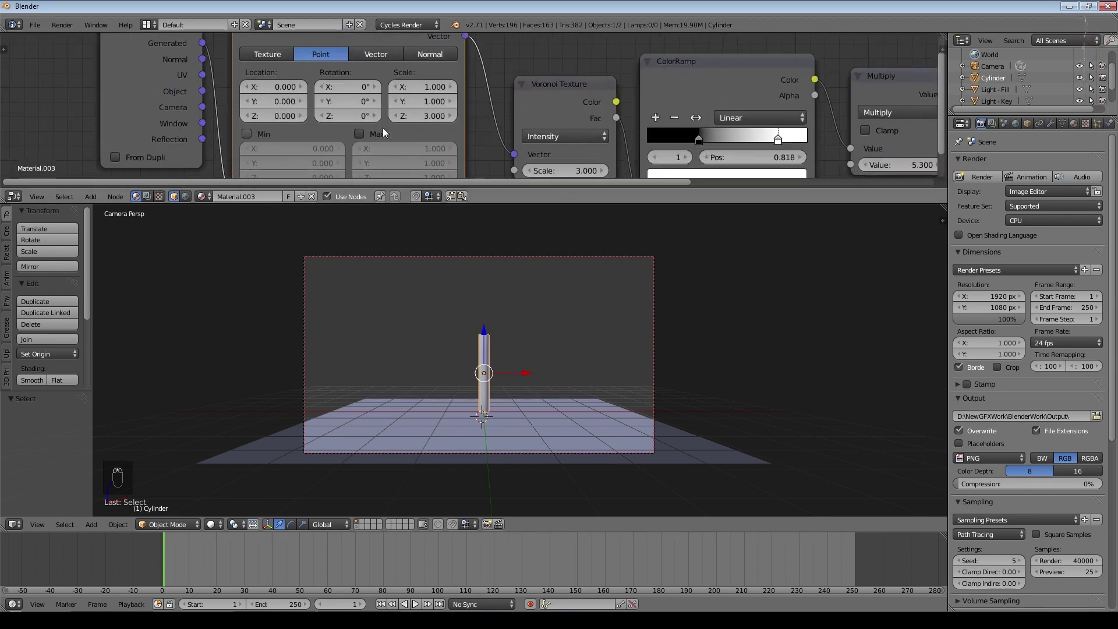
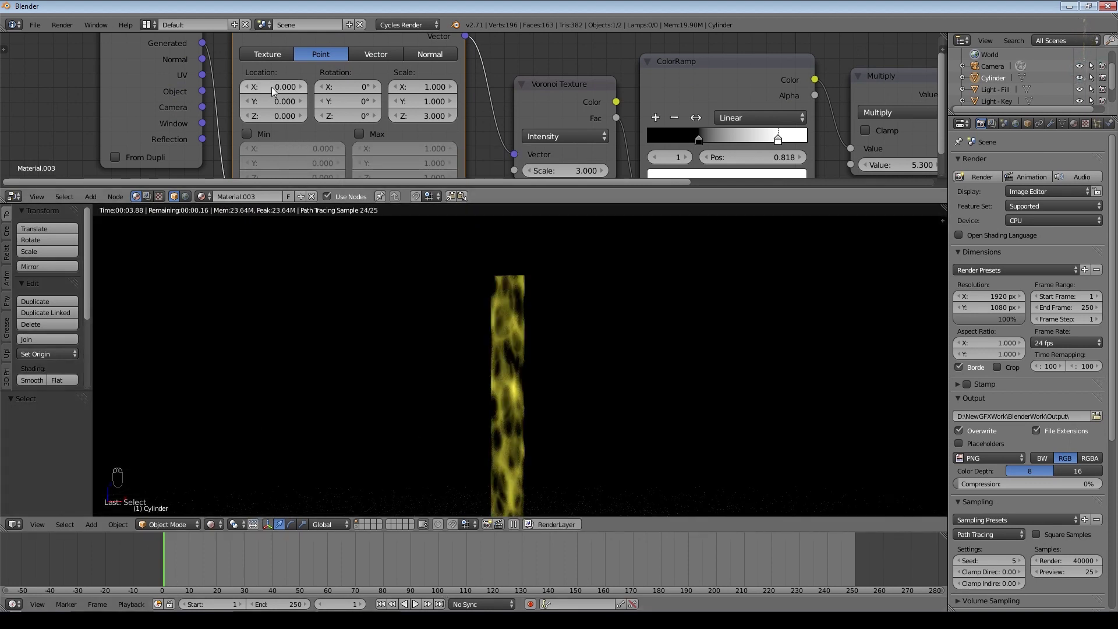
{"action": "key", "text": "|"}
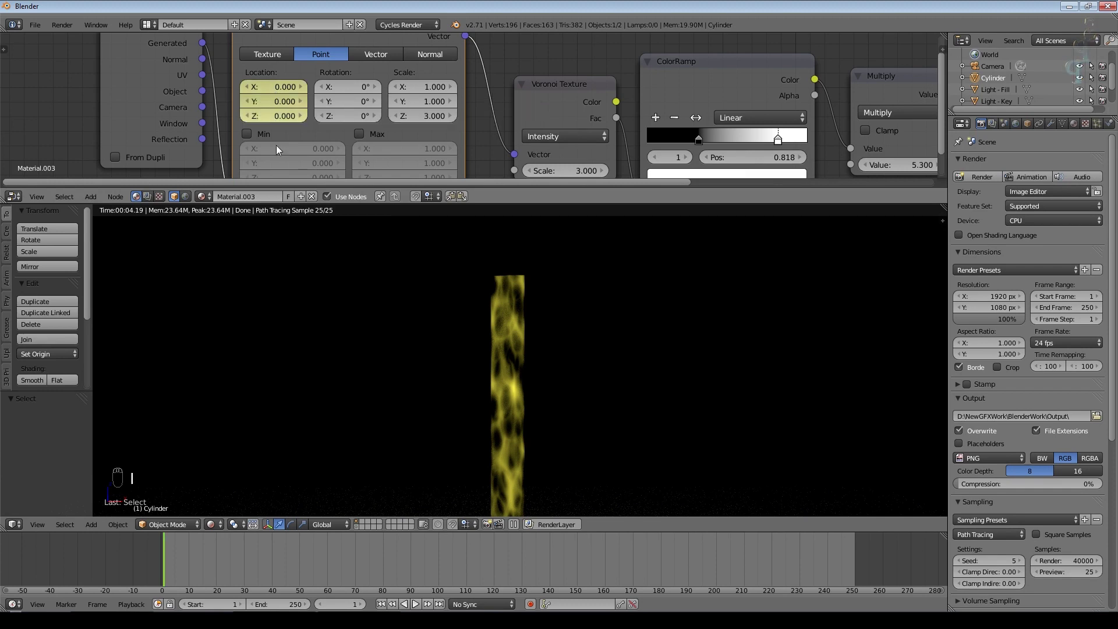
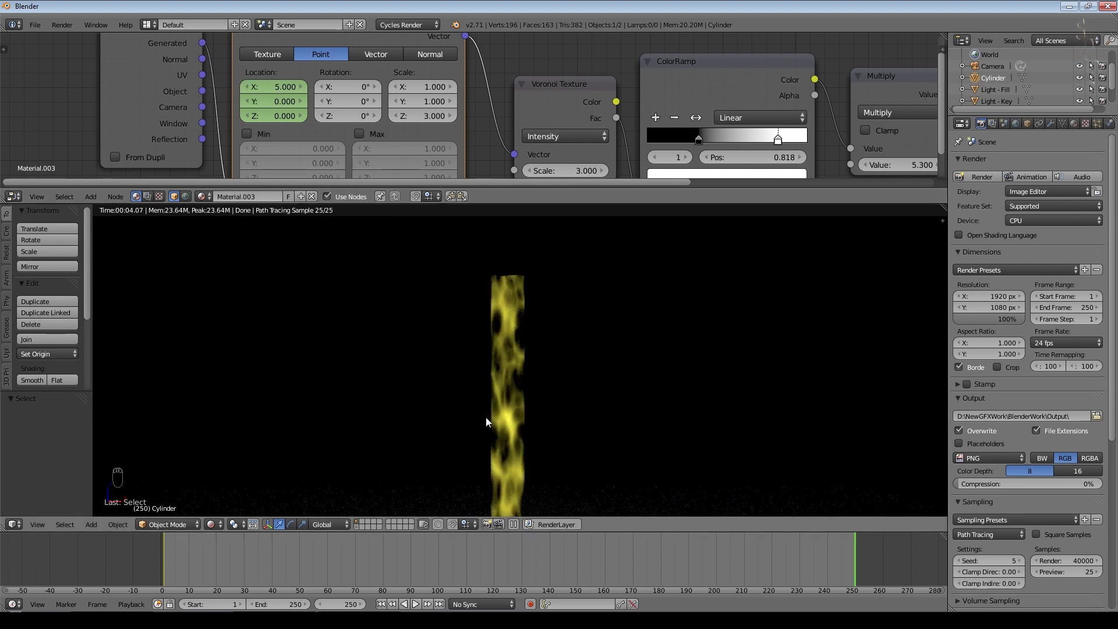
Keyframe a changed X/Y offset at frame 250 and scrub to preview the drifting pattern.
{"action": "left_click_drag", "start_coordinate": [286, 106], "coordinate": [287, 106]}
{"action": "key", "text": "i"}
{"action": "left_click_drag", "start_coordinate": [387, 607], "coordinate": [297, 574]}
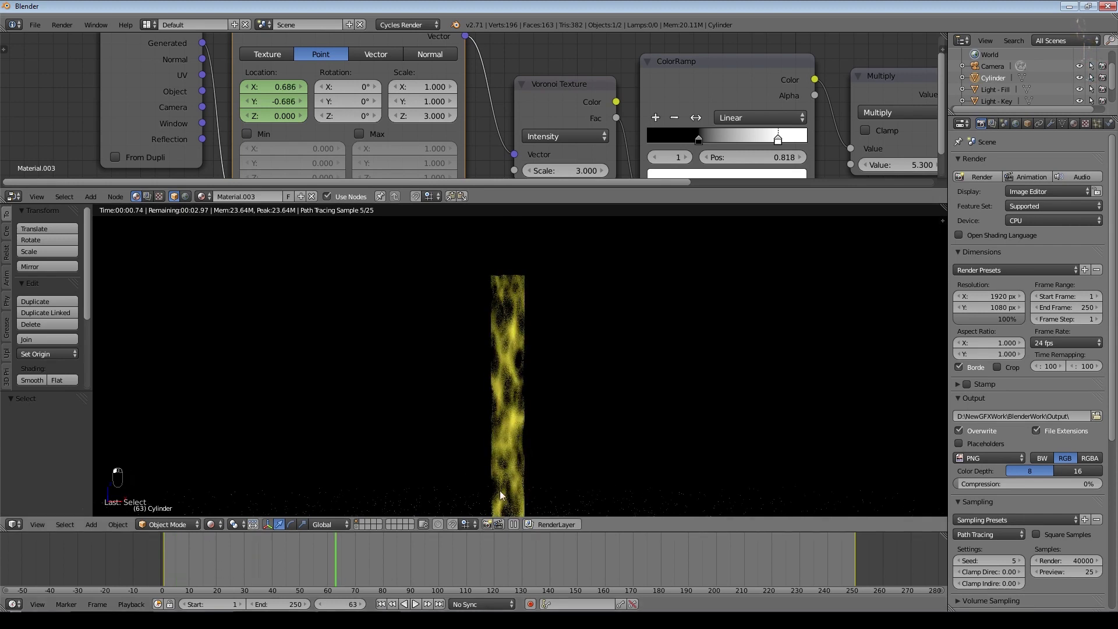
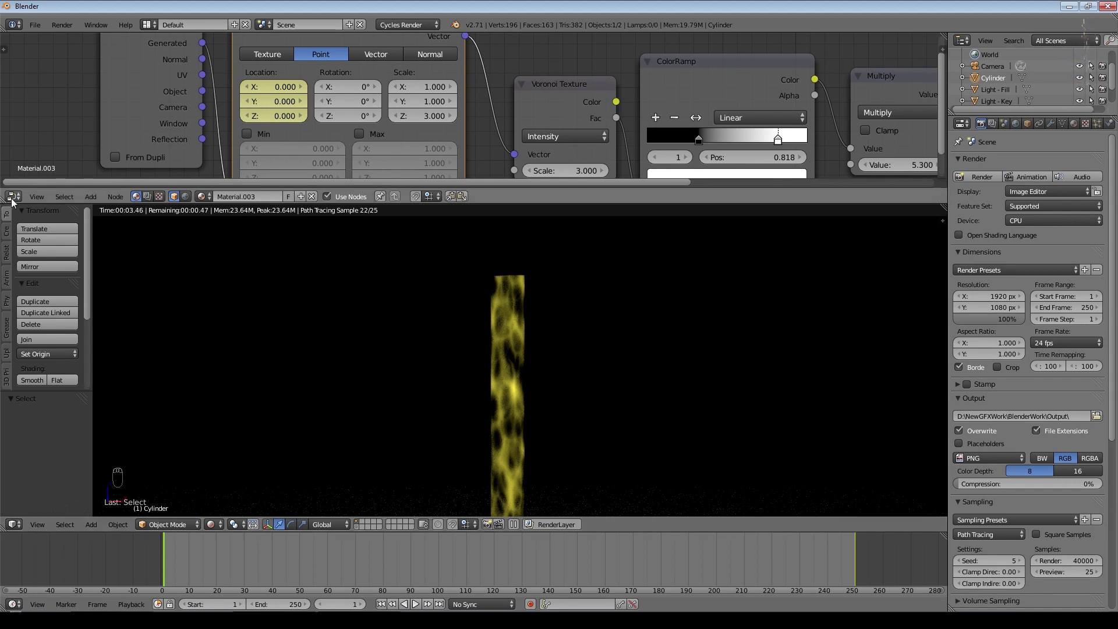
Set the offset curves to Linear interpolation in the Graph Editor and show the material settings.
{"action": "left_click_drag", "start_coordinate": [15, 202], "coordinate": [43, 329]}
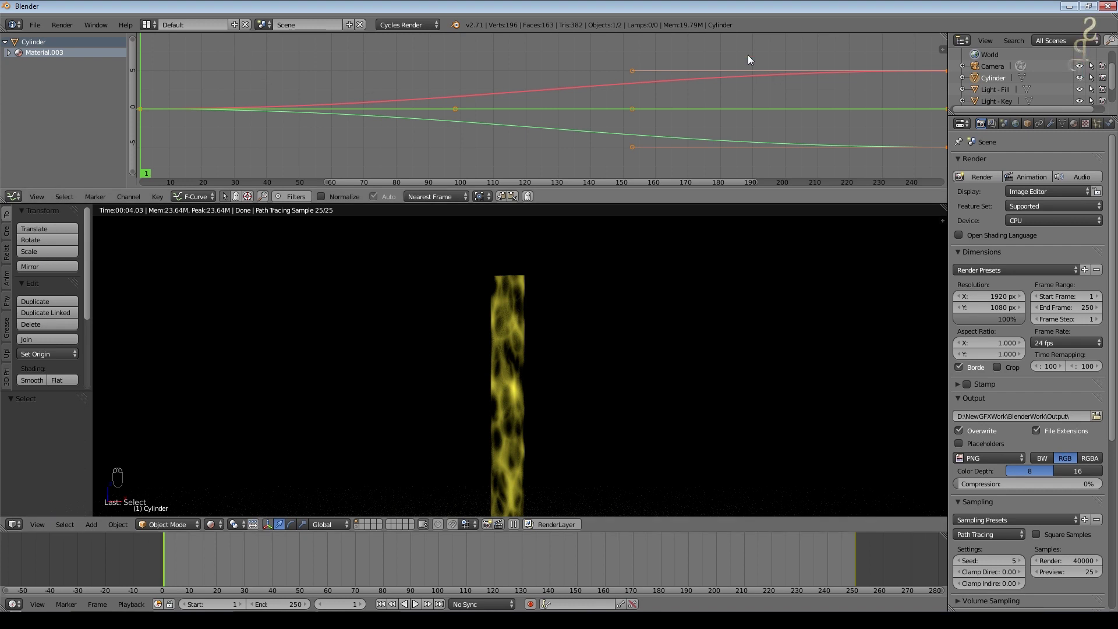
{"action": "left_click_drag", "start_coordinate": [161, 204], "coordinate": [189, 294]}
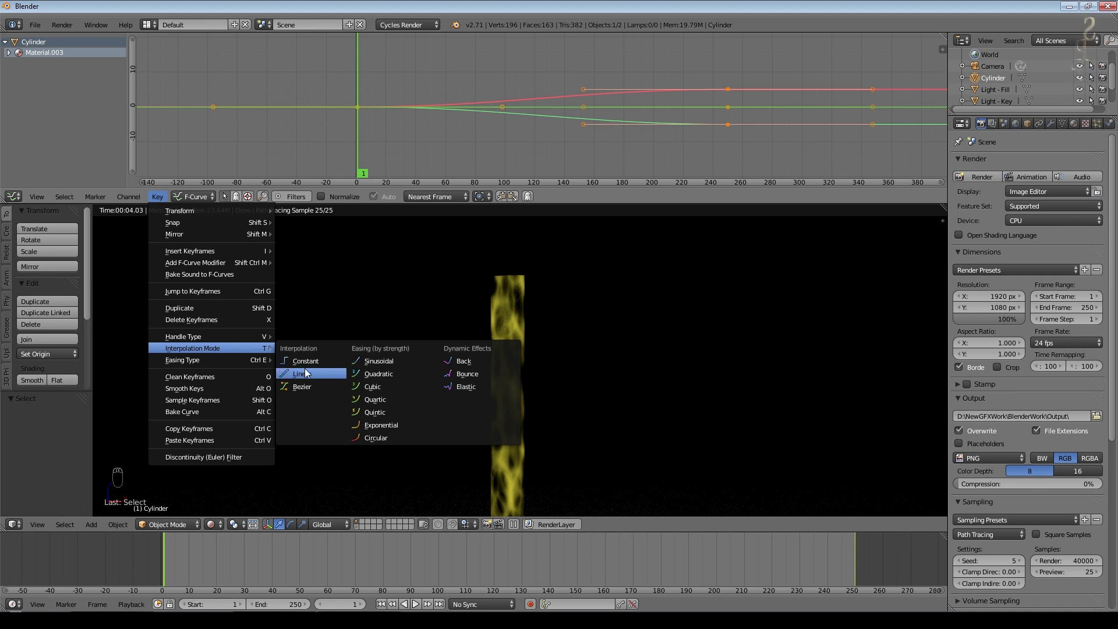
{"action": "left_click_drag", "start_coordinate": [185, 565], "coordinate": [760, 580]}
{"action": "left_click", "coordinate": [231, 494]}
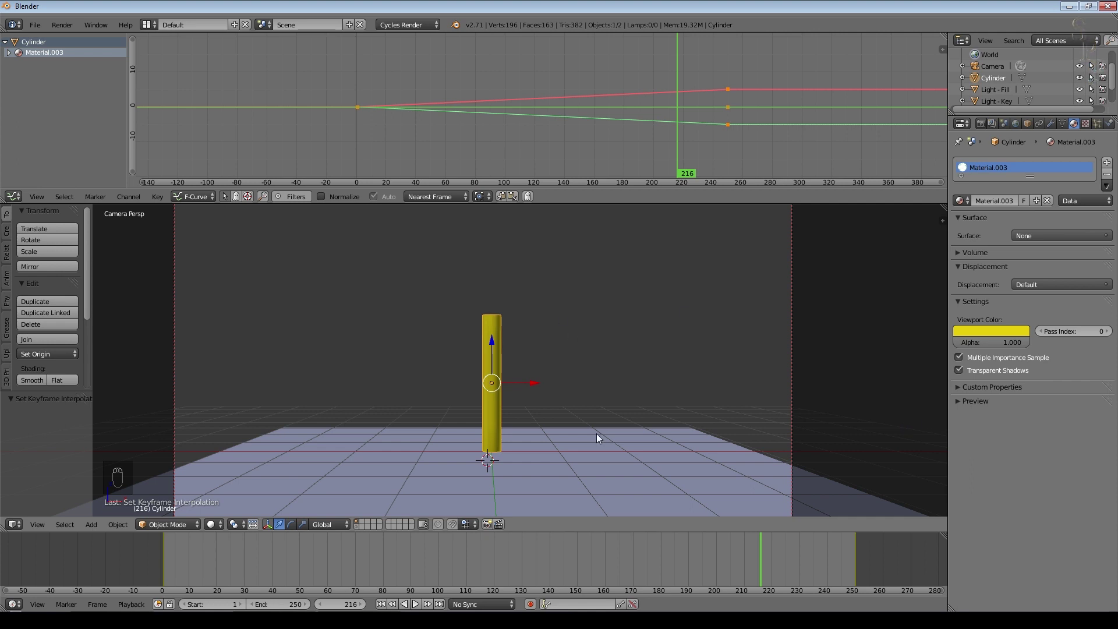
Add a single-bone armature at the 3D cursor below the yellow cylinder.
{"action": "left_click_drag", "start_coordinate": [601, 438], "coordinate": [602, 434]}
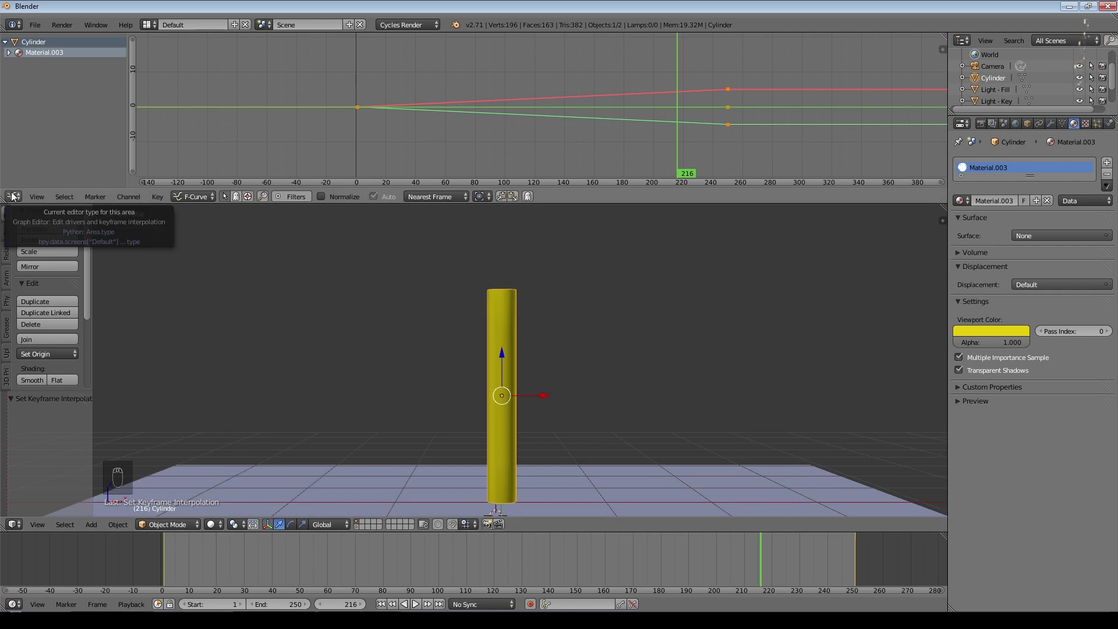
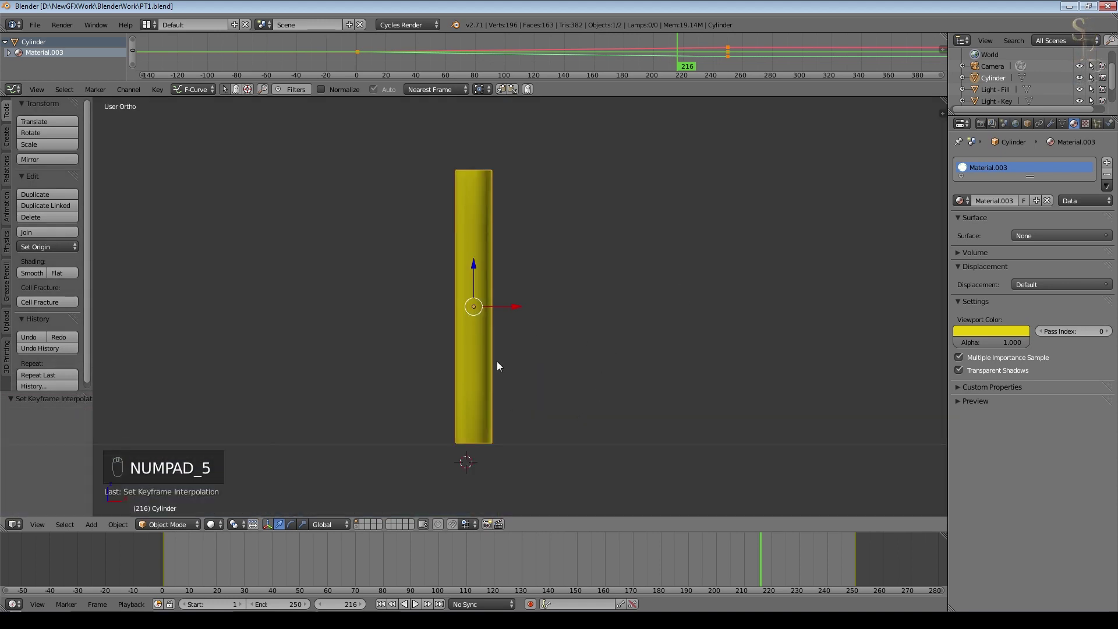
{"action": "key", "text": "shift+a"}
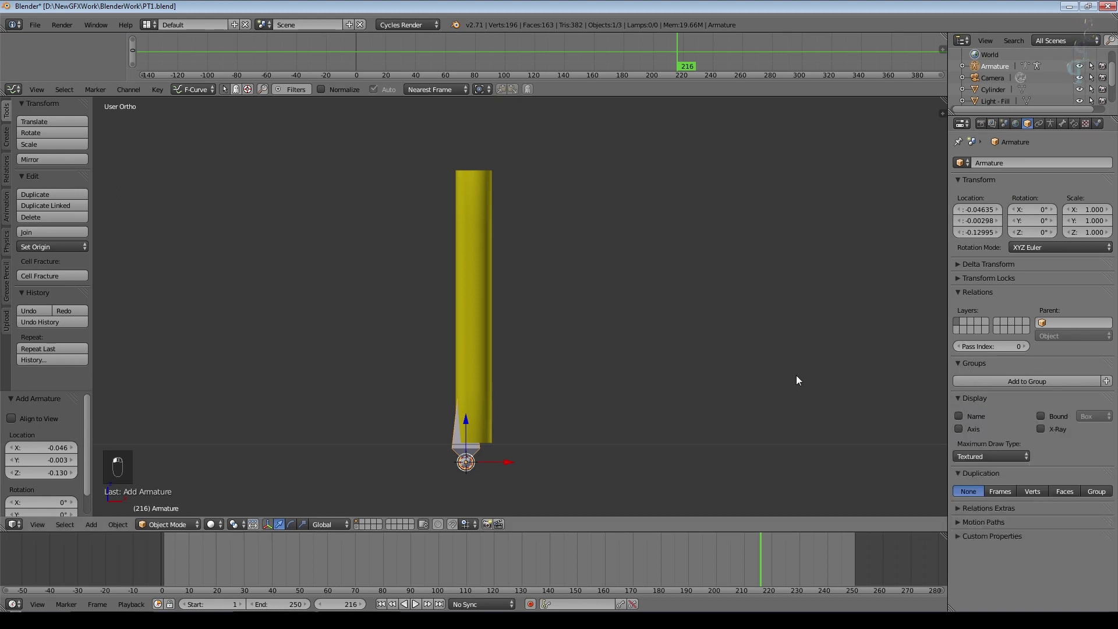
Align the armature with the cylinder and stretch its bone tip to the cylinder's top.
{"action": "middle_click", "coordinate": [1046, 432]}
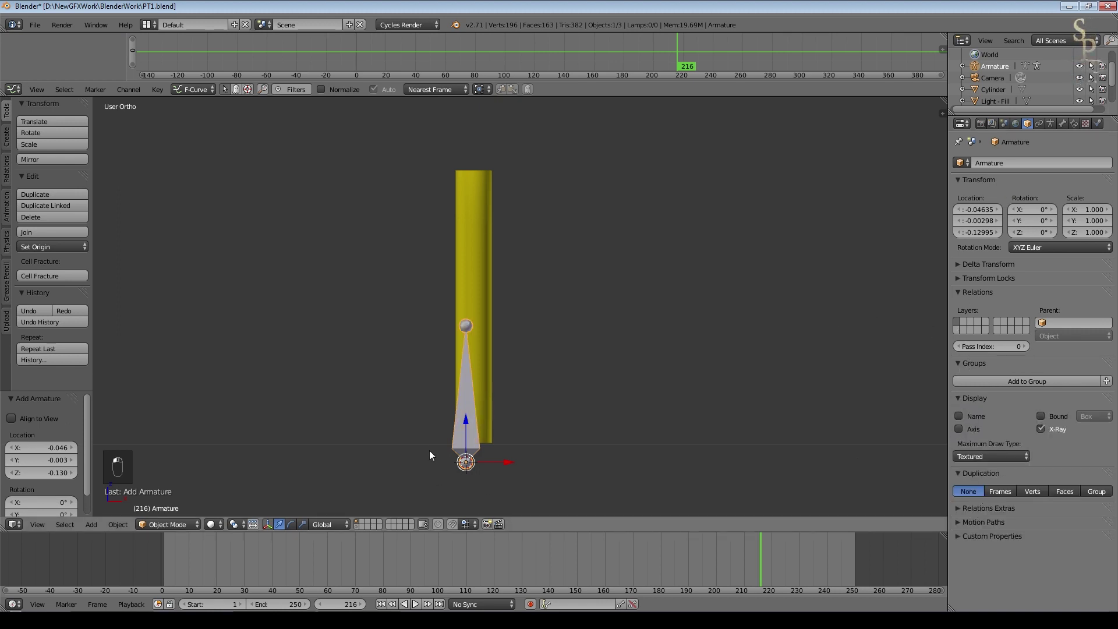
{"action": "middle_click", "coordinate": [516, 464]}
{"action": "key", "text": "KP_3"}
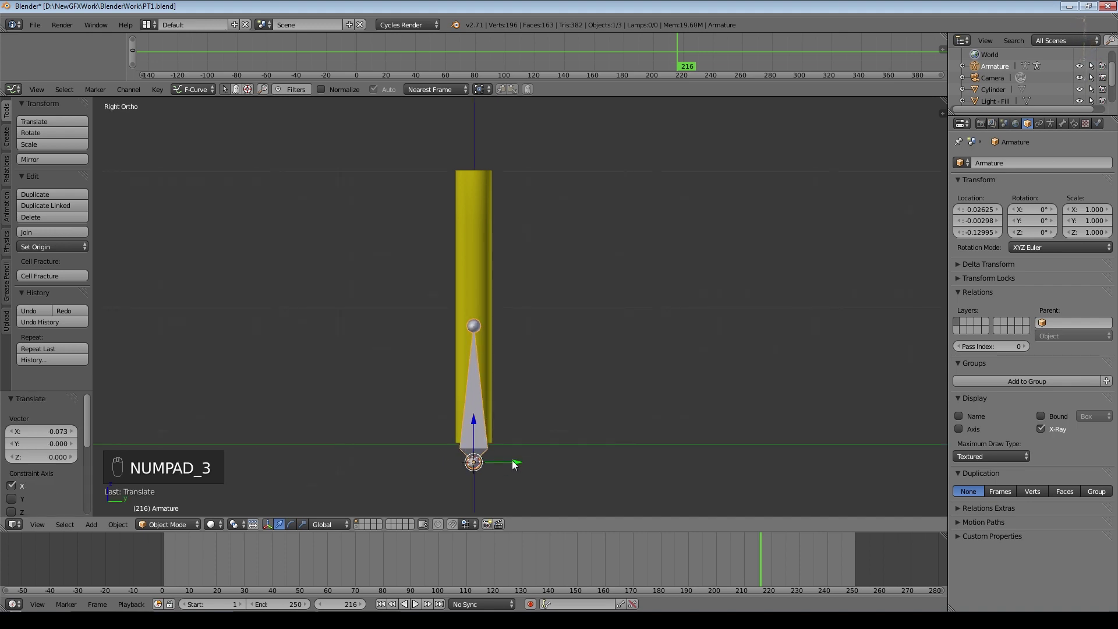
{"action": "key", "text": "KP_1"}
{"action": "key", "text": "KP_3"}
{"action": "key", "text": "KP_1"}
{"action": "key", "text": "KP_3"}
{"action": "key", "text": "KP_1"}
{"action": "key", "text": "KP_3"}
{"action": "key", "text": "KP_1"}
{"action": "key", "text": "KP_7"}
{"action": "key", "text": "g"}
{"action": "key", "text": "KP_1"}
{"action": "key", "text": "Tab"}
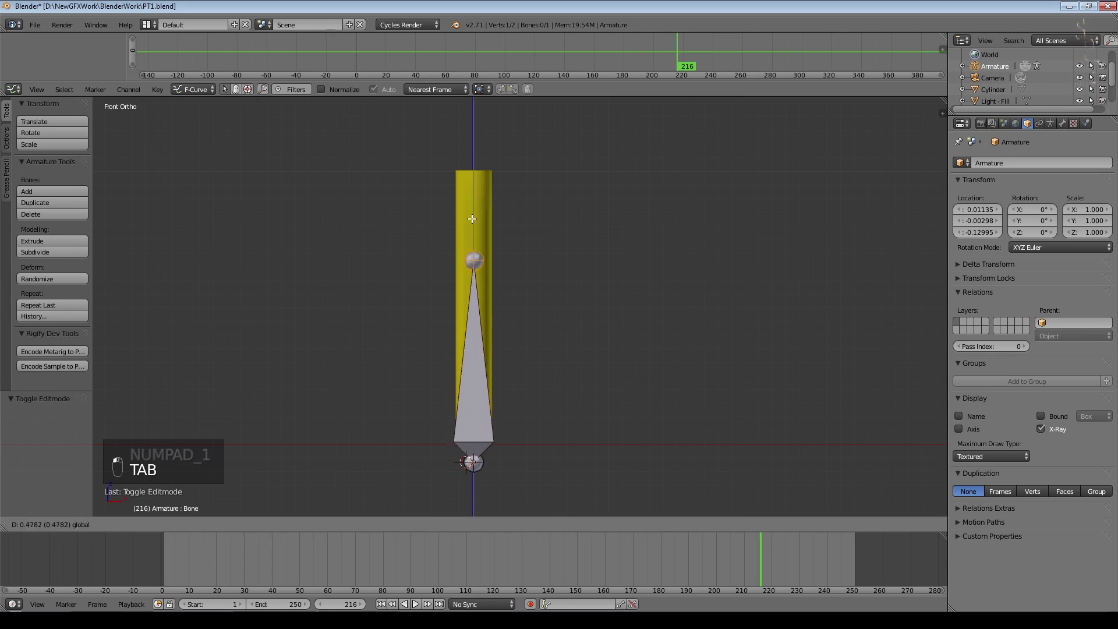
{"action": "key", "text": "Tab"}
{"action": "key", "text": "Tab"}
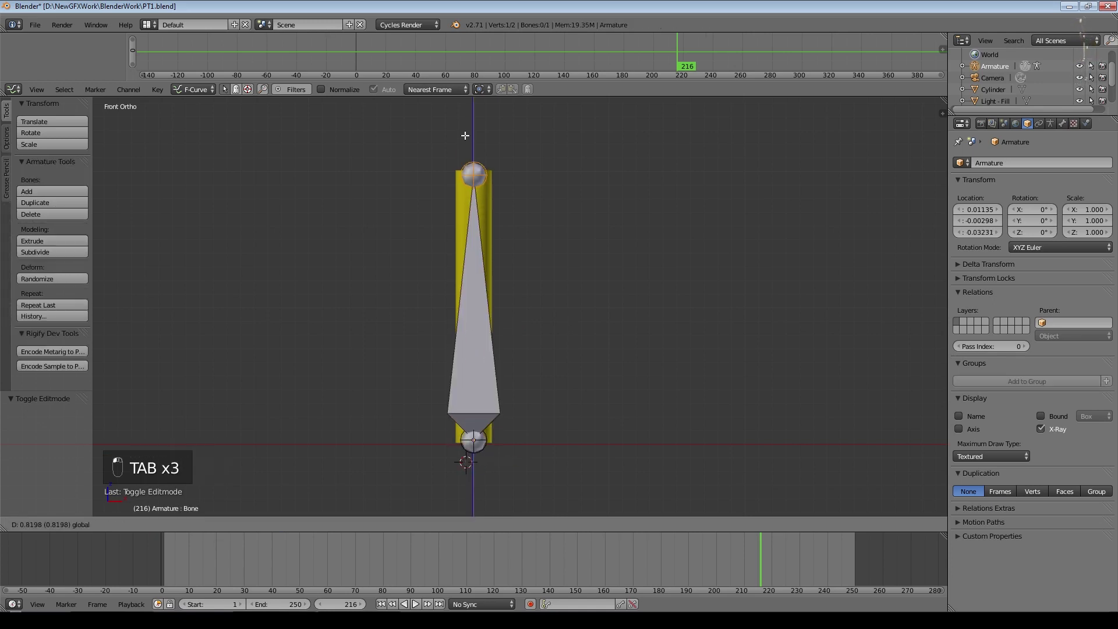
{"action": "key", "text": "Tab"}
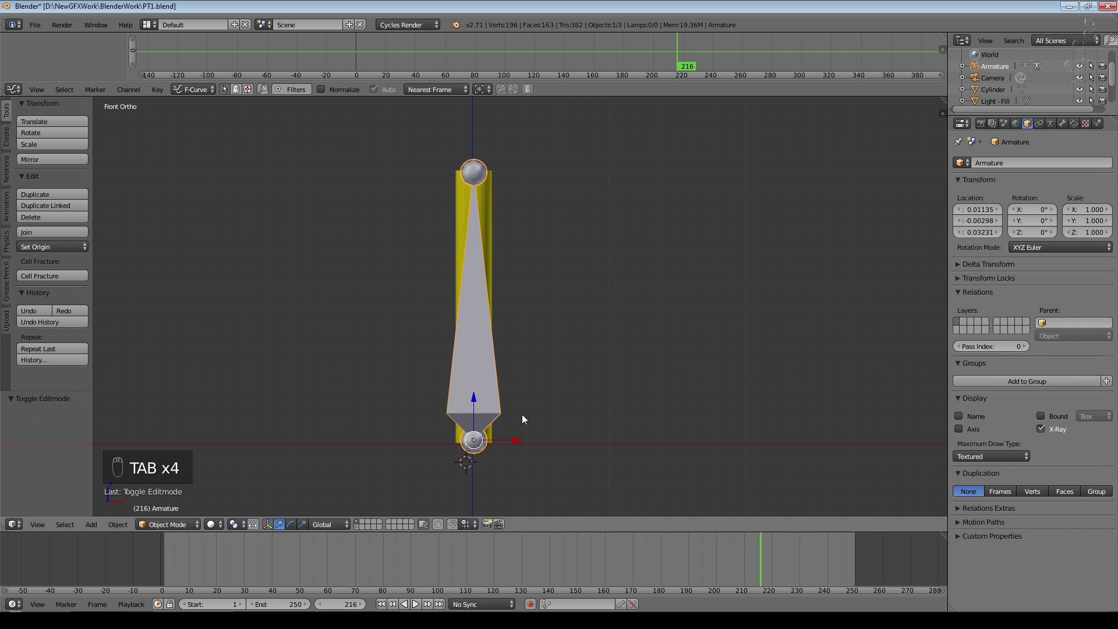
Hide the armature, raise the whole cylinder mesh along Z so its base meets the origin, then unhide.
{"action": "key", "text": "h"}
{"action": "left_click_drag", "start_coordinate": [490, 401], "coordinate": [481, 449]}
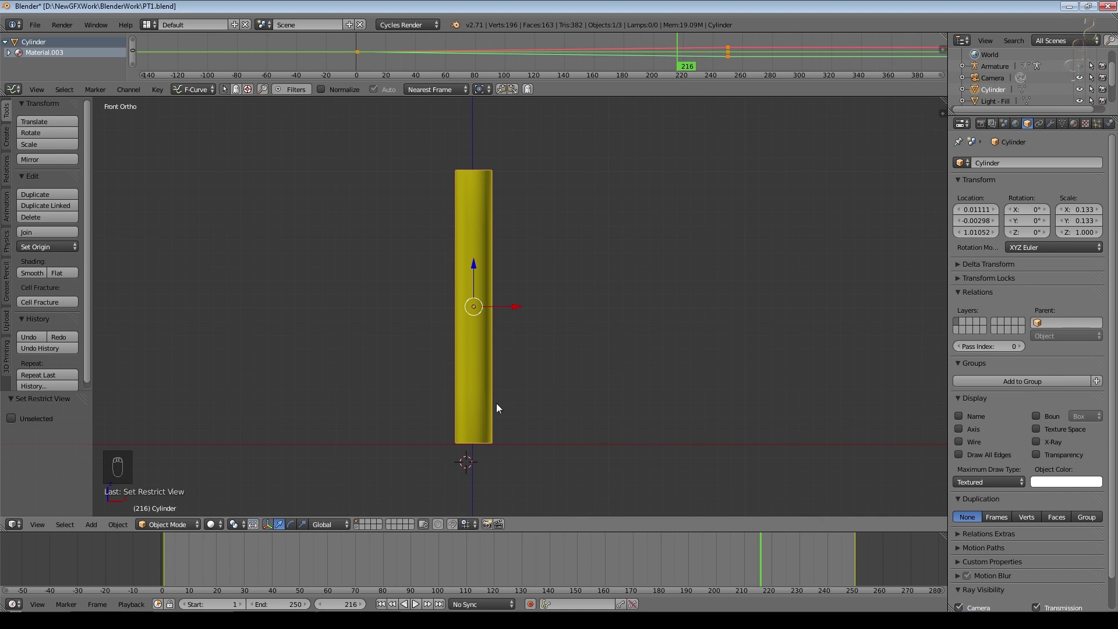
{"action": "key", "text": "Tab"}
{"action": "key", "text": "a"}
{"action": "key", "text": "a"}
{"action": "left_click_drag", "start_coordinate": [472, 265], "coordinate": [475, 129]}
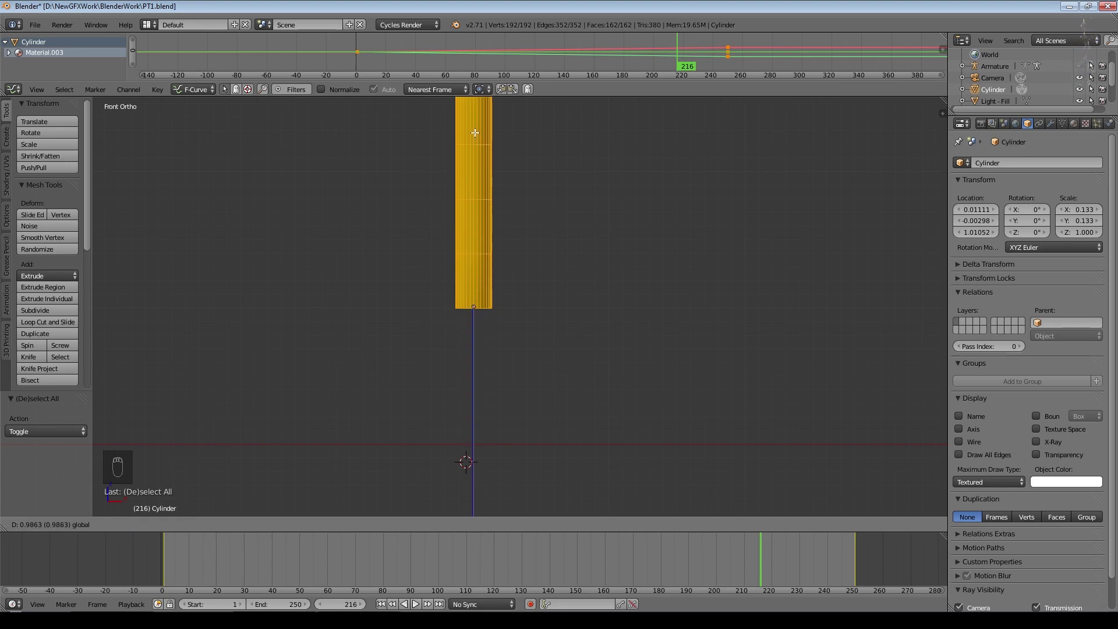
{"action": "left_click", "coordinate": [486, 165]}
{"action": "key", "text": "Tab"}
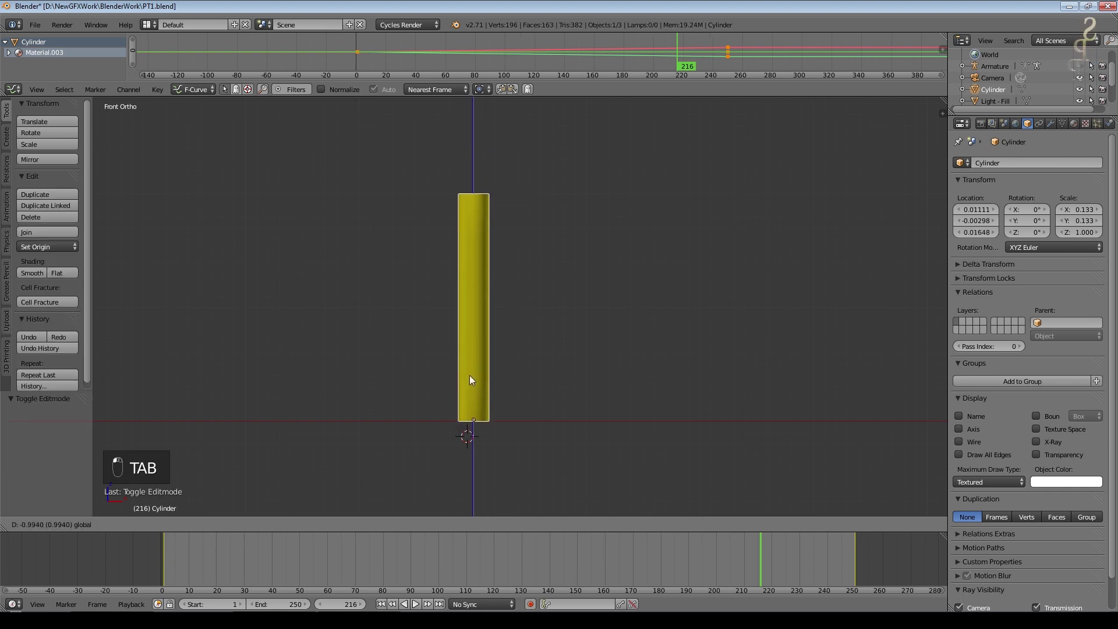
{"action": "key", "text": "alt+h"}
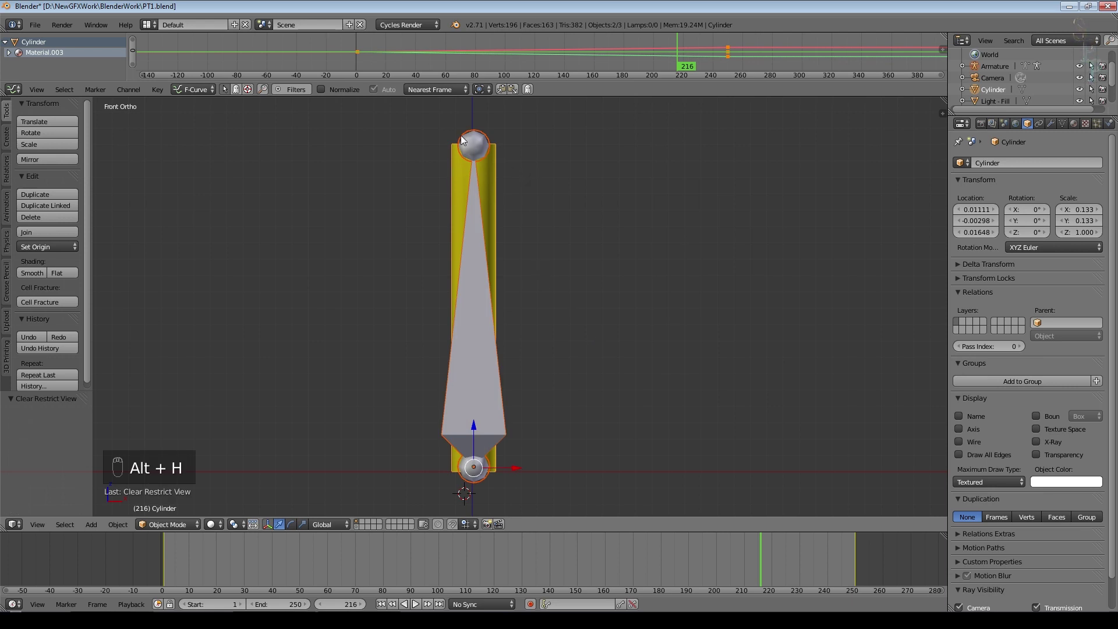
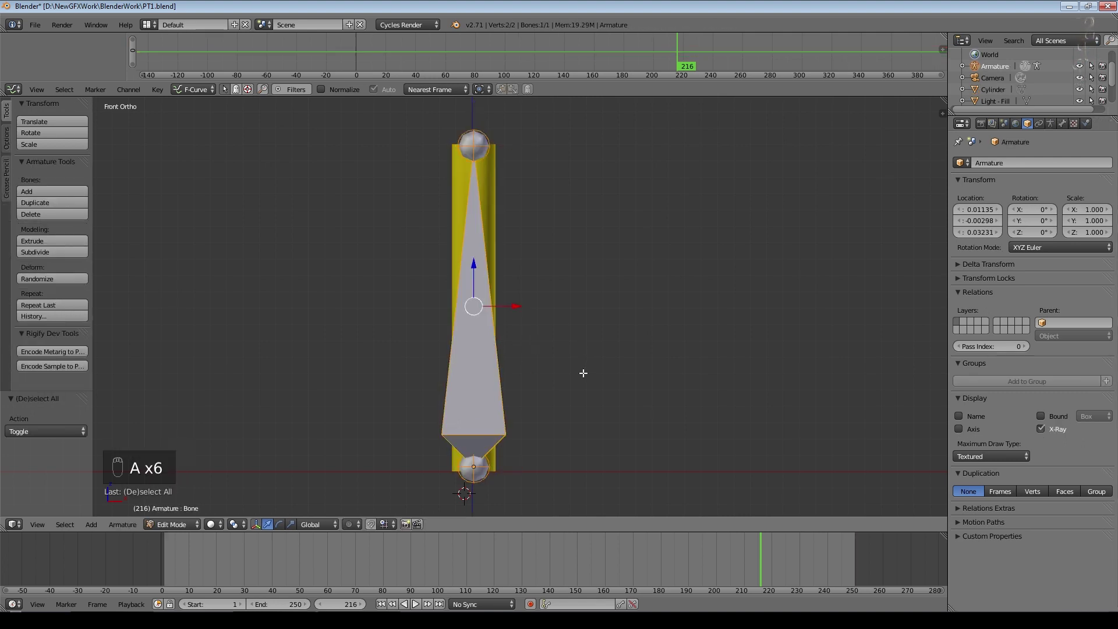
Subdivide the bone with 2 cuts into a three-bone chain, test-rotate bones in Pose Mode, return to Object Mode.
{"action": "key", "text": "w"}
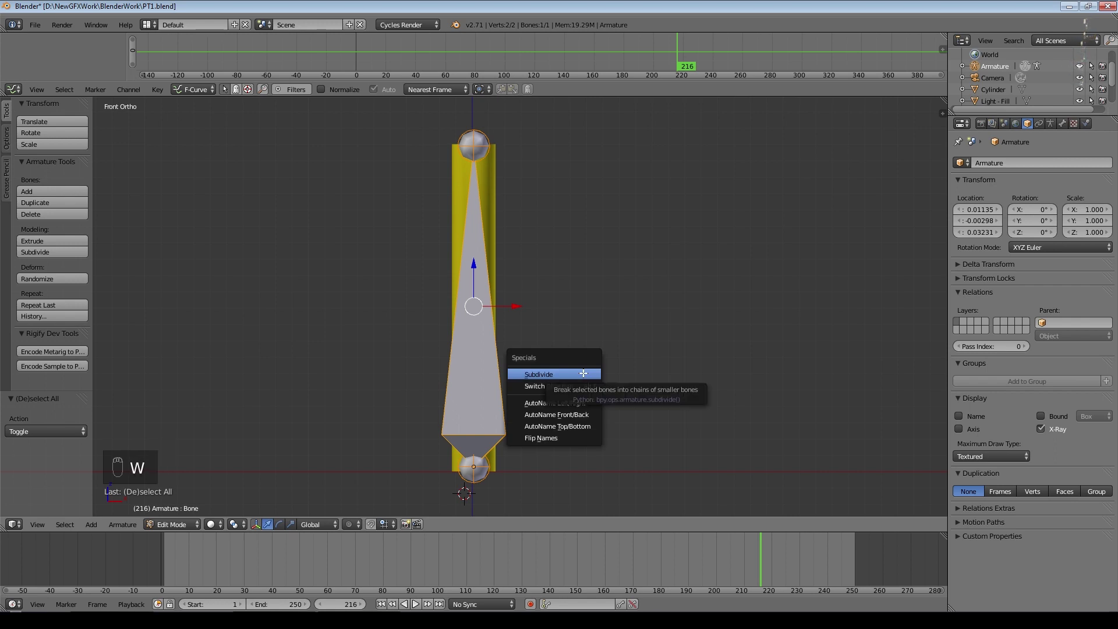
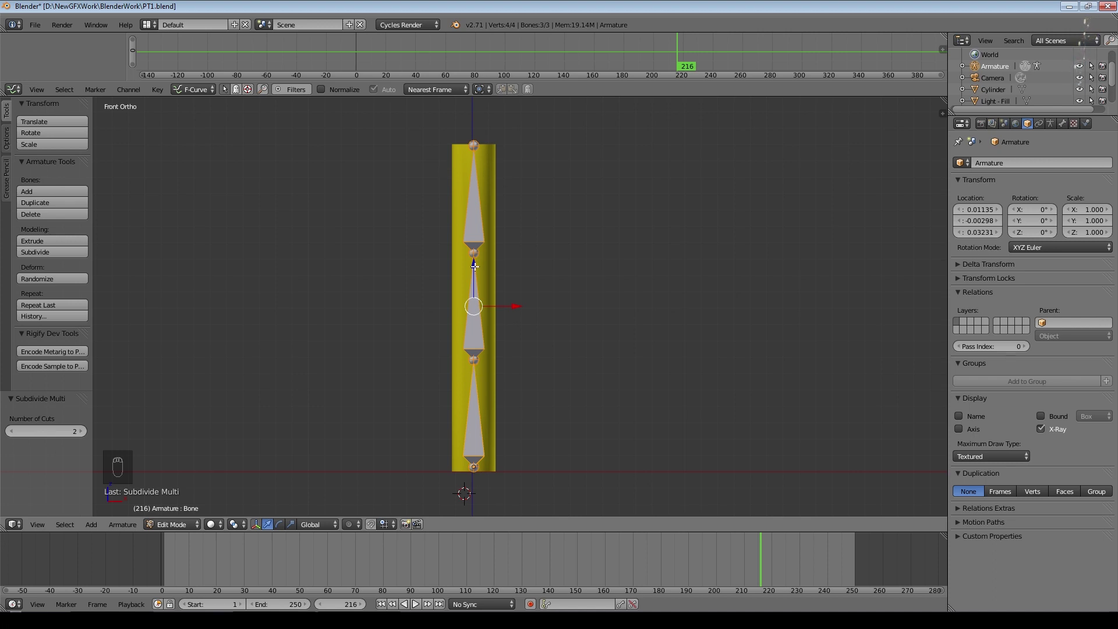
{"action": "left_click", "coordinate": [191, 528]}
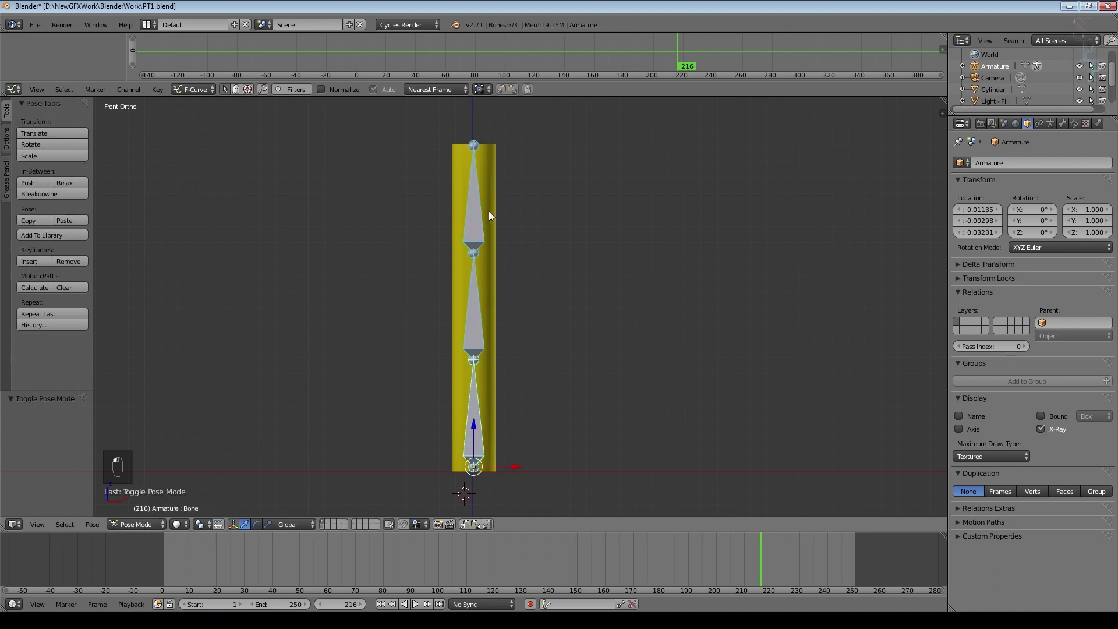
{"action": "left_click_drag", "start_coordinate": [482, 220], "coordinate": [575, 219]}
{"action": "key", "text": "r"}
{"action": "left_click_drag", "start_coordinate": [485, 105], "coordinate": [475, 295]}
{"action": "key", "text": "r"}
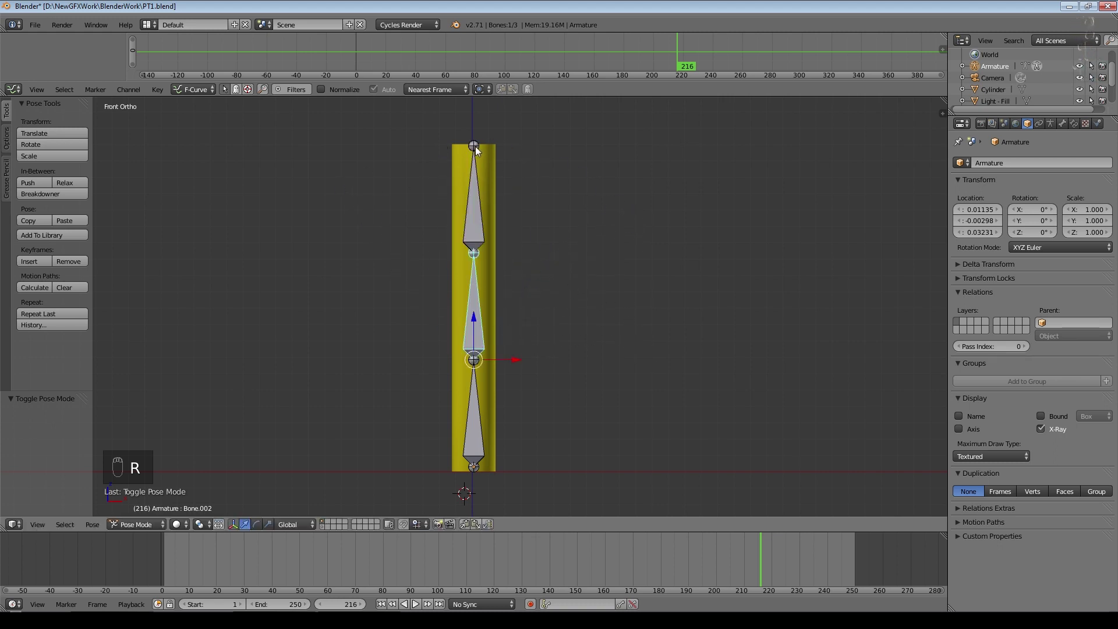
{"action": "left_click_drag", "start_coordinate": [482, 424], "coordinate": [447, 242]}
{"action": "key", "text": "r"}
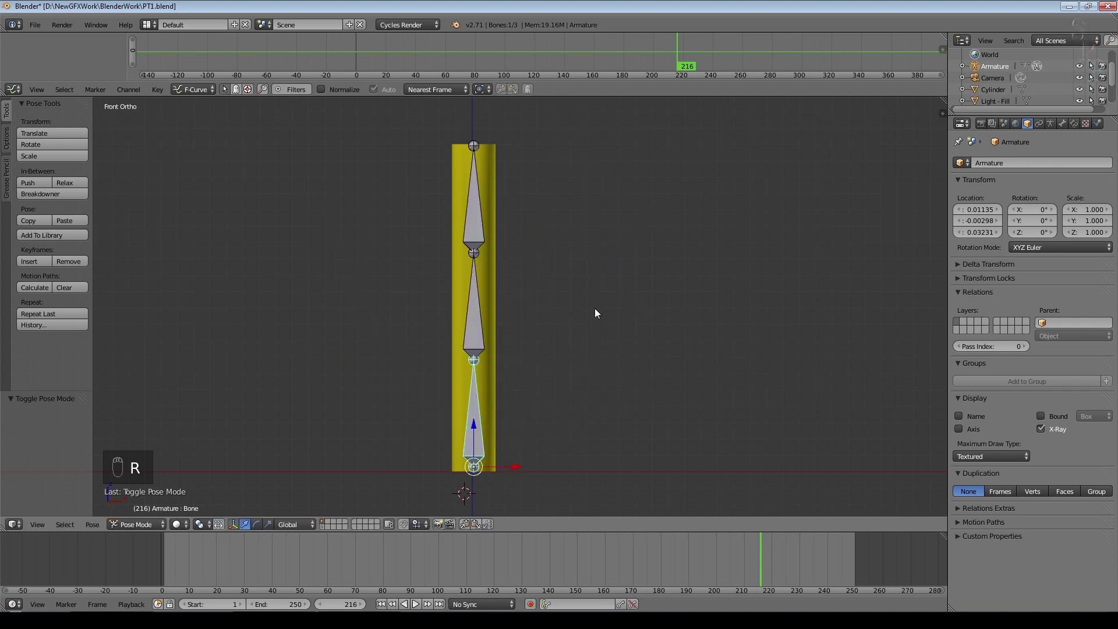
{"action": "left_click", "coordinate": [146, 530]}
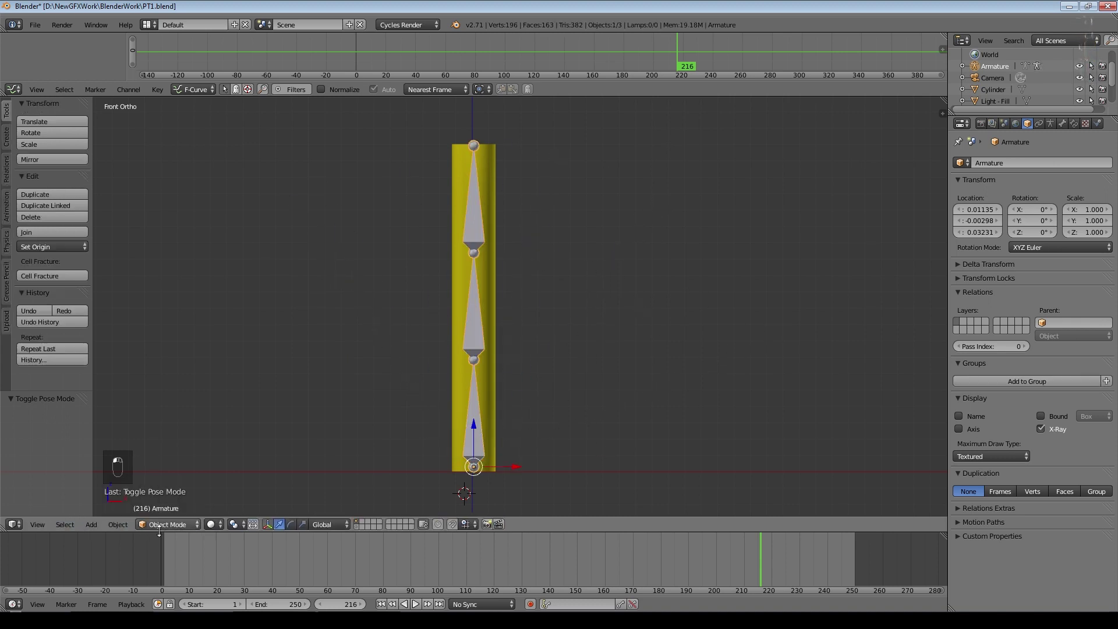
Parent the cylinder to the armature with automatic weights.
{"action": "middle_click", "coordinate": [502, 330]}
{"action": "left_click_drag", "start_coordinate": [494, 295], "coordinate": [623, 360]}
{"action": "key", "text": "ctrl+p"}
{"action": "left_click_drag", "start_coordinate": [623, 361], "coordinate": [478, 235]}
{"action": "left_click_drag", "start_coordinate": [479, 235], "coordinate": [538, 421]}
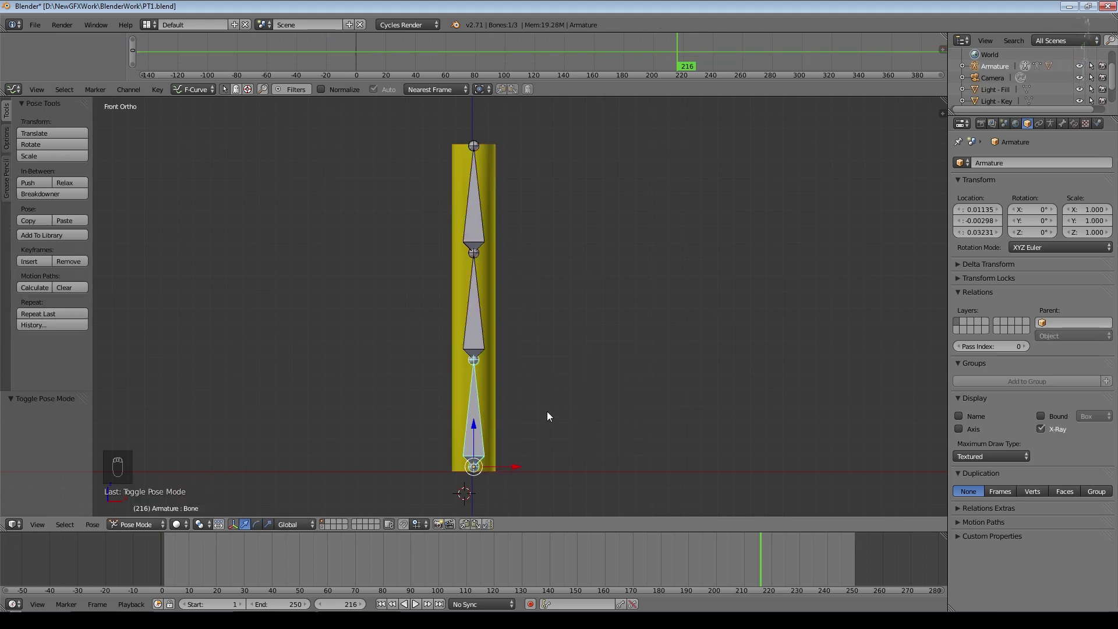
Test the binding by tilting the bottom and middle bones, cancelling each rotation.
{"action": "key", "text": "r"}
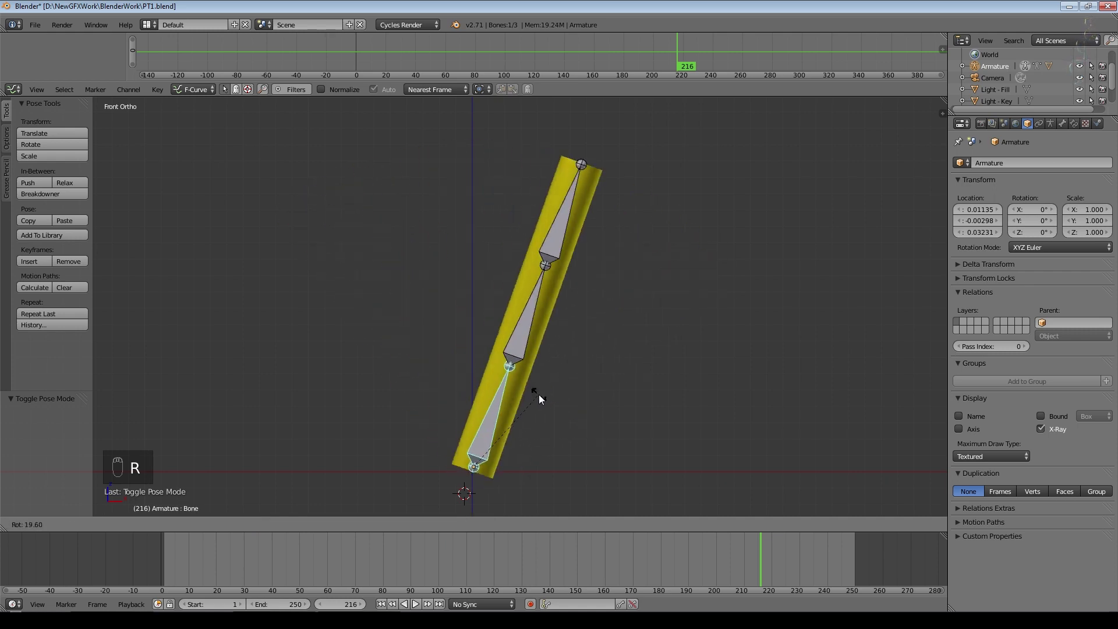
{"action": "left_click_drag", "start_coordinate": [481, 334], "coordinate": [564, 296]}
{"action": "key", "text": "r"}
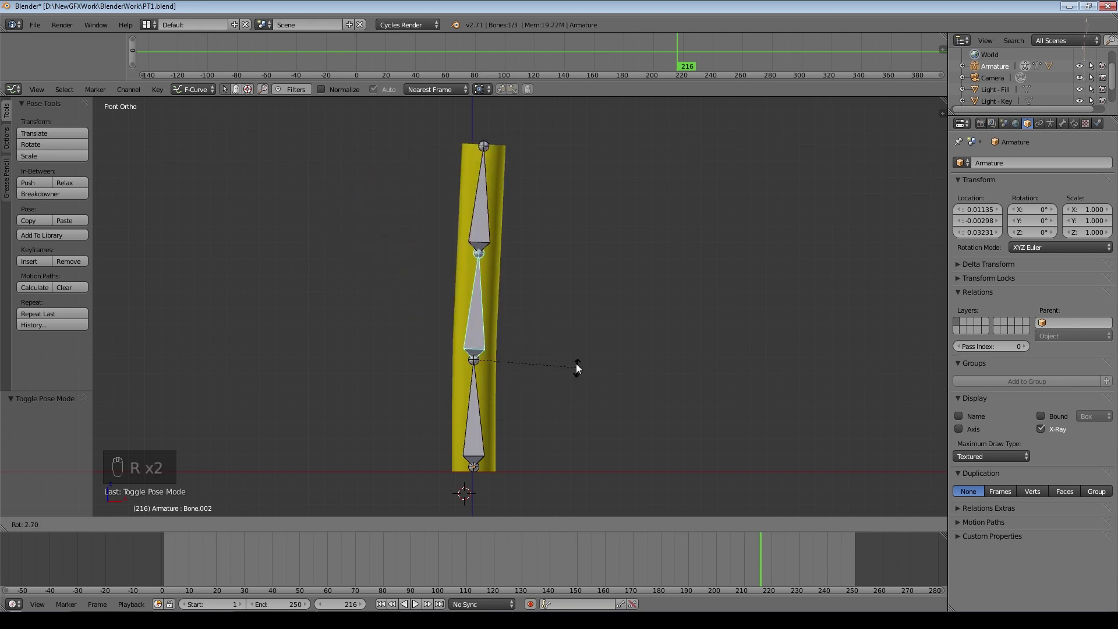
{"action": "left_click_drag", "start_coordinate": [482, 227], "coordinate": [591, 265]}
{"action": "key", "text": "r"}
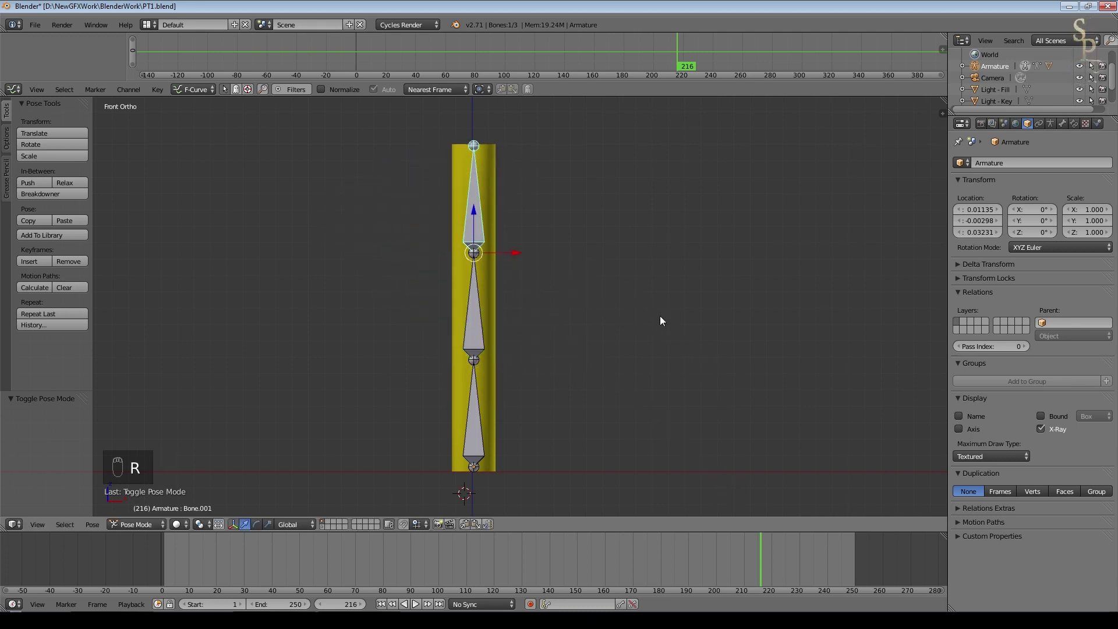
Add many edge loops along the cylinder's length, then bend it with the top bone to check smoothness.
{"action": "left_click", "coordinate": [499, 394]}
{"action": "left_click_drag", "start_coordinate": [577, 360], "coordinate": [578, 359]}
{"action": "key", "text": "ctrl+1"}
{"action": "key", "text": "Tab"}
{"action": "key", "text": "ctrl+r"}
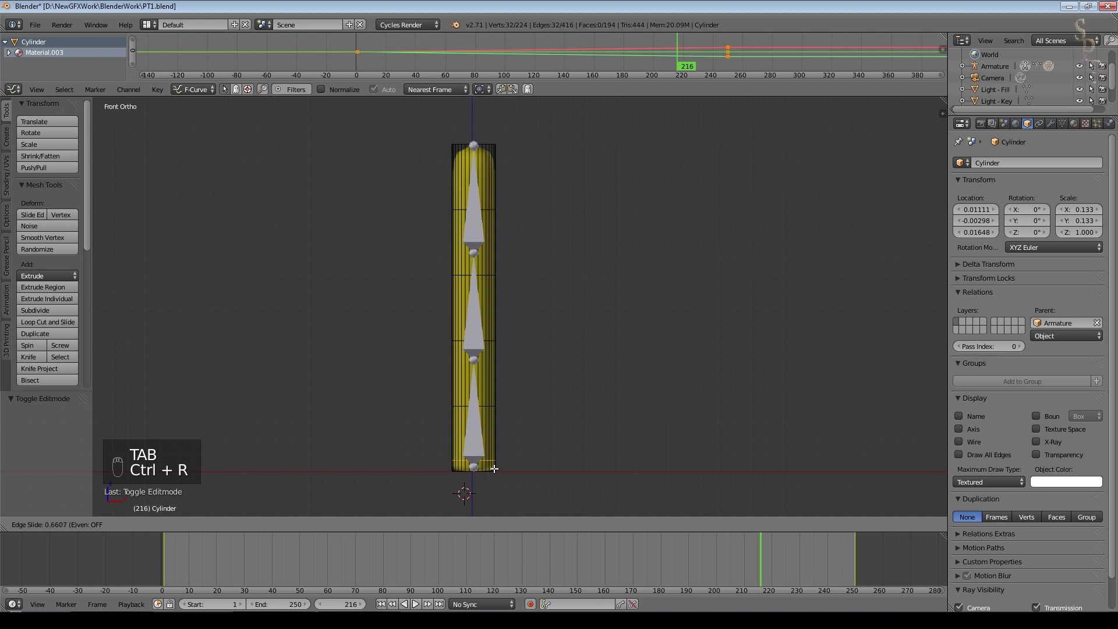
{"action": "key", "text": "ctrl+r"}
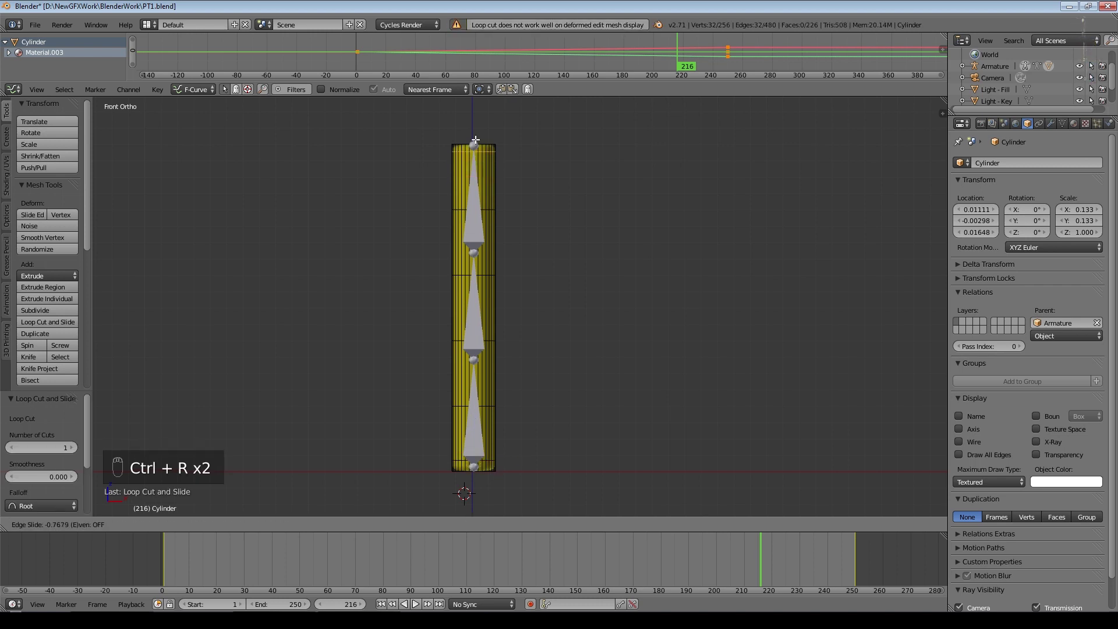
{"action": "key", "text": "Tab"}
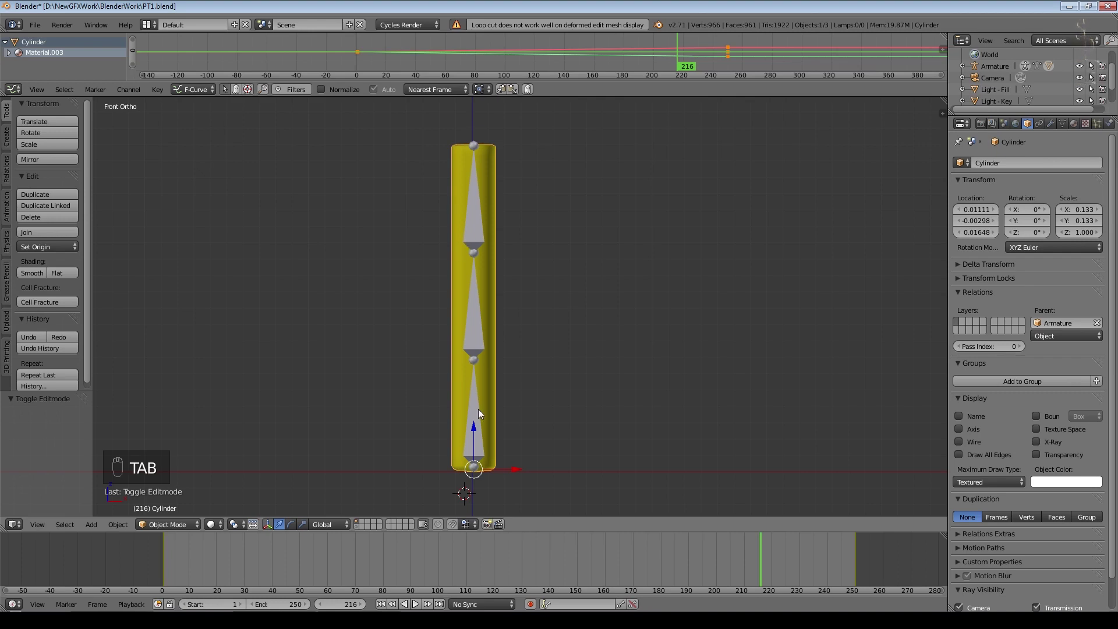
{"action": "left_click_drag", "start_coordinate": [483, 217], "coordinate": [632, 411]}
{"action": "key", "text": "r"}
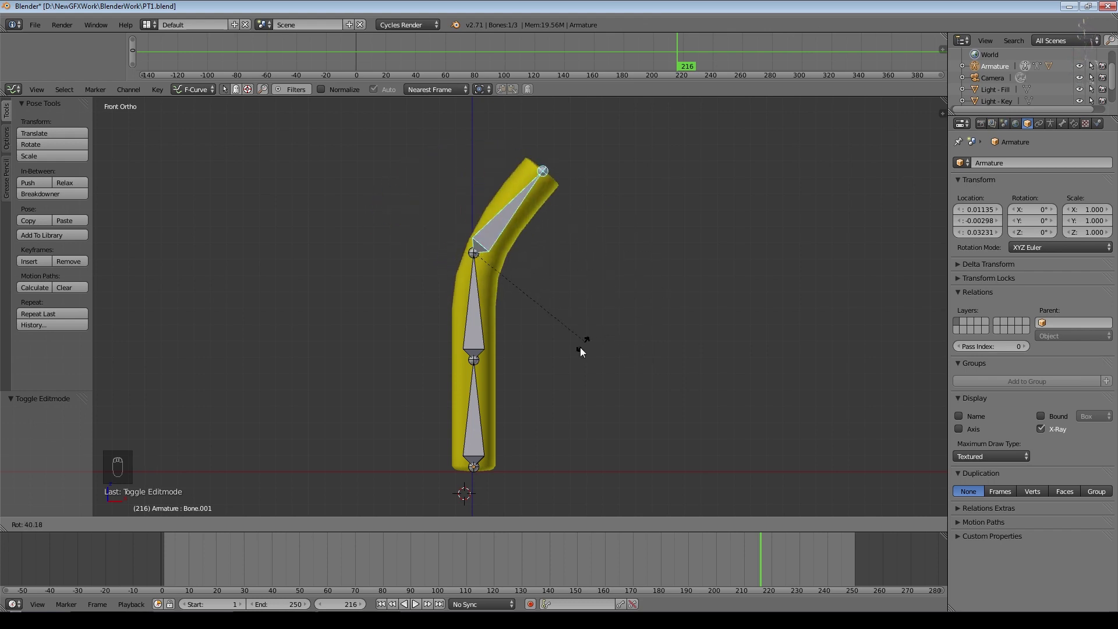
Duplicate the rigged cylinder with its armature and place the copy beside the original.
{"action": "key", "text": "Tab"}
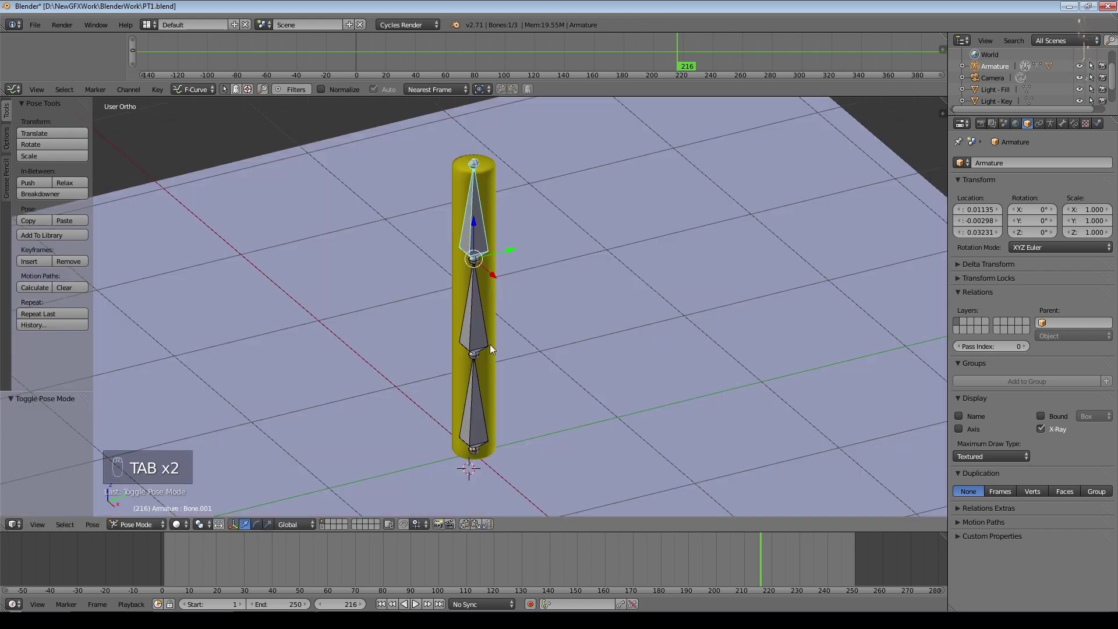
{"action": "left_click_drag", "start_coordinate": [564, 410], "coordinate": [574, 368]}
{"action": "left_click_drag", "start_coordinate": [585, 373], "coordinate": [485, 349]}
{"action": "left_click_drag", "start_coordinate": [485, 349], "coordinate": [952, 360]}
{"action": "key", "text": "shift+d"}
{"action": "left_click", "coordinate": [479, 339]}
{"action": "key", "text": "shift+d"}
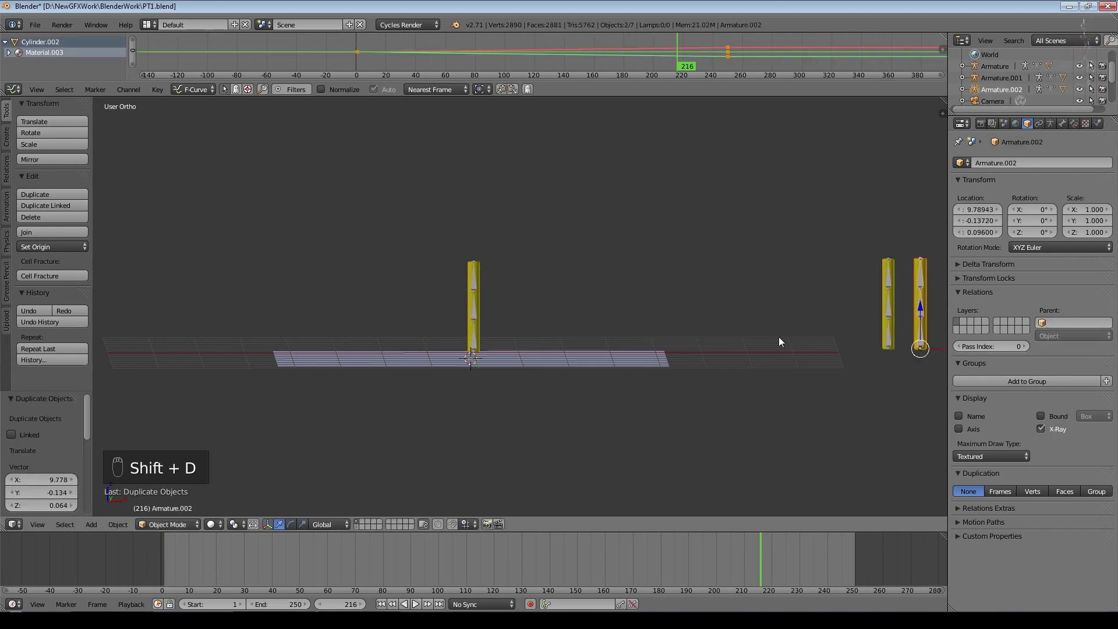
{"action": "left_click", "coordinate": [515, 346]}
{"action": "left_click", "coordinate": [886, 342]}
Duplicate the rig a second time and rotate the copy into place.
{"action": "key", "text": "KP_0"}
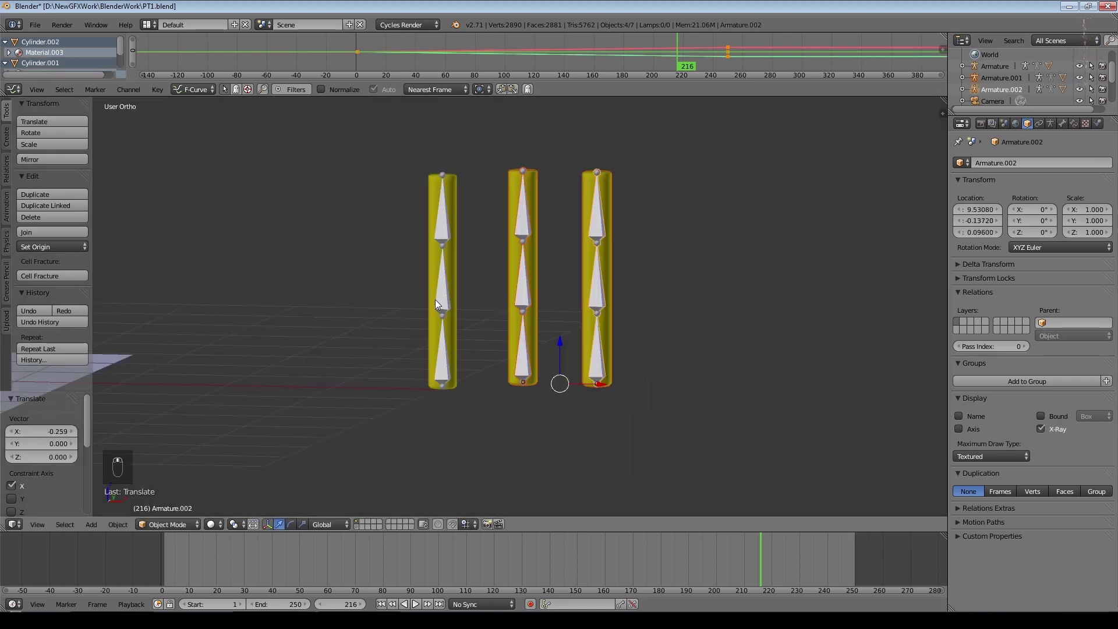
{"action": "right_click", "coordinate": [565, 354]}
{"action": "key", "text": "r"}
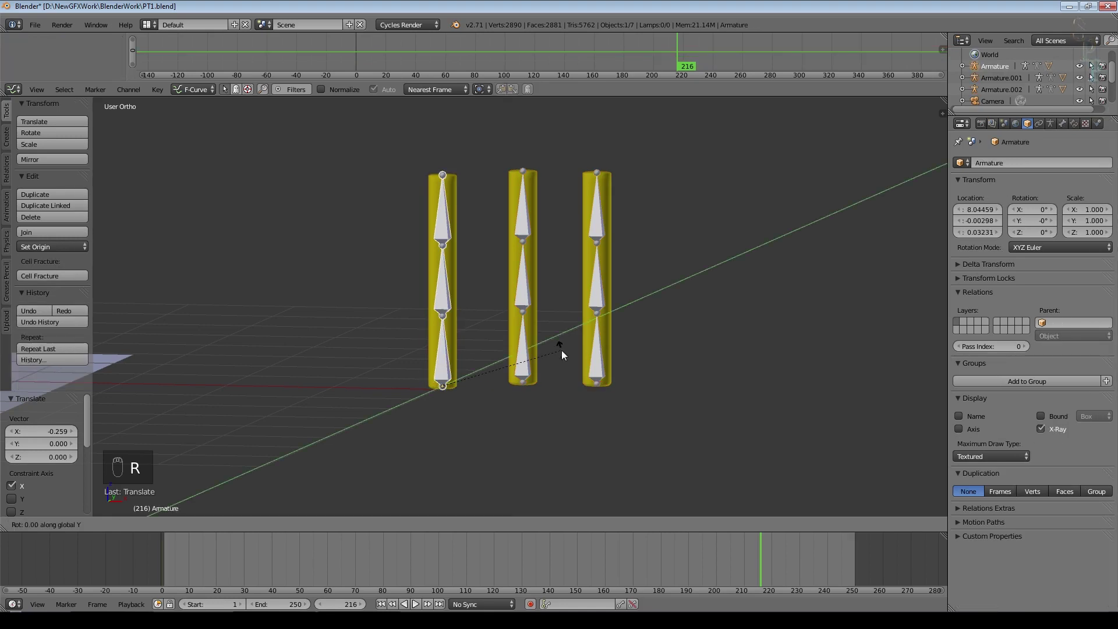
{"action": "left_click_drag", "start_coordinate": [531, 298], "coordinate": [529, 289]}
{"action": "key", "text": "r"}
{"action": "left_click", "coordinate": [602, 290]}
{"action": "middle_click", "coordinate": [602, 292]}
{"action": "left_click", "coordinate": [667, 415]}
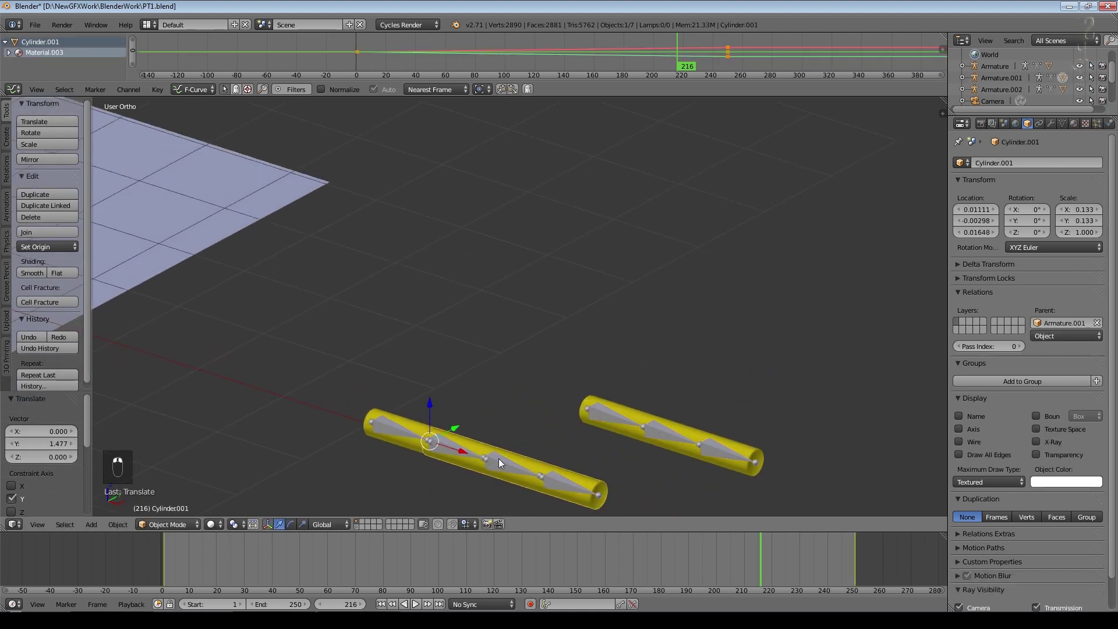
From the top view, move the rigs along X so the three lie spaced in a column.
{"action": "left_click", "coordinate": [470, 366]}
{"action": "left_click_drag", "start_coordinate": [462, 377], "coordinate": [487, 393]}
{"action": "left_click", "coordinate": [460, 369]}
{"action": "key", "text": "ctrl+z"}
{"action": "left_click", "coordinate": [487, 393]}
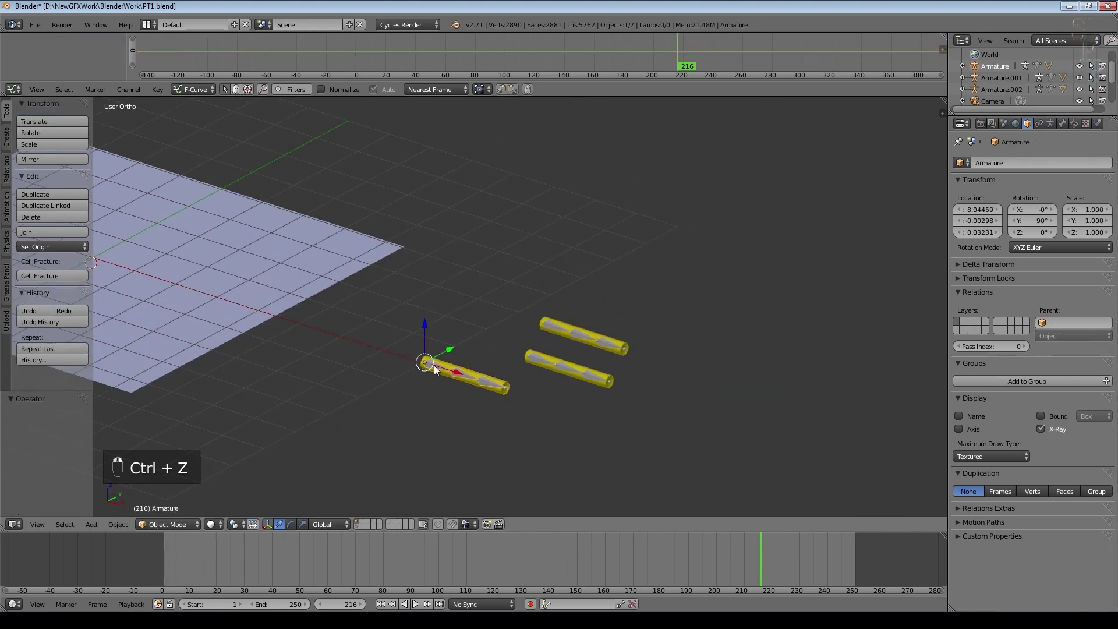
{"action": "left_click", "coordinate": [445, 373]}
{"action": "right_click", "coordinate": [577, 335]}
{"action": "key", "text": "ctrl+z"}
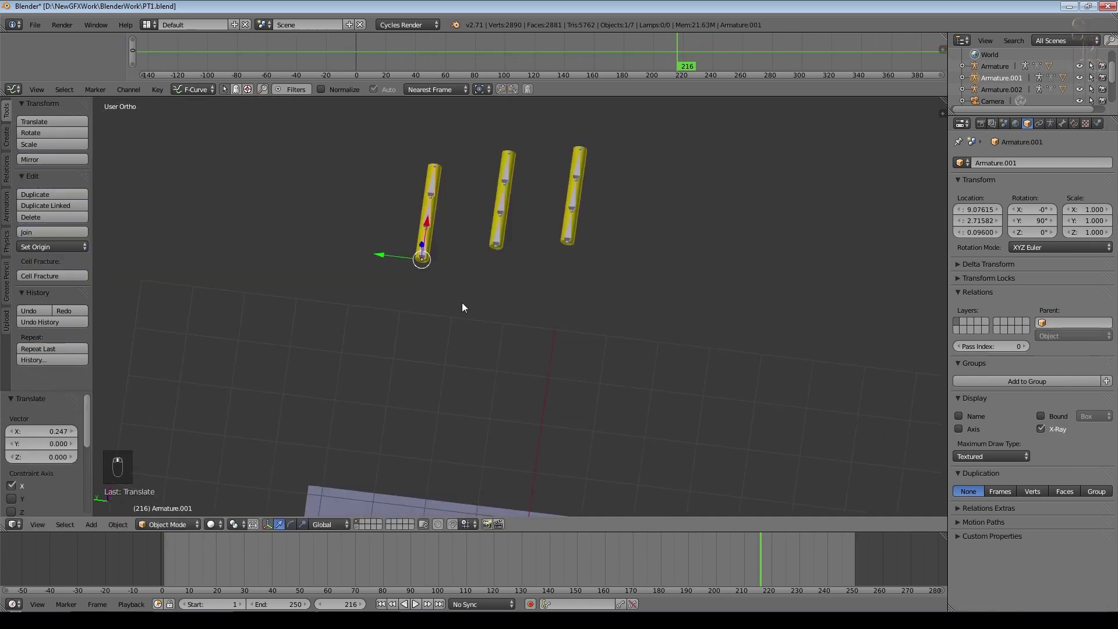
{"action": "key", "text": "KP_Decimal"}
{"action": "key", "text": "KP_7"}
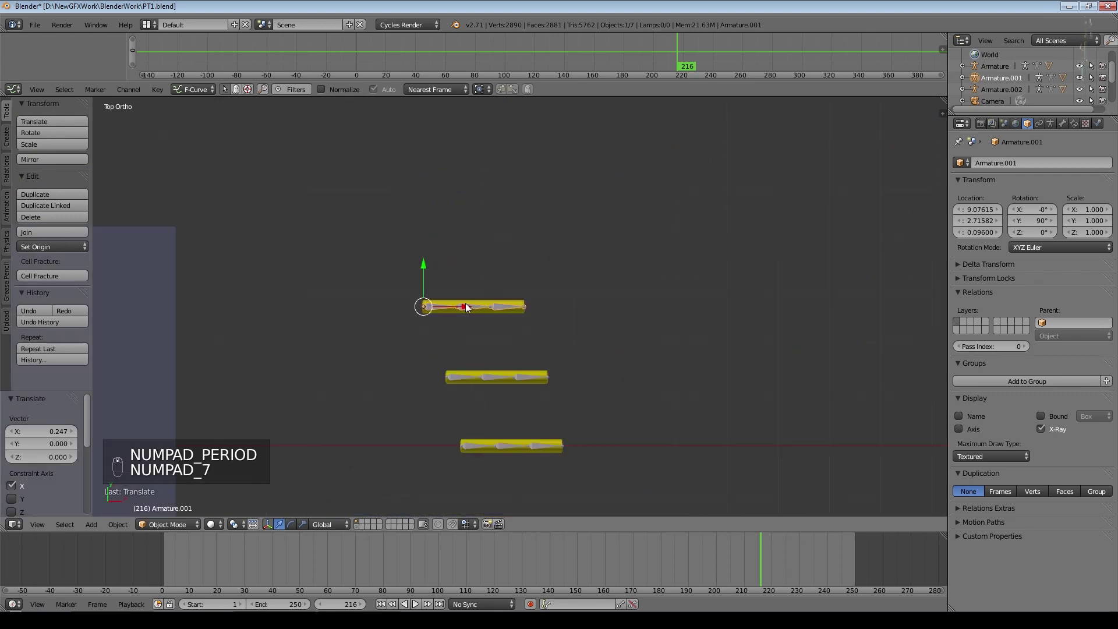
Line up the top rig with the other two.
{"action": "key", "text": "g"}
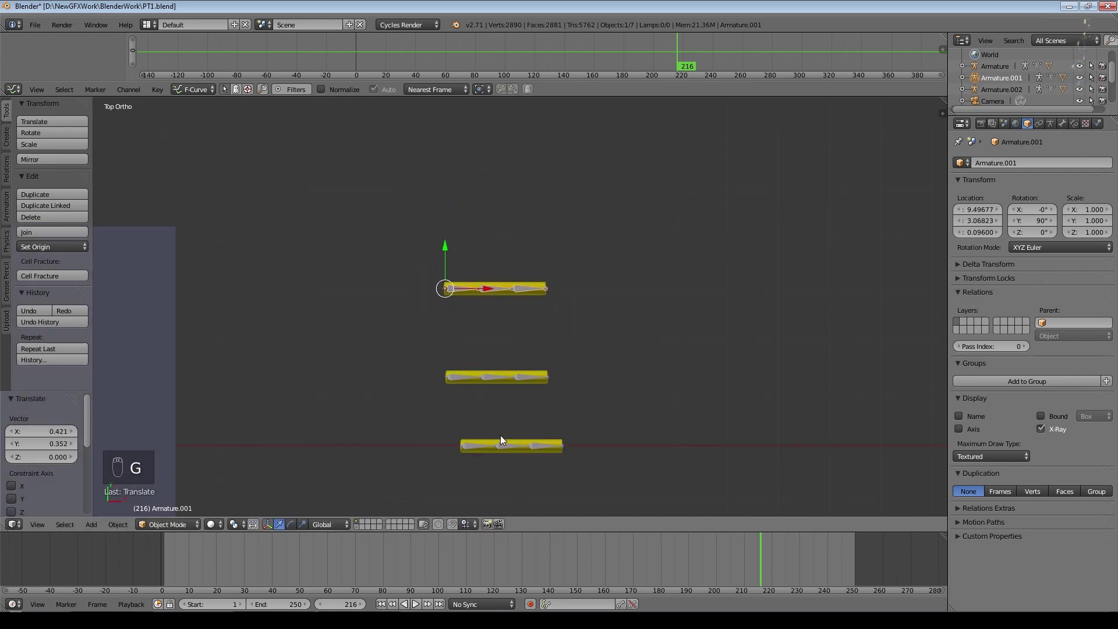
{"action": "left_click_drag", "start_coordinate": [507, 449], "coordinate": [507, 398]}
{"action": "key", "text": "g"}
Set the top cylinder's viewport colour and volume emission to green, and give the middle cylinder a red material.
{"action": "left_click", "coordinate": [538, 448]}
{"action": "left_click_drag", "start_coordinate": [1015, 205], "coordinate": [1007, 231]}
{"action": "left_click_drag", "start_coordinate": [987, 331], "coordinate": [950, 215]}
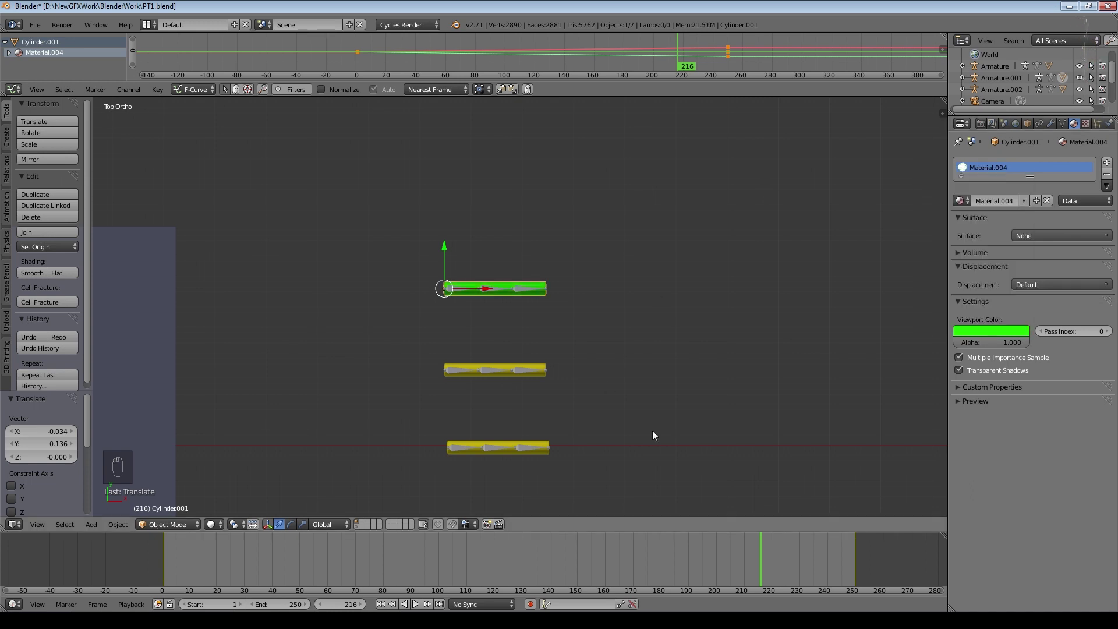
{"action": "left_click_drag", "start_coordinate": [964, 257], "coordinate": [520, 426]}
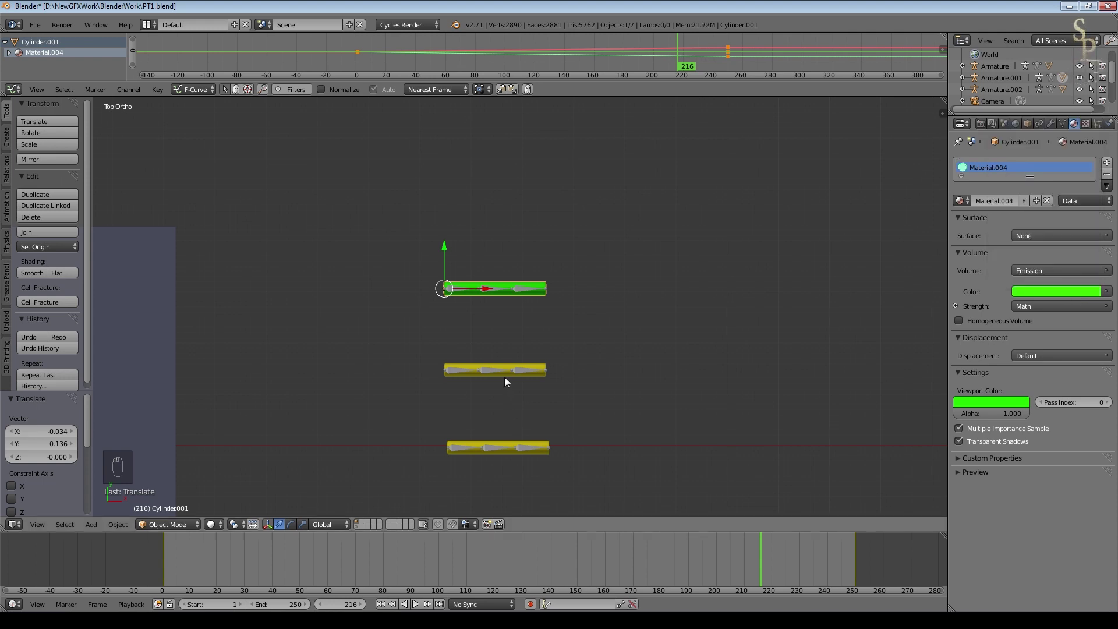
{"action": "left_click_drag", "start_coordinate": [509, 381], "coordinate": [980, 335]}
{"action": "left_click", "coordinate": [1056, 281]}
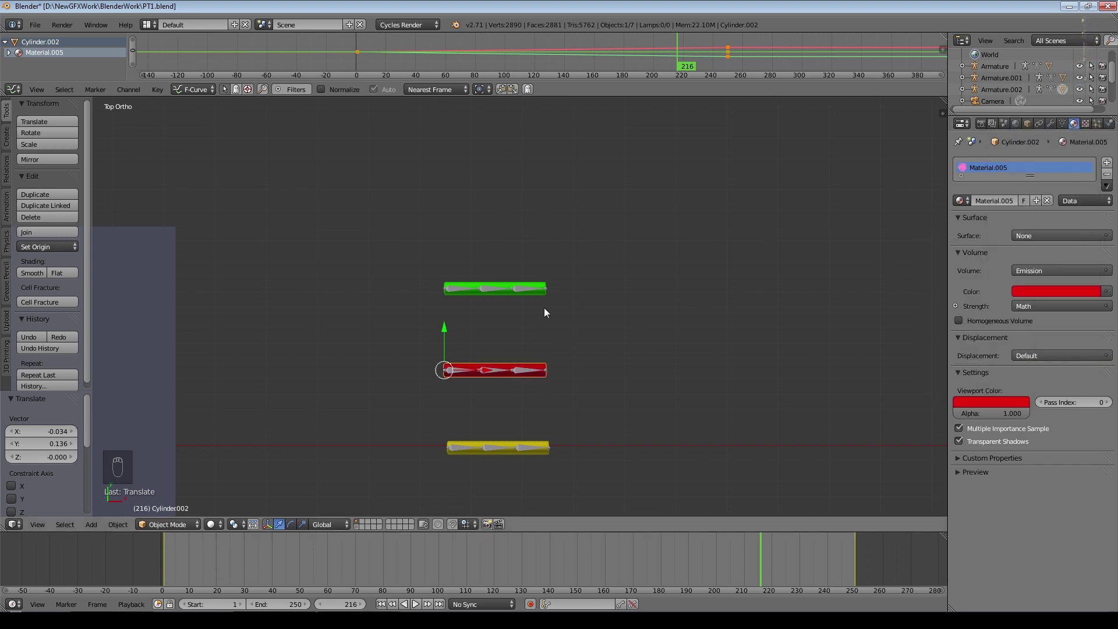
{"action": "right_click", "coordinate": [526, 375]}
Test-bend the red rig's last bone in Pose Mode and cancel the rotation.
{"action": "key", "text": "r"}
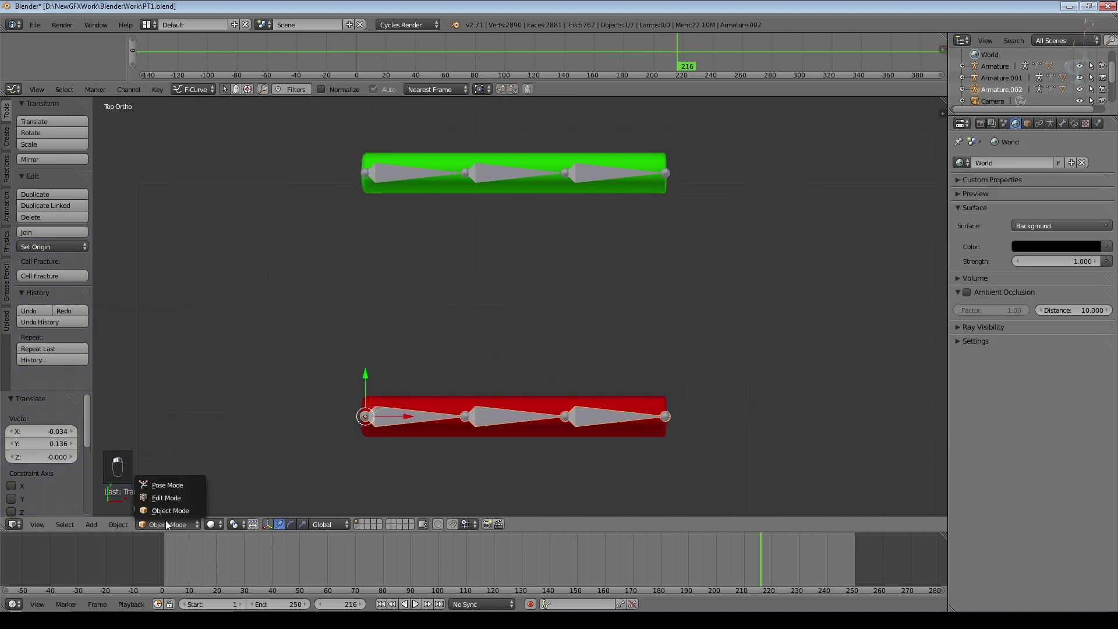
{"action": "middle_click", "coordinate": [717, 435]}
{"action": "key", "text": "r"}
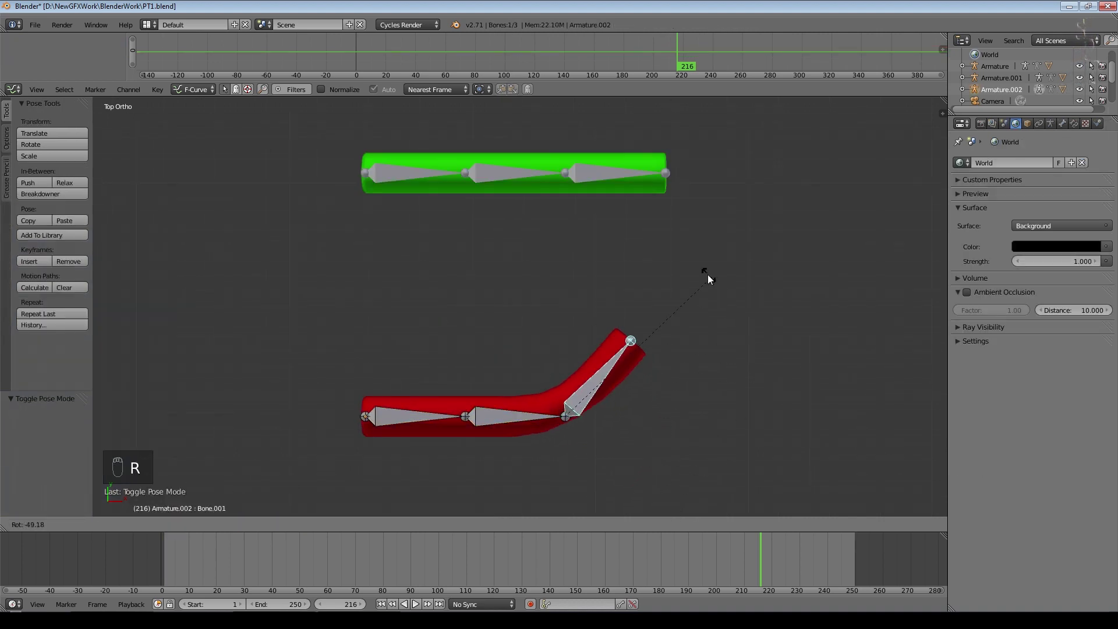
{"action": "left_click", "coordinate": [604, 179]}
{"action": "key", "text": "r"}
Select the green rig's last bone in Pose Mode and bring up Add Bone Constraint.
{"action": "right_click", "coordinate": [770, 264]}
{"action": "left_click_drag", "start_coordinate": [736, 320], "coordinate": [631, 314]}
{"action": "key", "text": "Tab"}
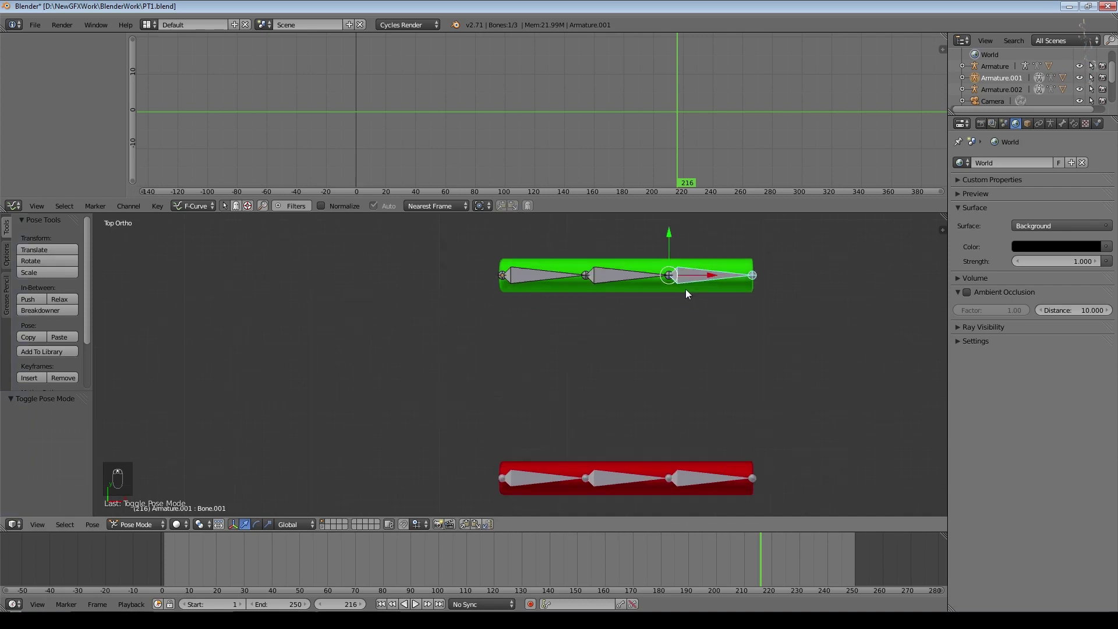
{"action": "left_click_drag", "start_coordinate": [622, 318], "coordinate": [655, 312]}
{"action": "key", "text": "g"}
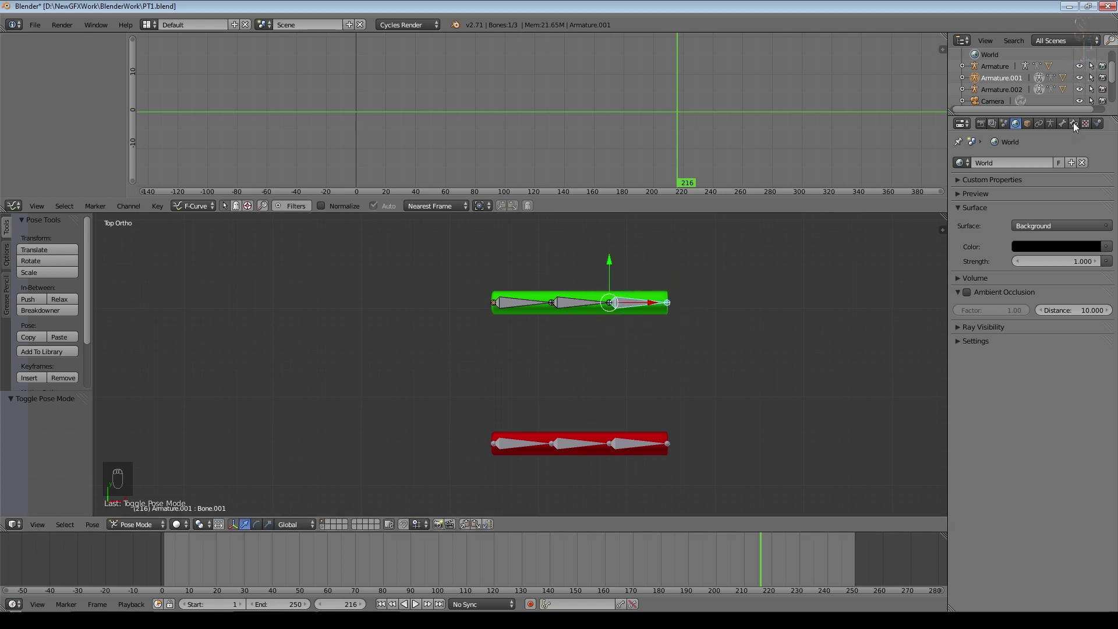
Give the green end bone an Inverse Kinematics constraint and test-pull its tip.
{"action": "right_click", "coordinate": [1077, 126]}
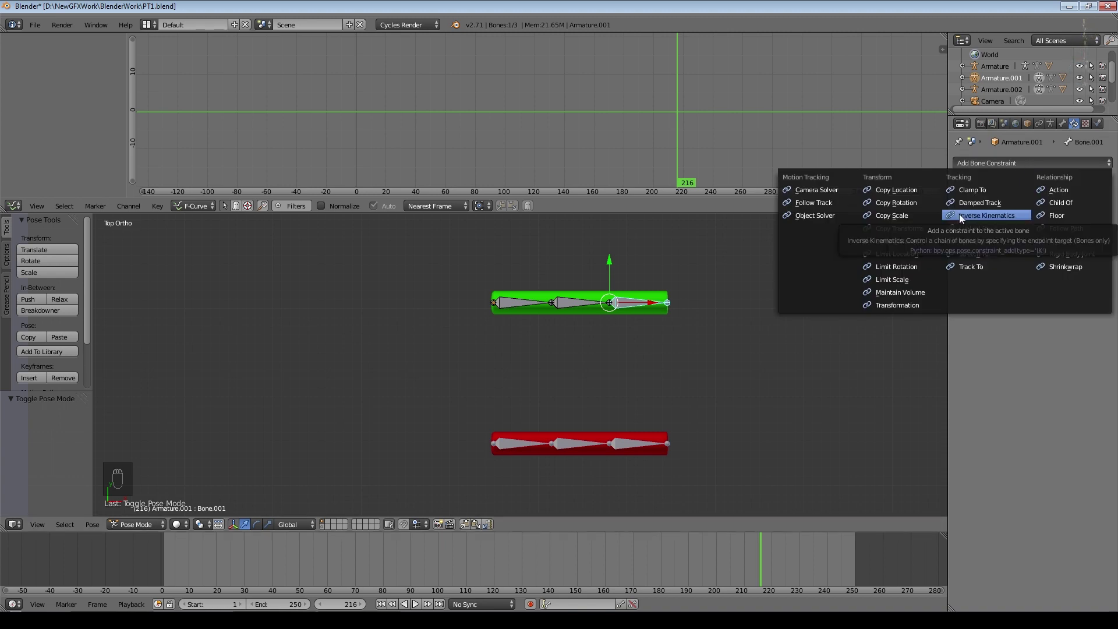
{"action": "key", "text": "g"}
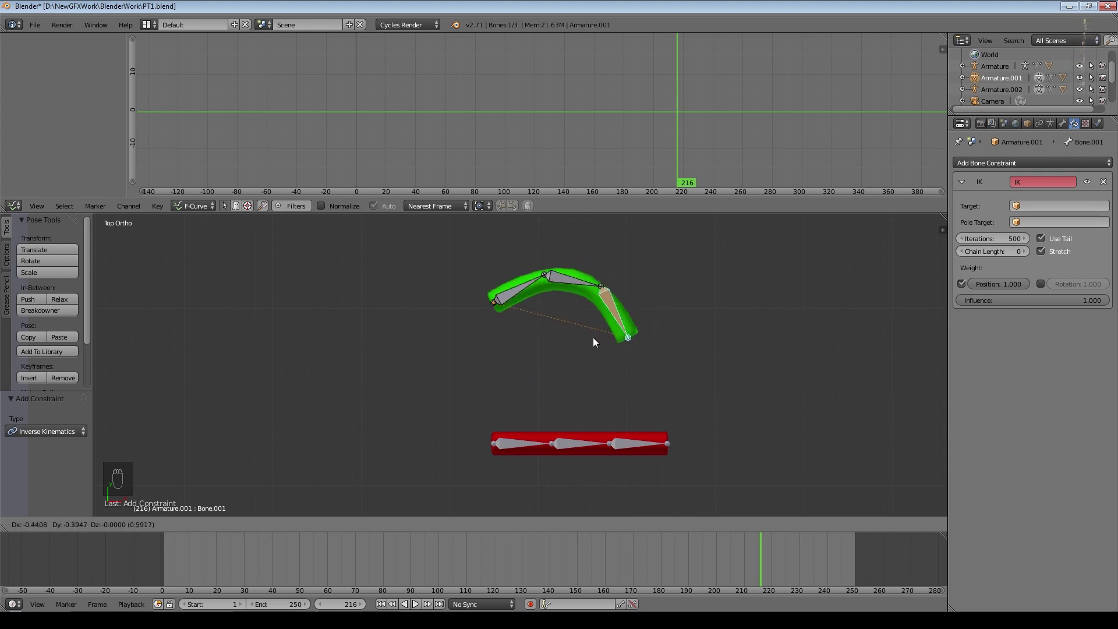
{"action": "left_click_drag", "start_coordinate": [1031, 255], "coordinate": [619, 285]}
{"action": "key", "text": "g"}
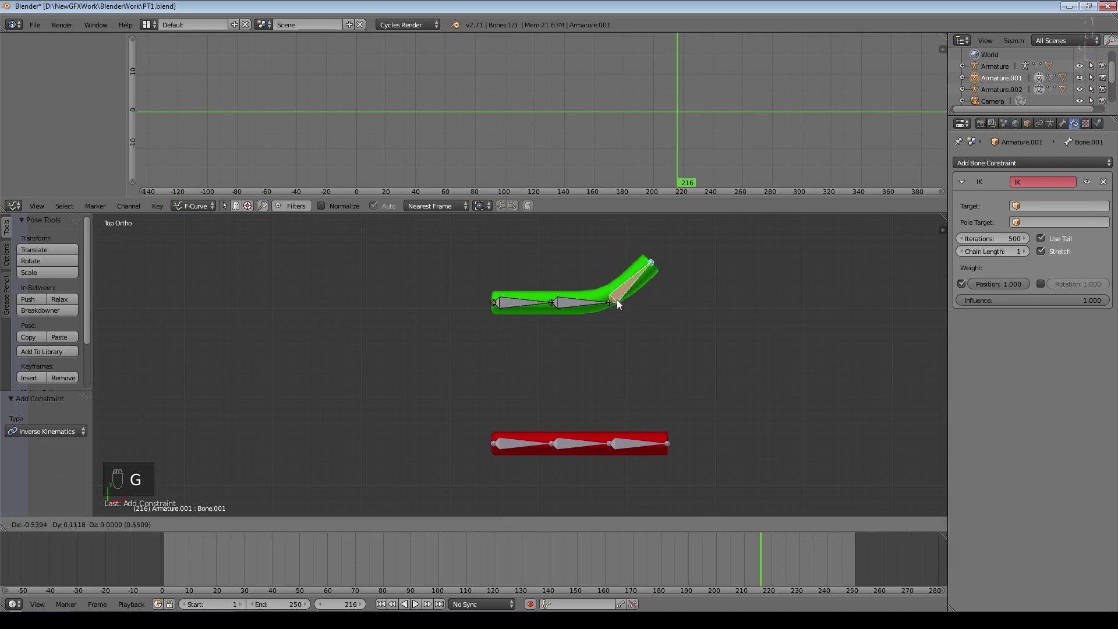
Try Chain Length 1 and then 2, test-pulling the tip after each change.
{"action": "left_click", "coordinate": [1029, 251]}
{"action": "key", "text": "g"}
{"action": "left_click_drag", "start_coordinate": [533, 265], "coordinate": [584, 324]}
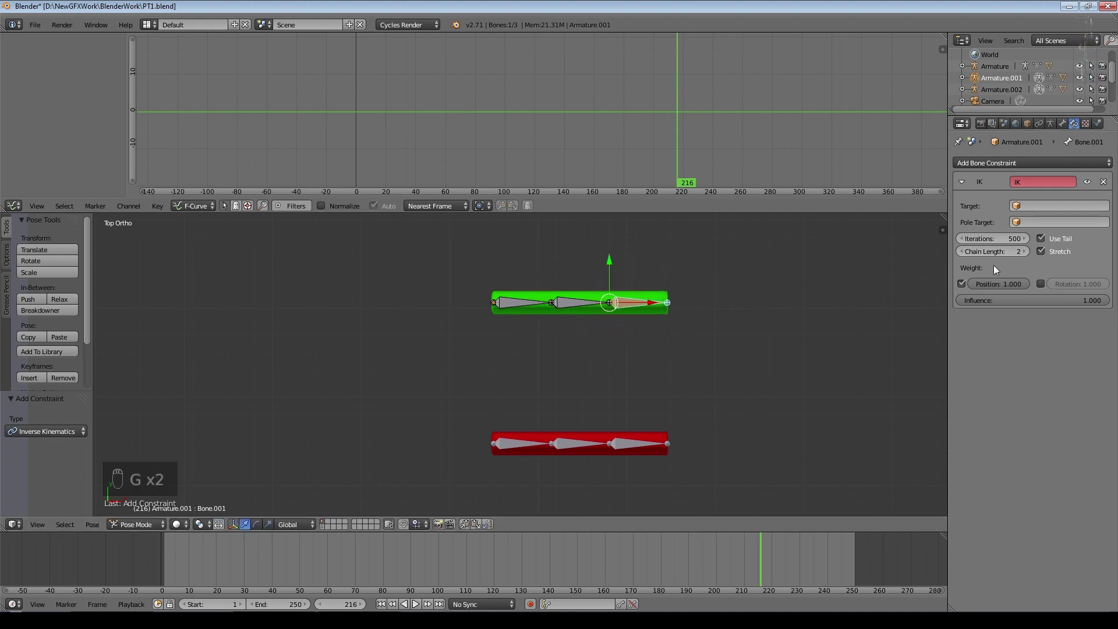
{"action": "left_click_drag", "start_coordinate": [1032, 259], "coordinate": [611, 324]}
{"action": "key", "text": "g"}
Reset Chain Length to 0 and pull the tip to bend the whole green cylinder into an arc.
{"action": "left_click_drag", "start_coordinate": [967, 253], "coordinate": [639, 304]}
{"action": "key", "text": "g"}
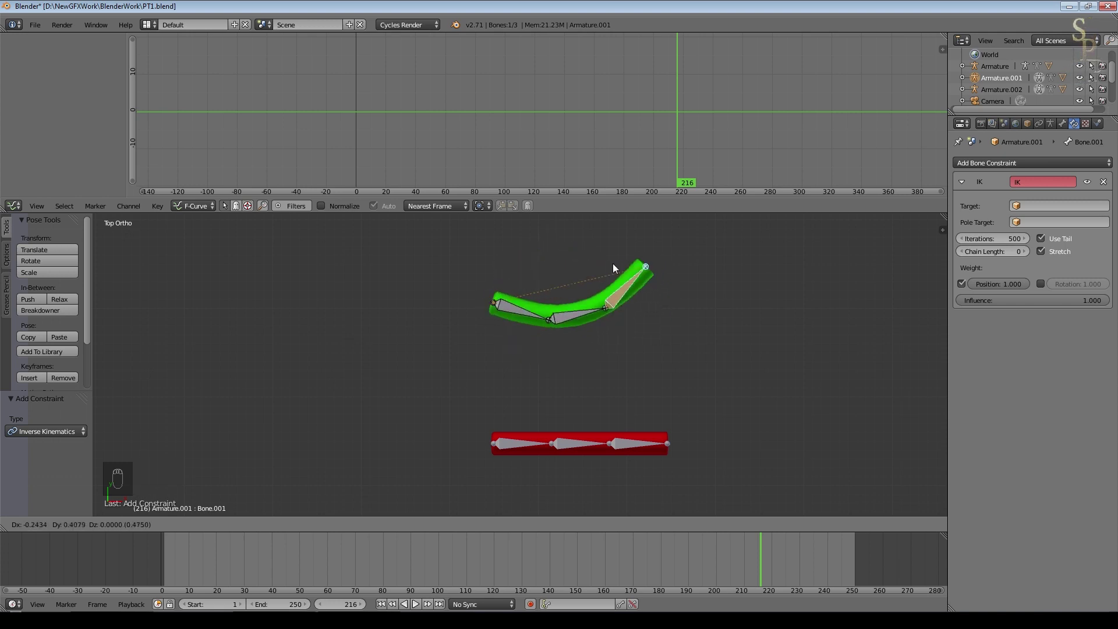
{"action": "left_click_drag", "start_coordinate": [635, 451], "coordinate": [997, 219]}
{"action": "left_click_drag", "start_coordinate": [749, 299], "coordinate": [560, 473]}
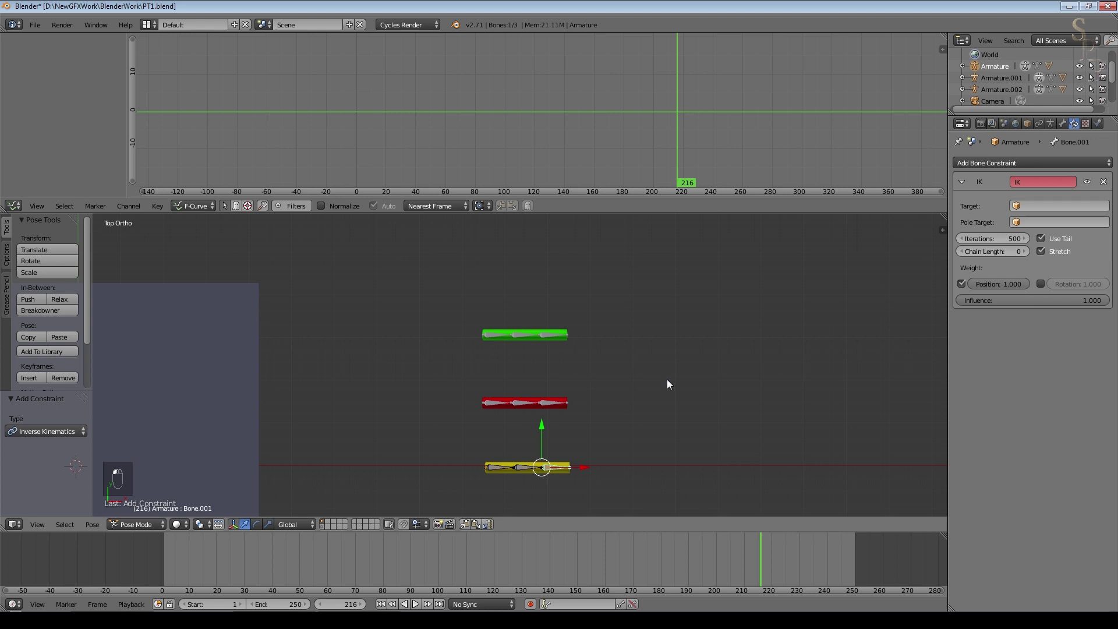
Return the green rig to rest at frame 1, leave Pose Mode and add a plain-axes Empty at its tip.
{"action": "key", "text": "g"}
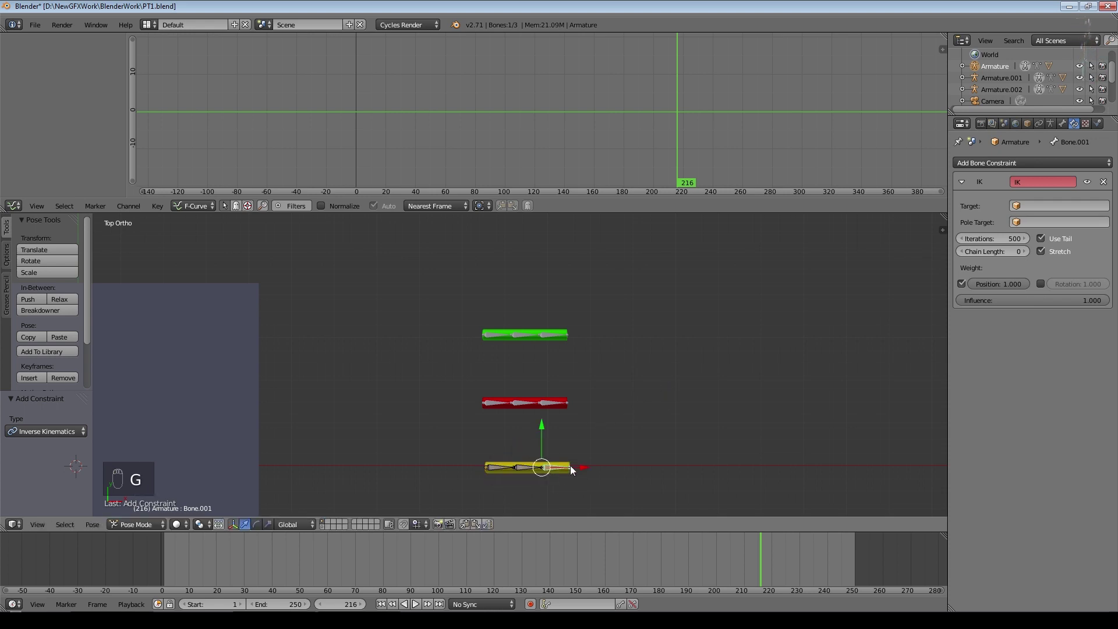
{"action": "left_click_drag", "start_coordinate": [597, 447], "coordinate": [618, 298]}
{"action": "key", "text": "g"}
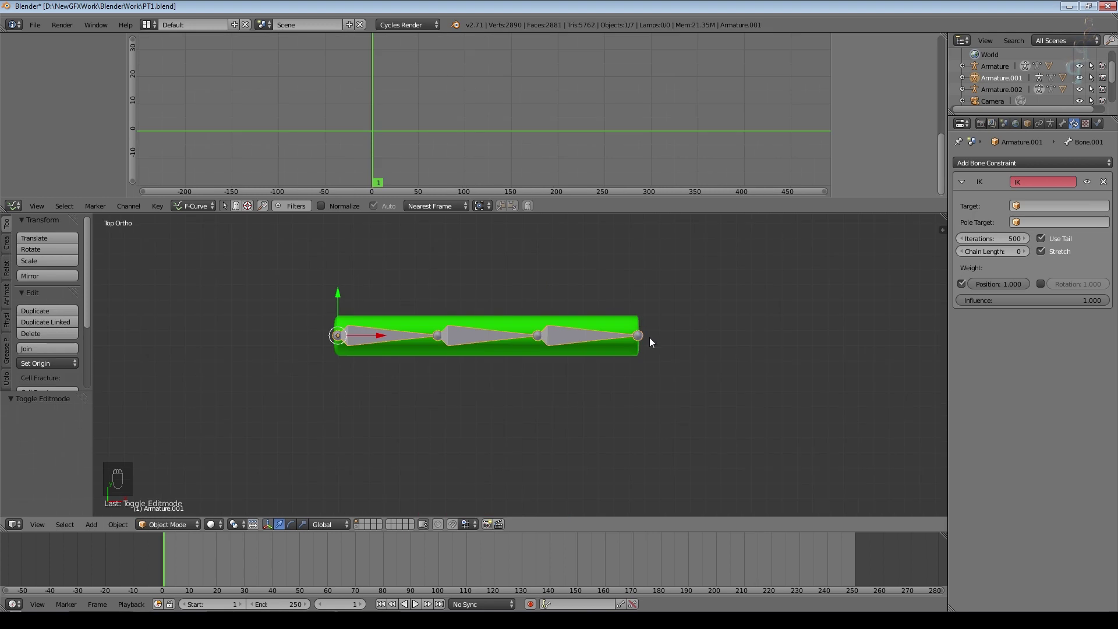
{"action": "key", "text": "shift+a"}
{"action": "left_click_drag", "start_coordinate": [640, 341], "coordinate": [684, 356]}
Position the empty level with the green cylinder's tip, checking from angled and top views.
{"action": "key", "text": "shift+a"}
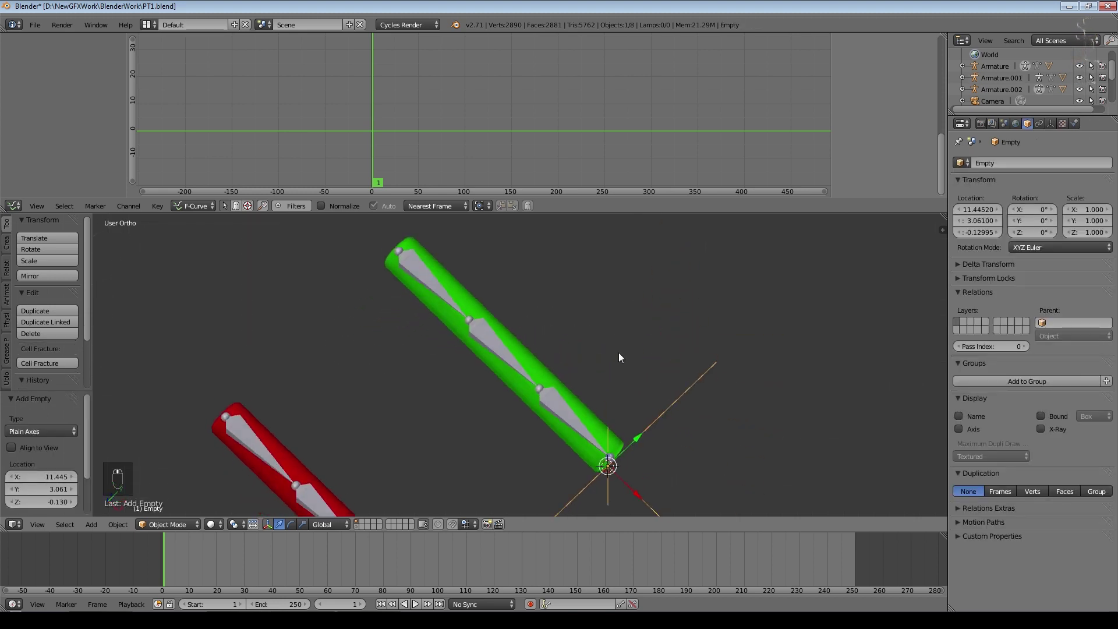
{"action": "middle_click", "coordinate": [623, 275]}
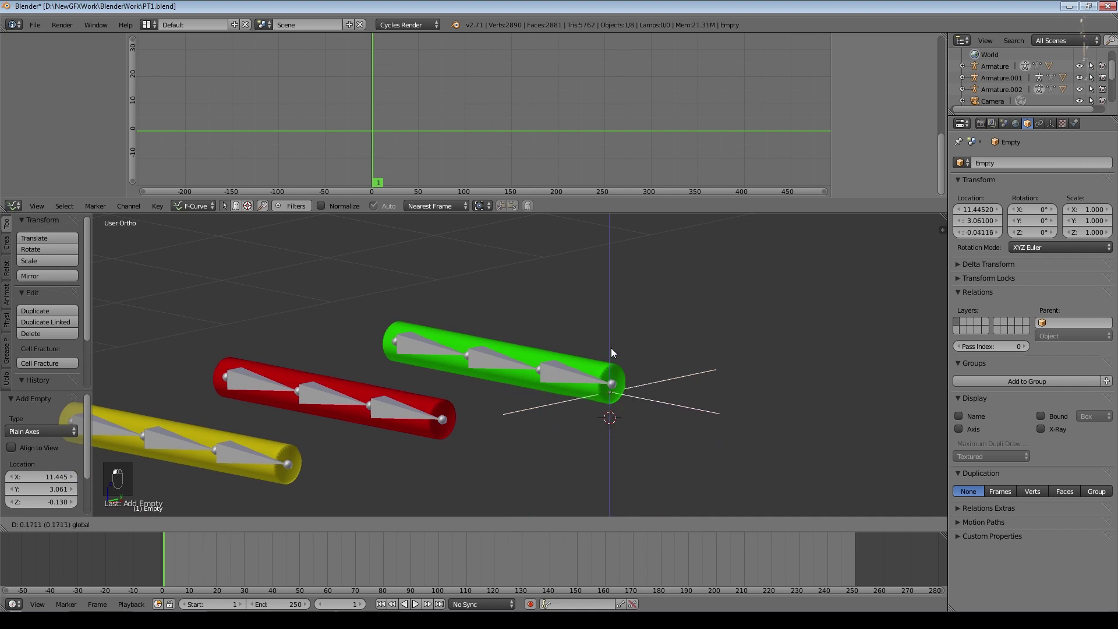
{"action": "left_click", "coordinate": [616, 344]}
{"action": "middle_click", "coordinate": [654, 428]}
{"action": "left_click_drag", "start_coordinate": [619, 420], "coordinate": [664, 392]}
{"action": "middle_click", "coordinate": [663, 391]}
{"action": "key", "text": "KP_Decimal"}
{"action": "key", "text": "KP_7"}
{"action": "key", "text": "g"}
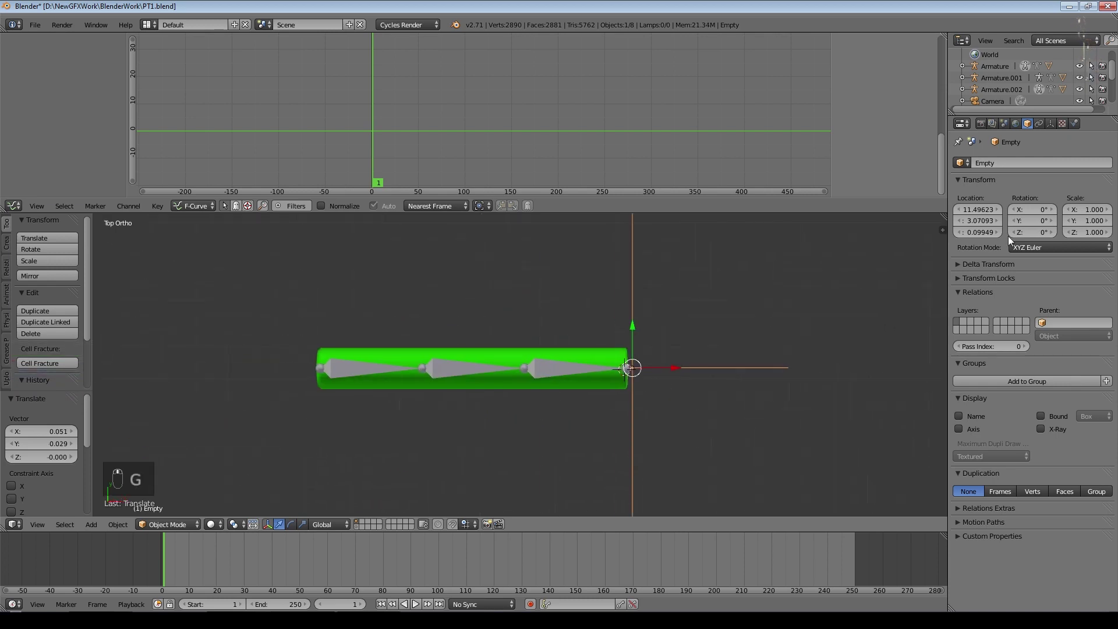
Rename the tip empty to GreenControl.
{"action": "left_click", "coordinate": [1025, 162]}
{"action": "key", "text": "e"}
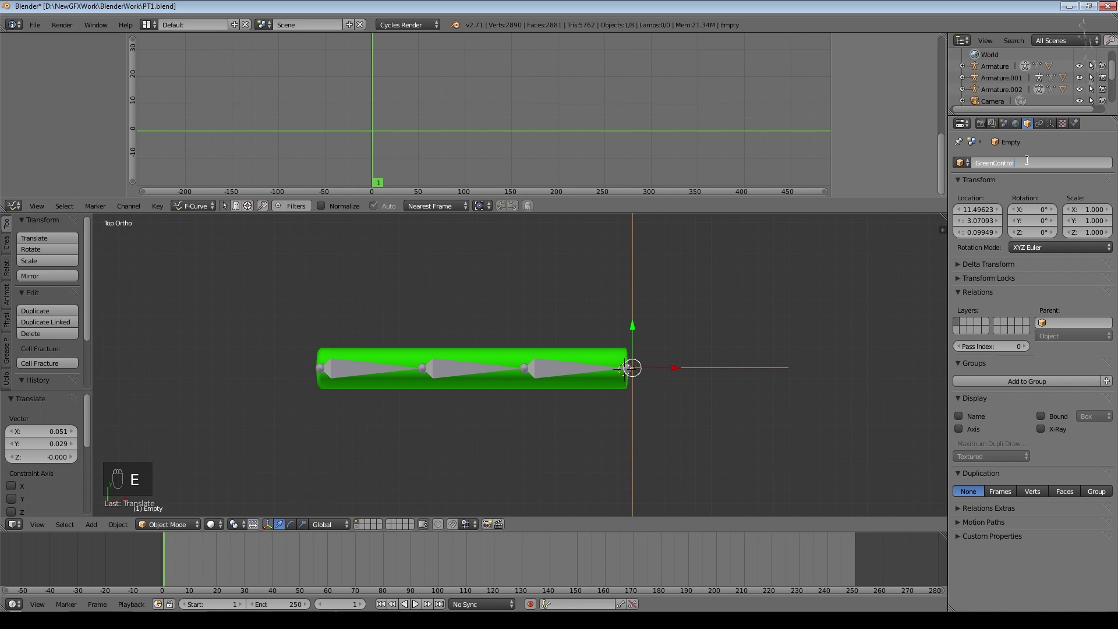
{"action": "key", "text": "shift+a"}
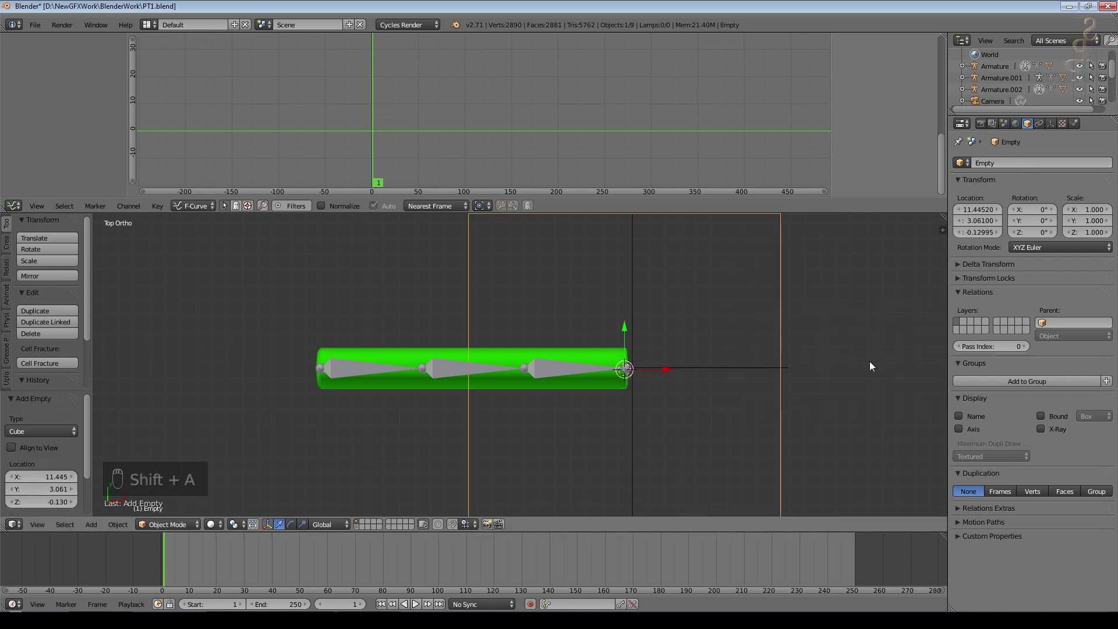
Add a cube-shaped empty scaled to 0.184 and move it just past the cylinder's tip as GreenMover.
{"action": "key", "text": "s"}
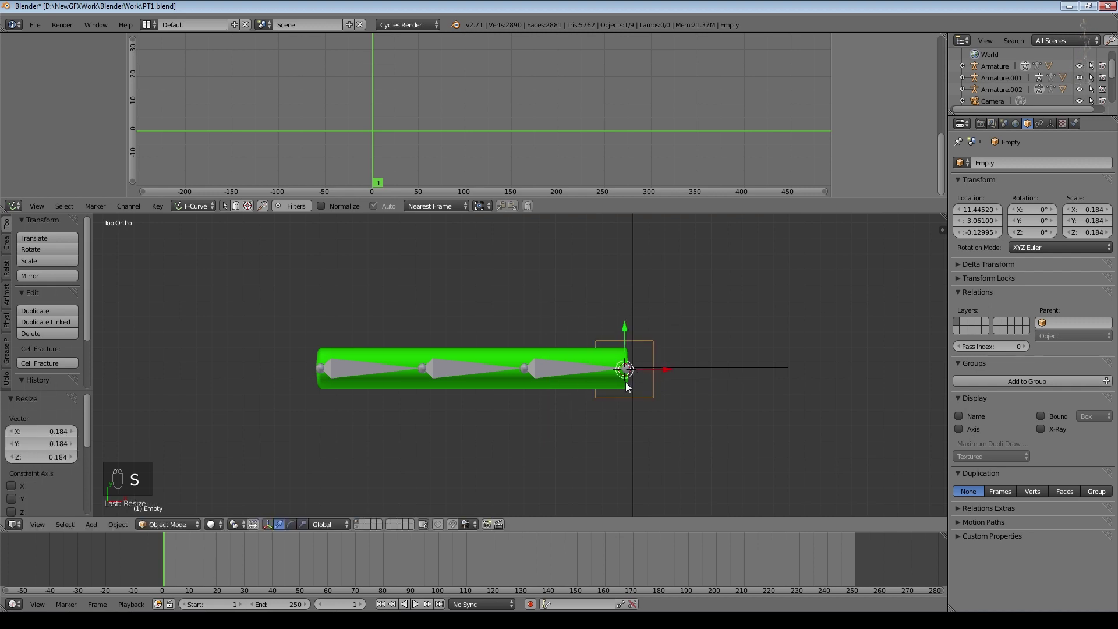
{"action": "key", "text": "g"}
{"action": "key", "text": "s"}
{"action": "left_click", "coordinate": [702, 380]}
{"action": "key", "text": "g"}
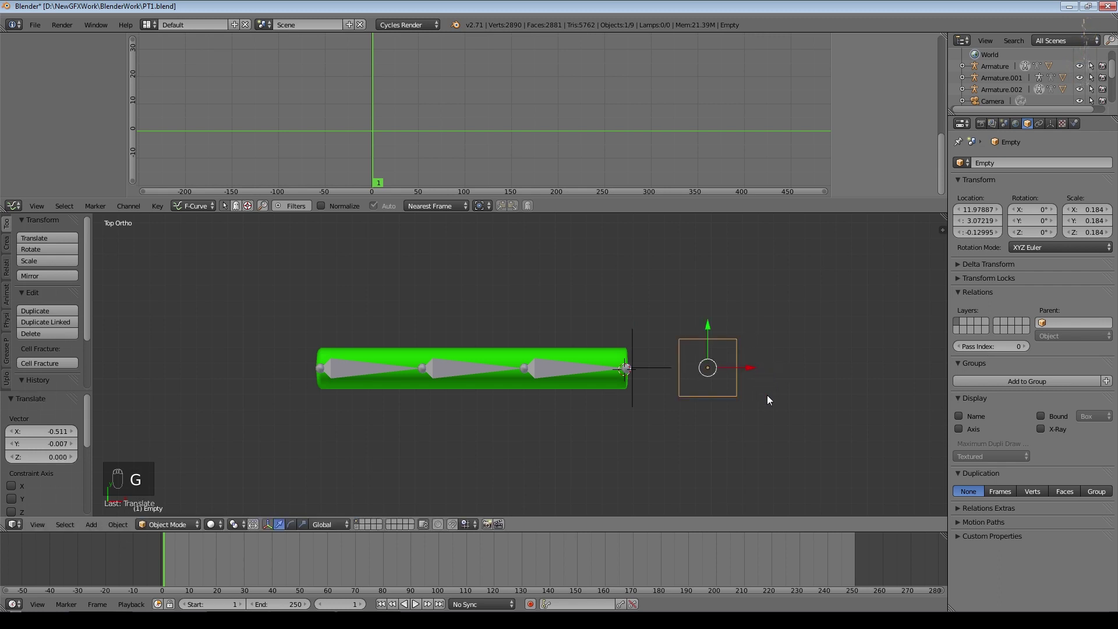
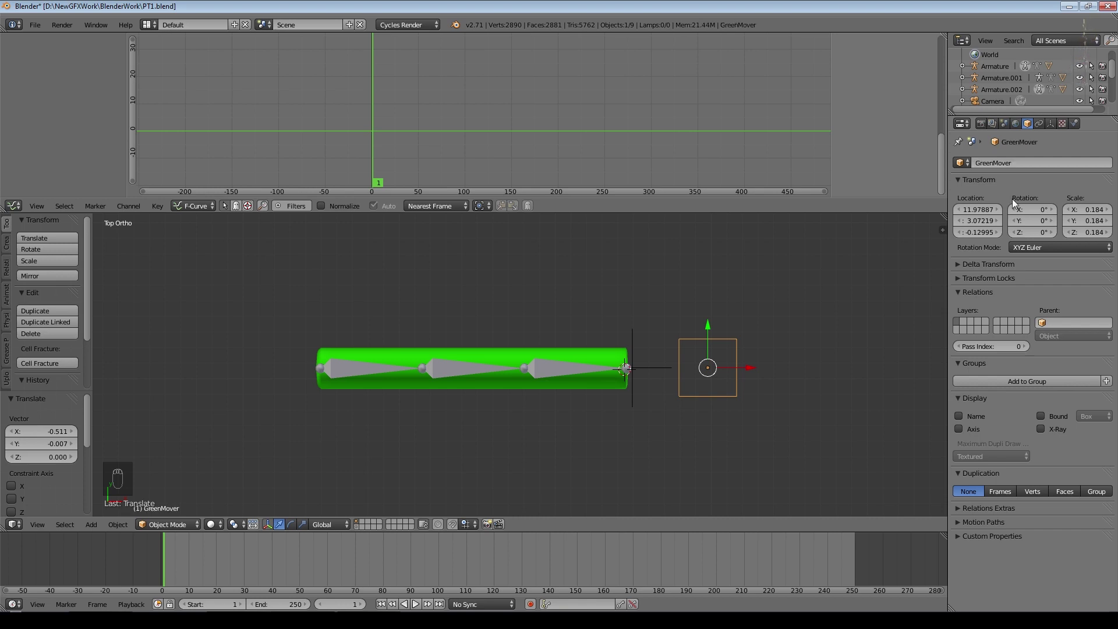
Parent GreenControl to the cube-shaped GreenMover empty so the bones follow it.
{"action": "left_click_drag", "start_coordinate": [643, 373], "coordinate": [711, 452]}
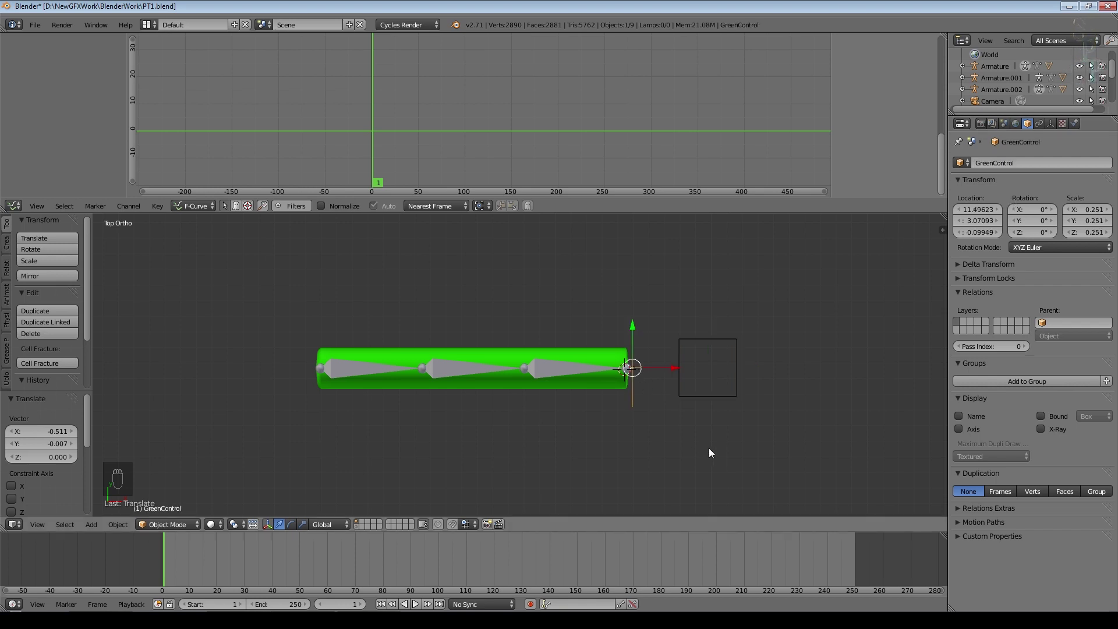
{"action": "left_click_drag", "start_coordinate": [684, 382], "coordinate": [700, 403]}
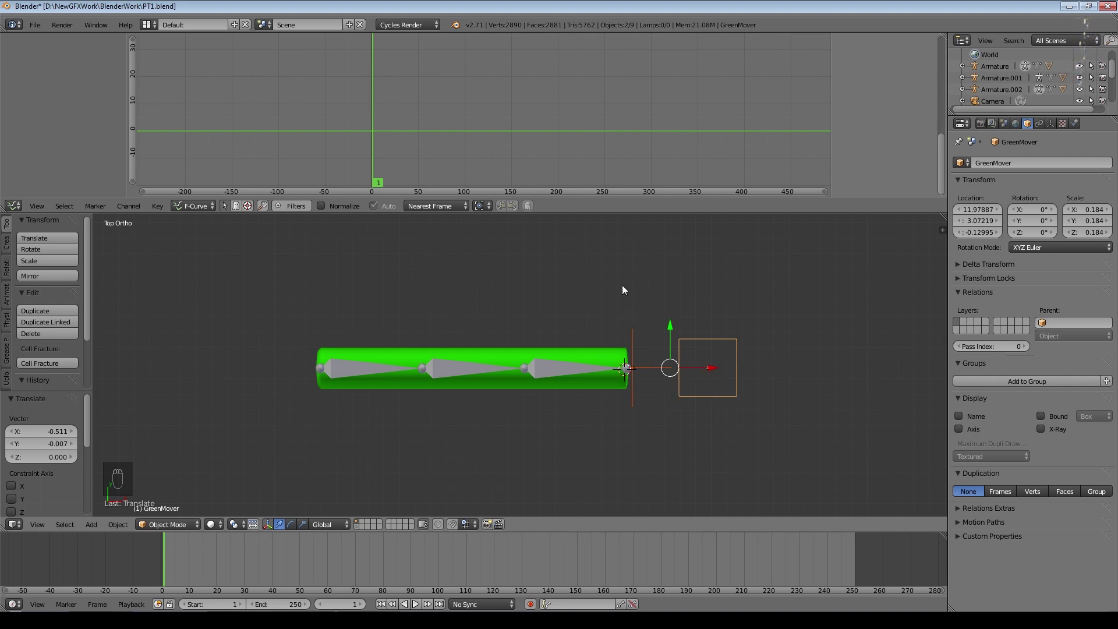
{"action": "left_click_drag", "start_coordinate": [645, 368], "coordinate": [740, 399]}
{"action": "key", "text": "ctrl+p"}
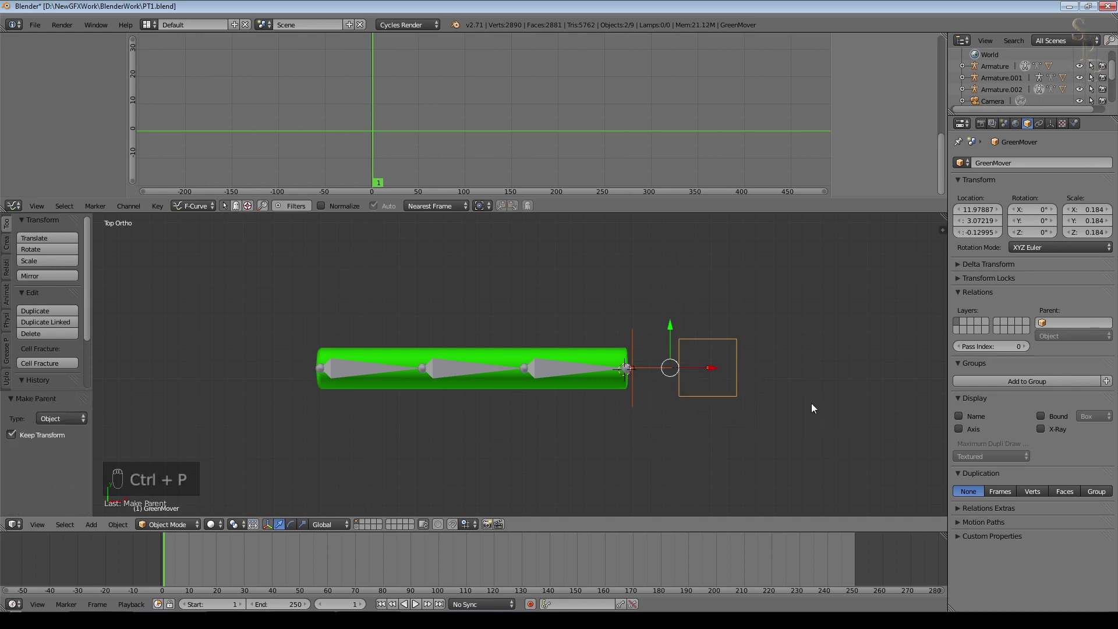
Rotate and grab GreenMover to test that the cylinder's rig bends with it.
{"action": "left_click_drag", "start_coordinate": [733, 399], "coordinate": [847, 407]}
{"action": "key", "text": "r"}
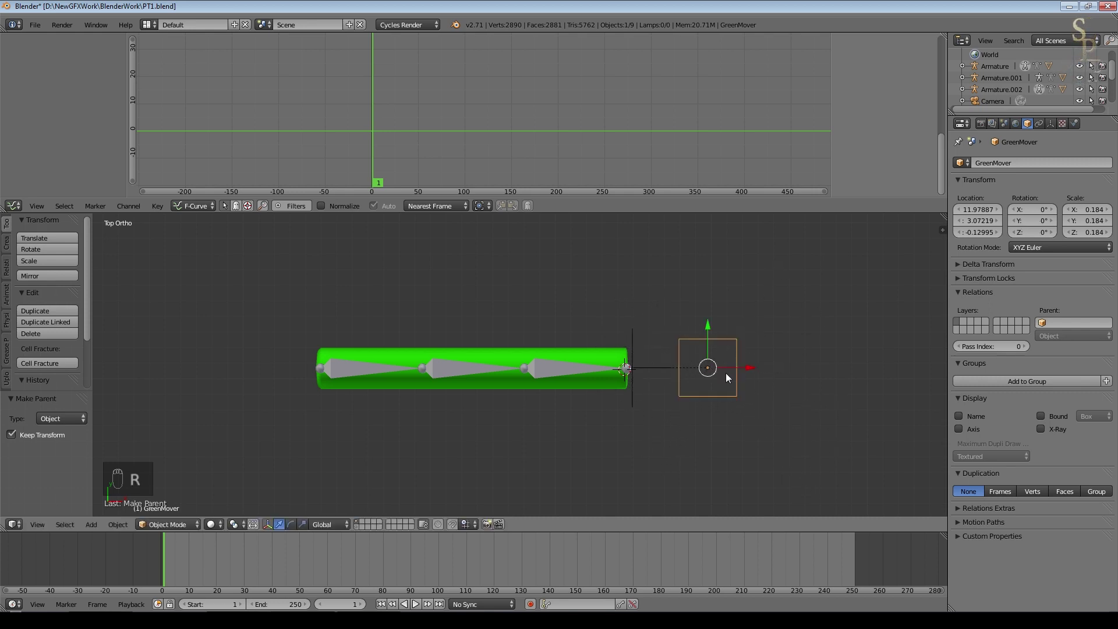
{"action": "key", "text": "g"}
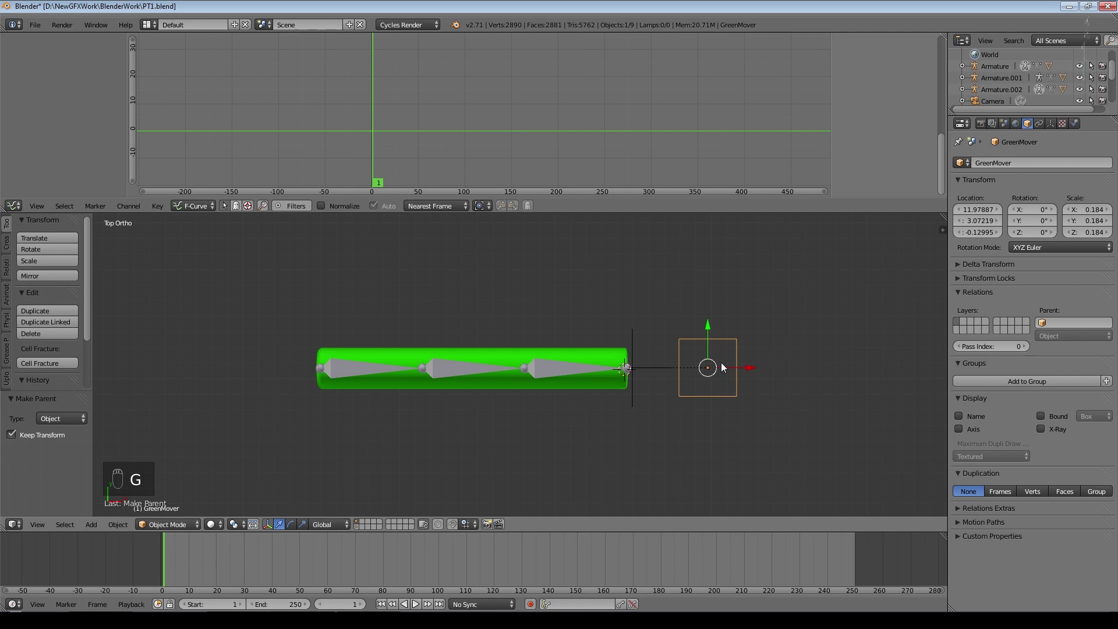
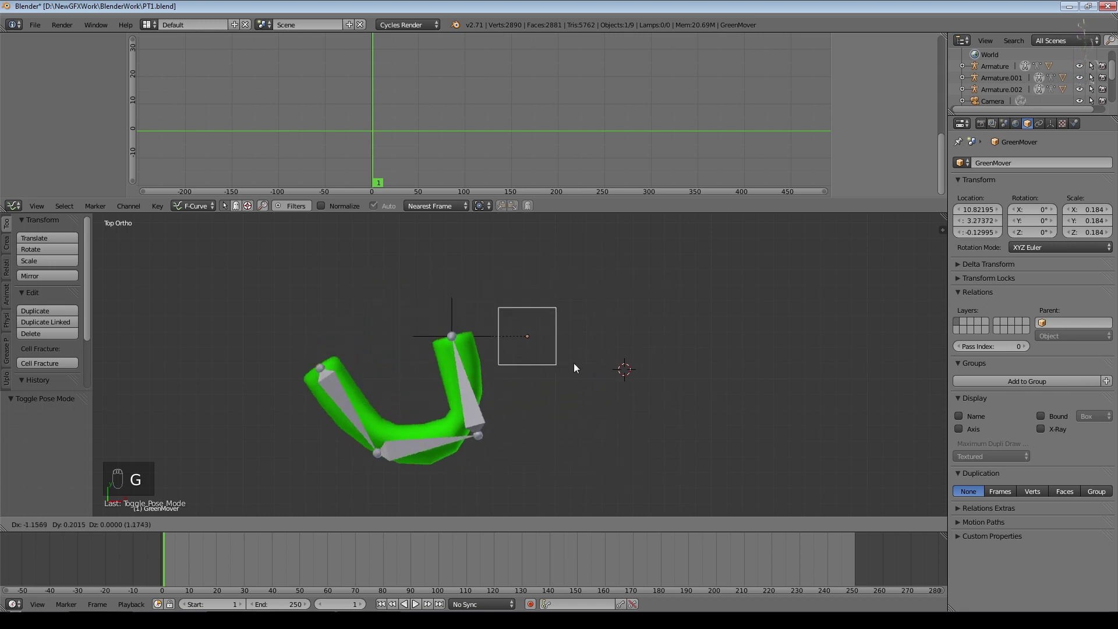
Test-rotate GreenMover, cancel, then insert a LocRot keyframe at frame 1 and show its key properties.
{"action": "key", "text": "r"}
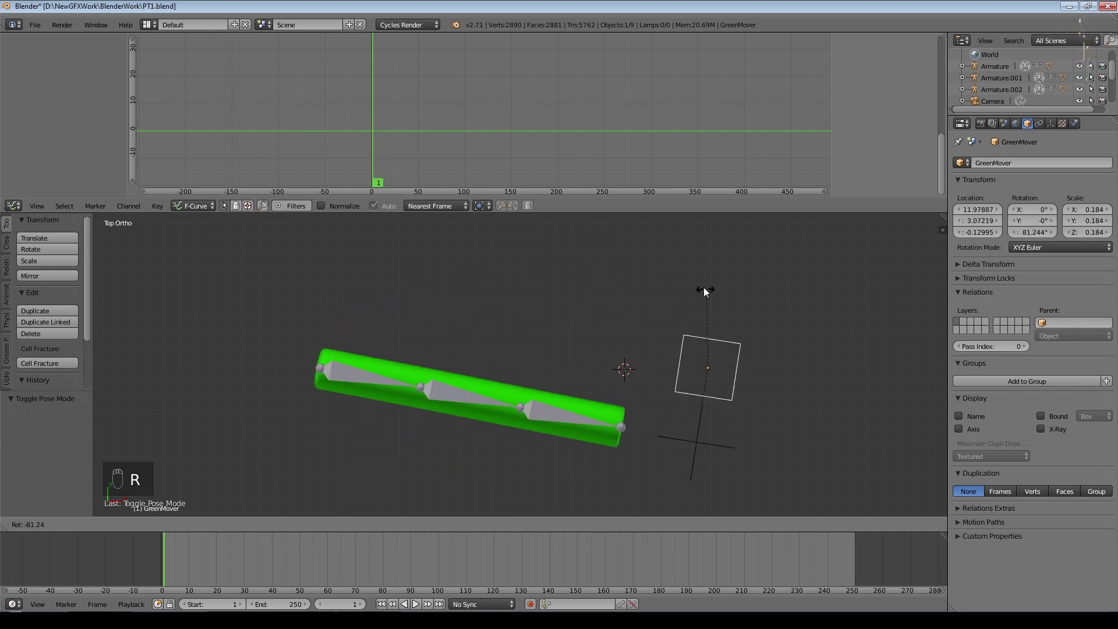
{"action": "key", "text": "g"}
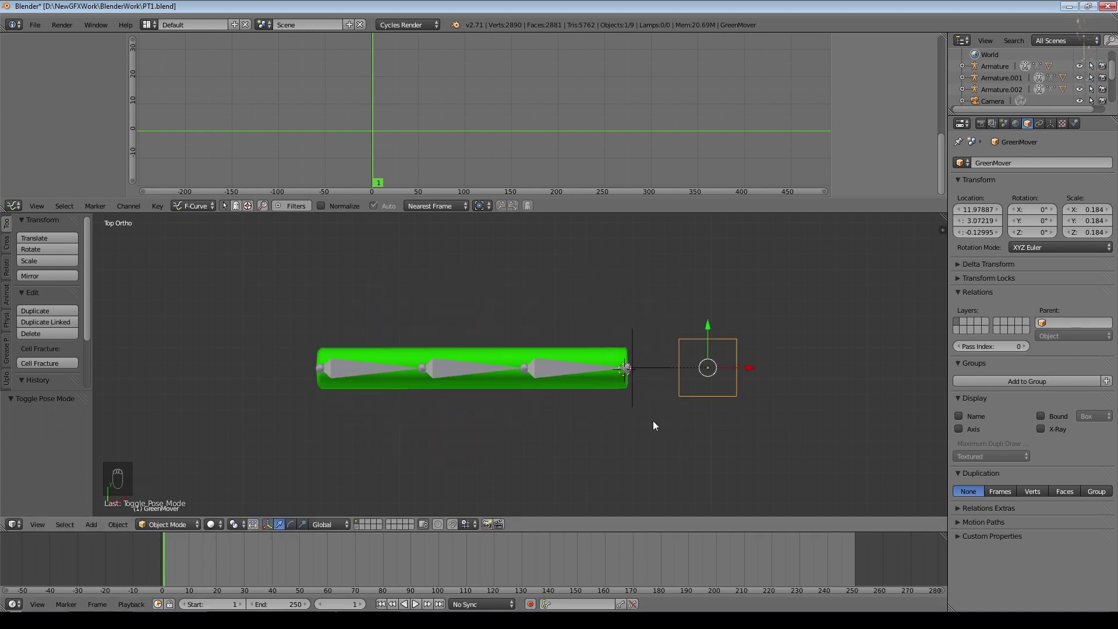
{"action": "key", "text": "i"}
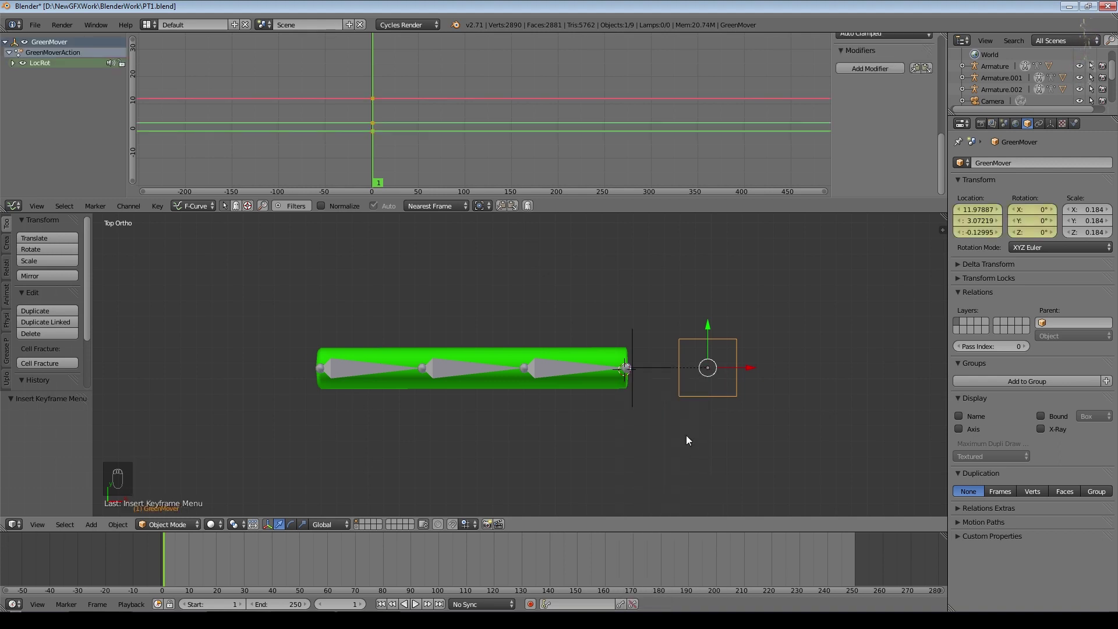
{"action": "key", "text": "n"}
{"action": "key", "text": "n"}
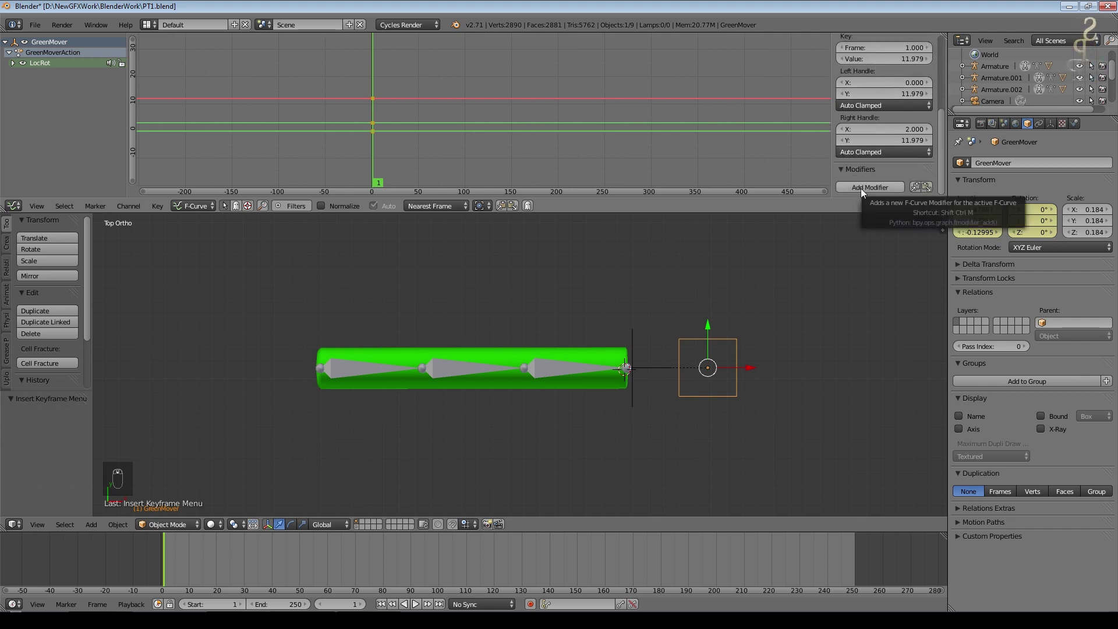
Move GreenMover so the cylinder bends and re-key its location and rotation.
{"action": "left_click_drag", "start_coordinate": [867, 195], "coordinate": [868, 194]}
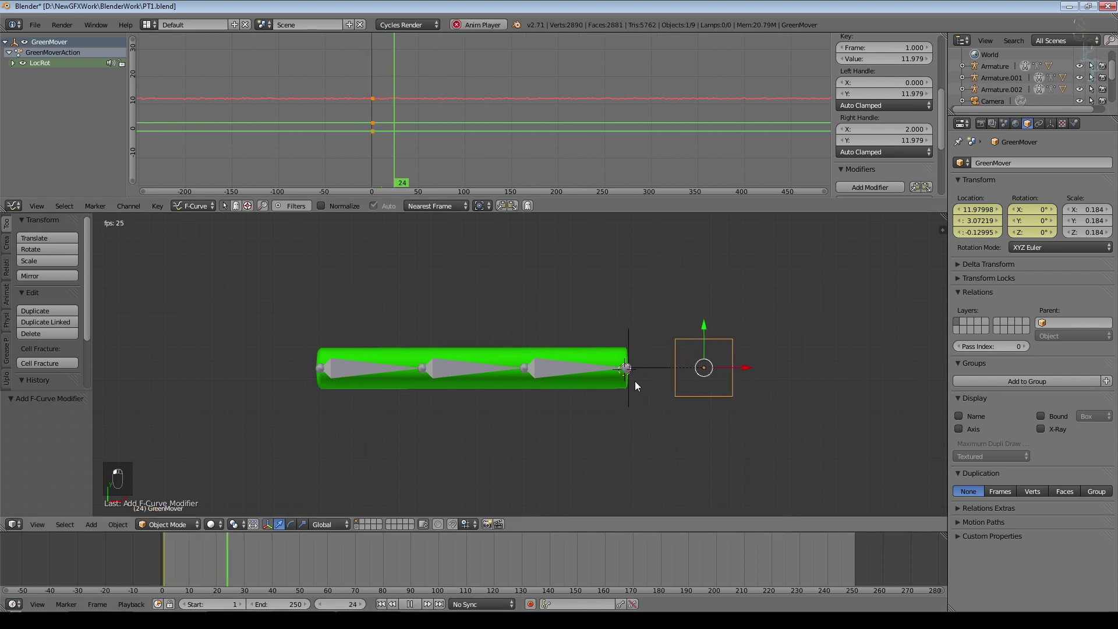
{"action": "left_click_drag", "start_coordinate": [561, 394], "coordinate": [608, 399]}
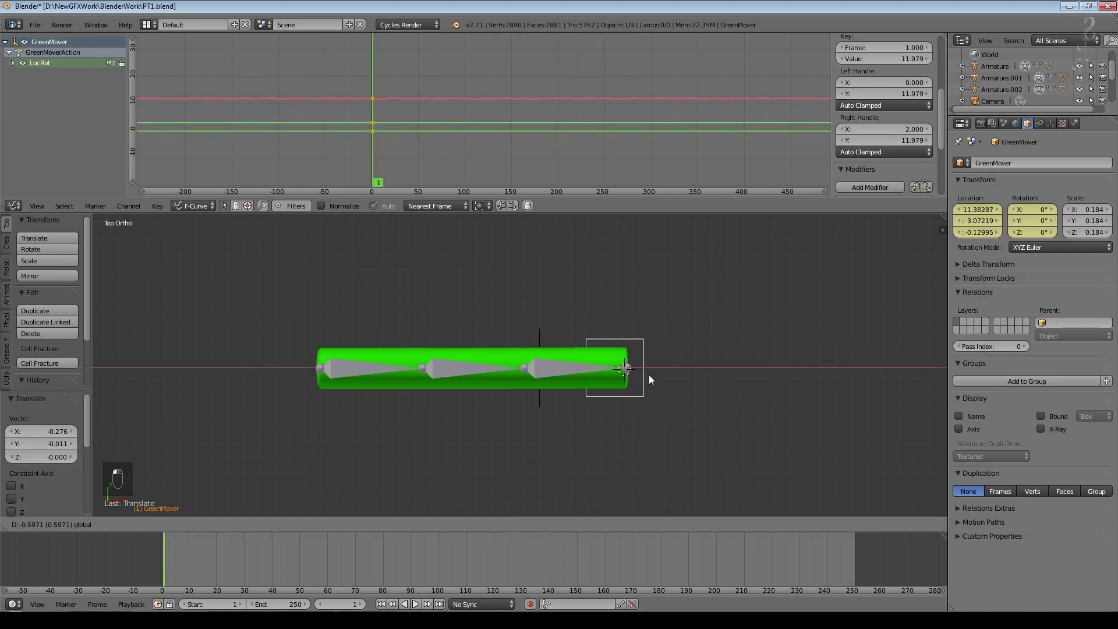
{"action": "key", "text": "g"}
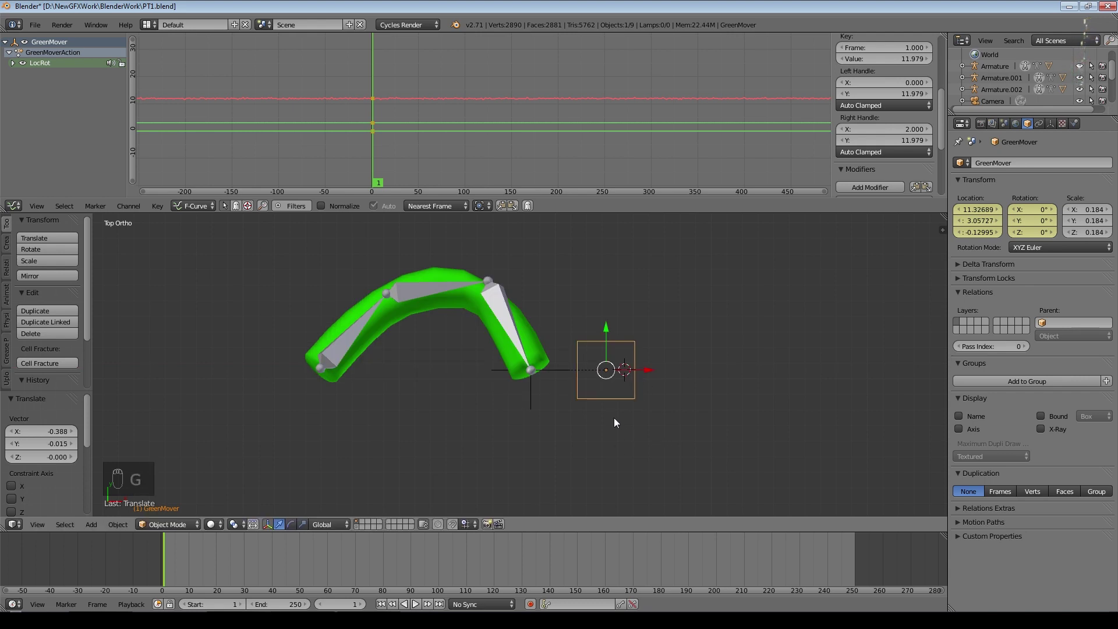
{"action": "key", "text": "i"}
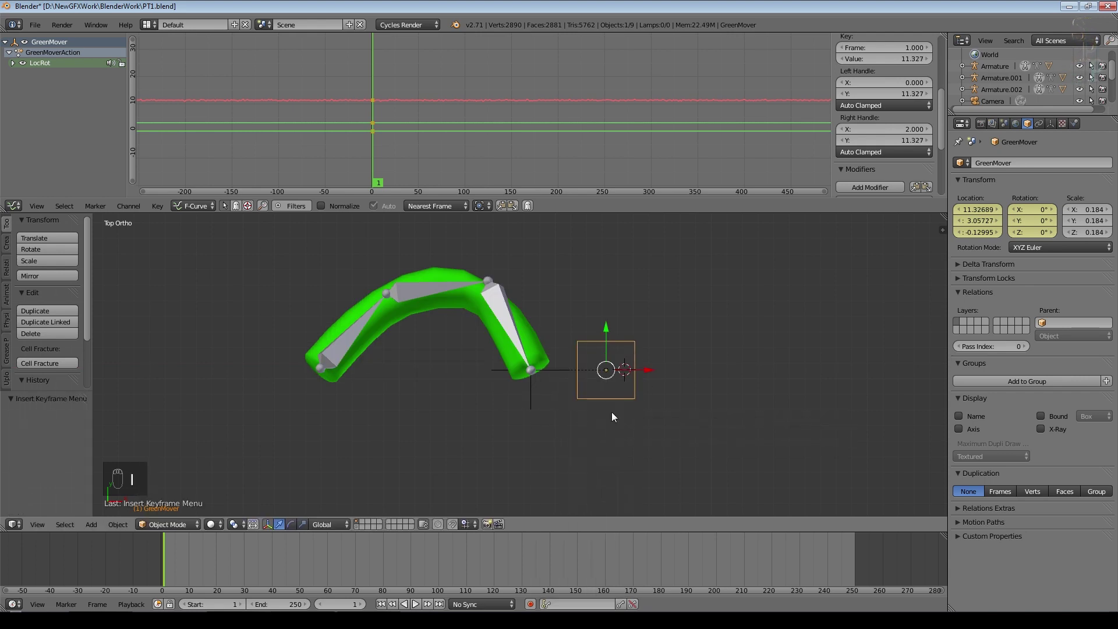
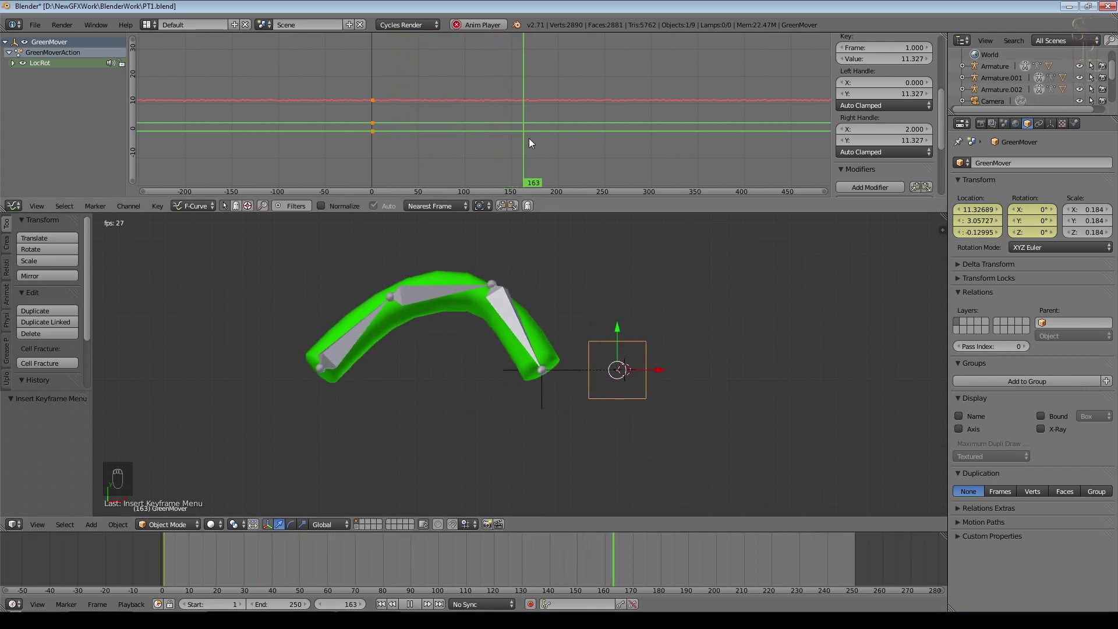
Step through frames and pick the Y Location curve in the Graph Editor.
{"action": "left_click_drag", "start_coordinate": [17, 66], "coordinate": [50, 75]}
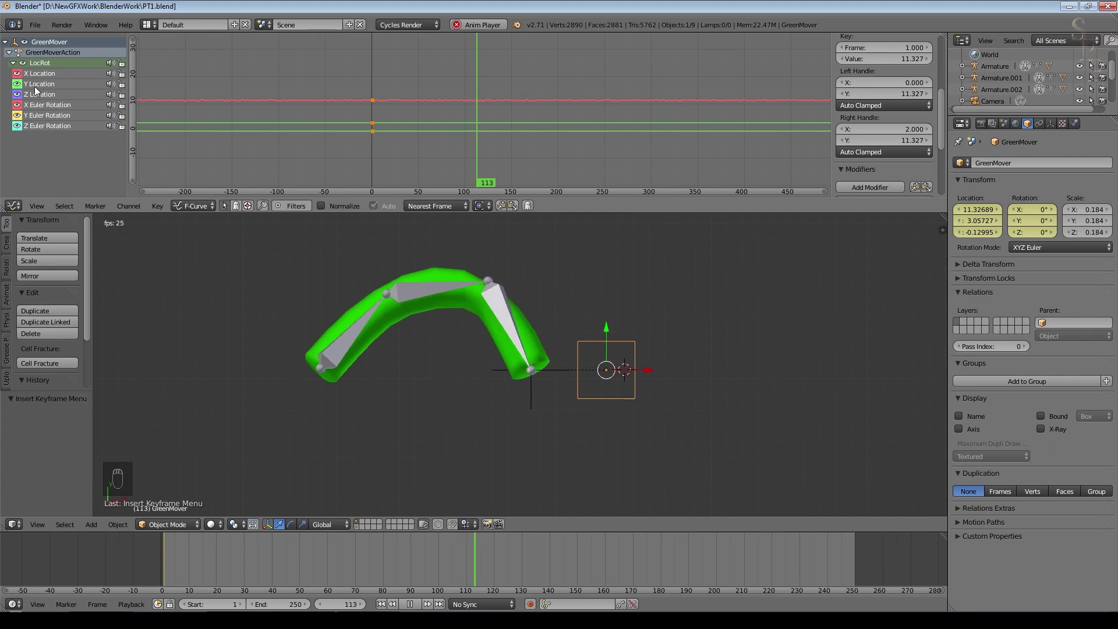
{"action": "left_click", "coordinate": [39, 91]}
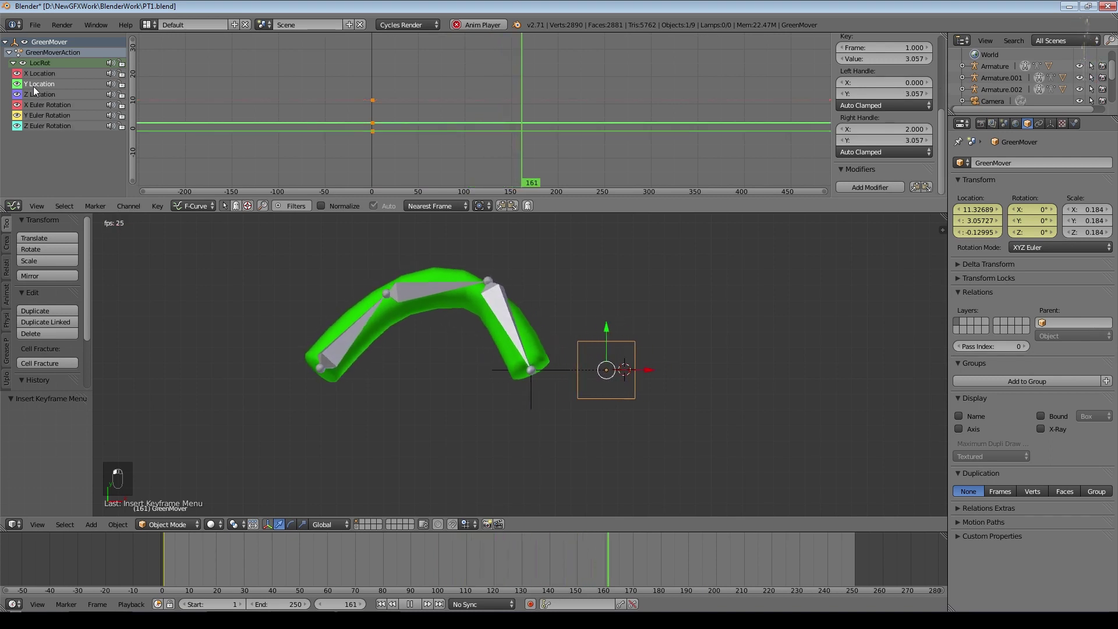
Bring up the curve modifier list for GreenMover's Y Location curve.
{"action": "middle_click", "coordinate": [860, 170]}
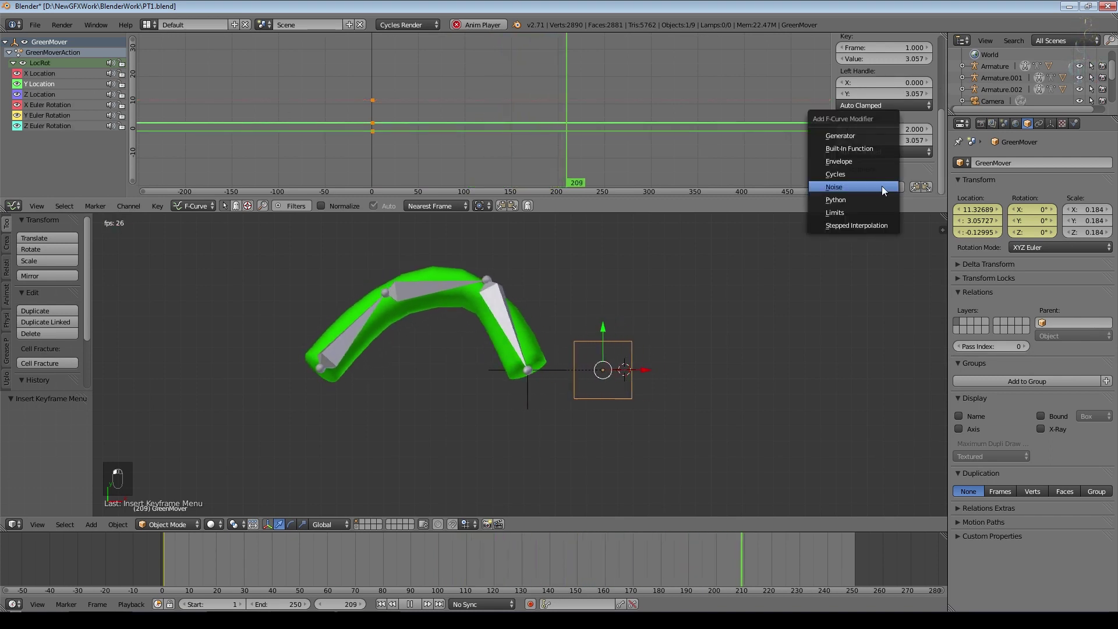
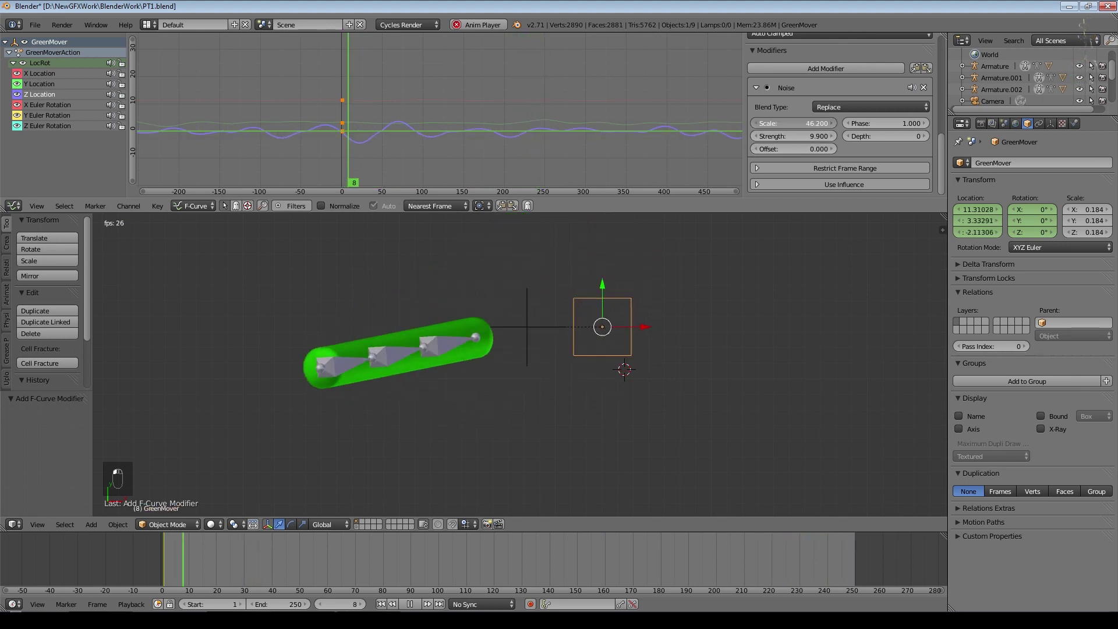
Zoom out to all three cylinders and set the Noise modifier offset to -7.5, strength 3.5.
{"action": "middle_click", "coordinate": [689, 164]}
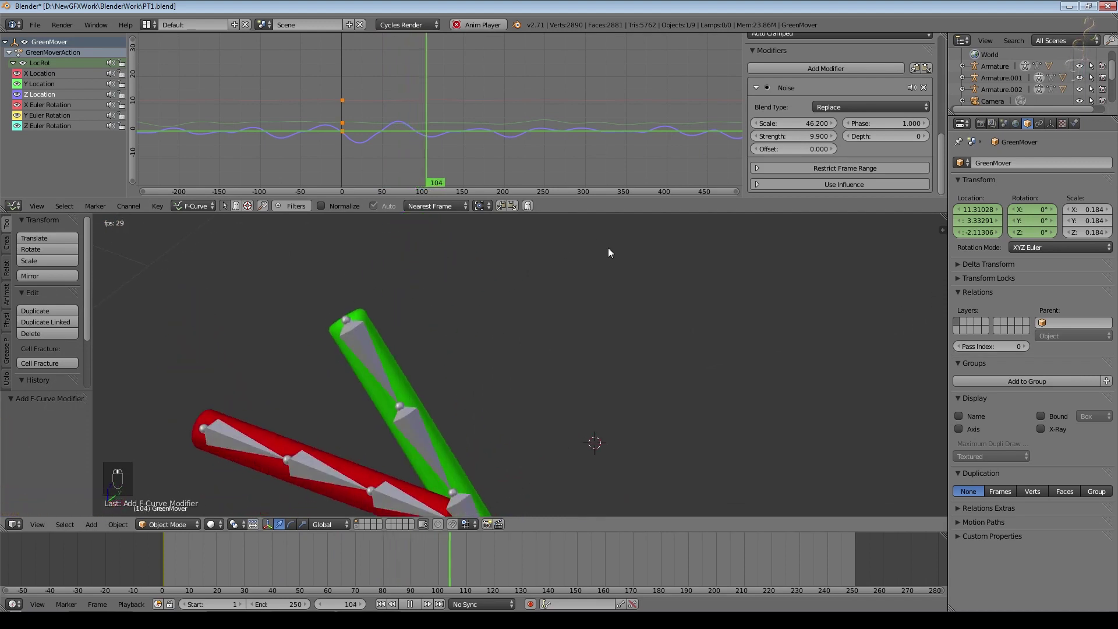
{"action": "left_click_drag", "start_coordinate": [618, 280], "coordinate": [551, 325]}
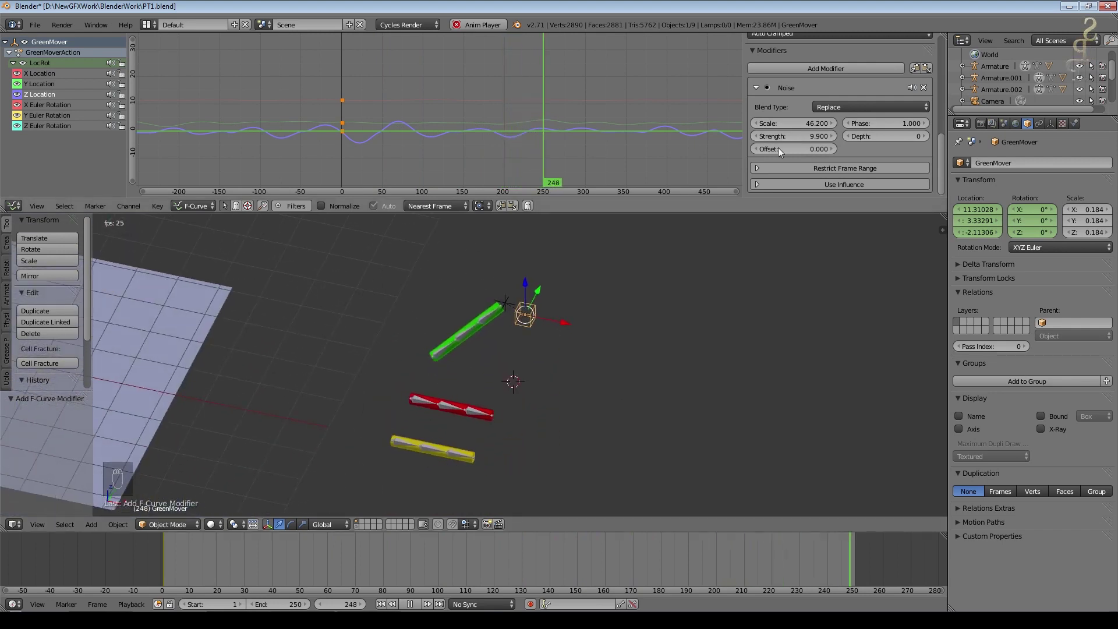
{"action": "left_click", "coordinate": [800, 159]}
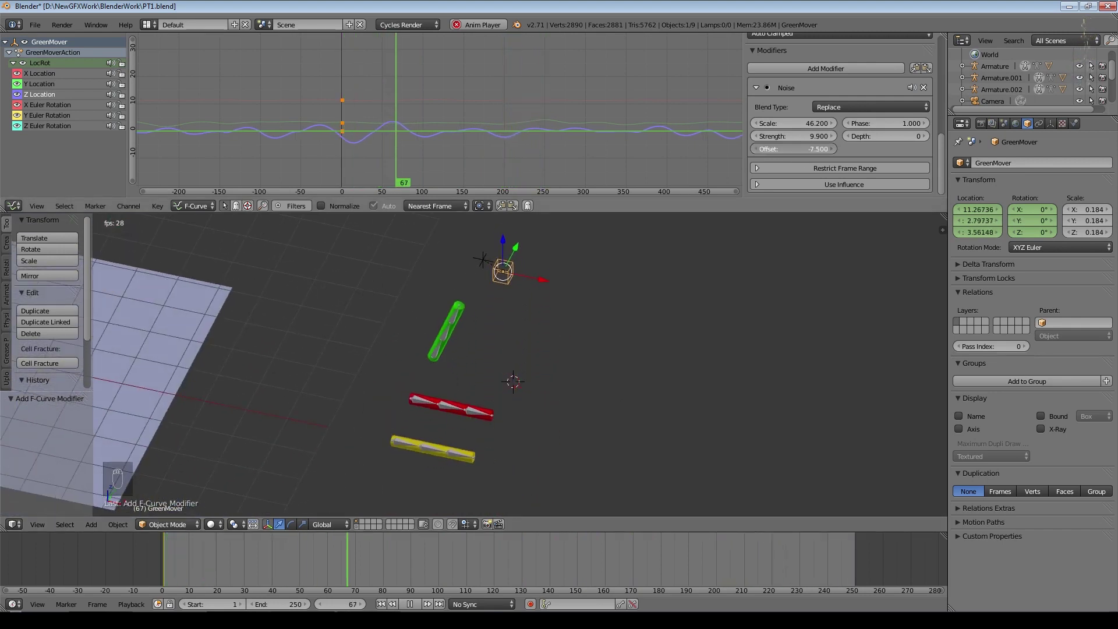
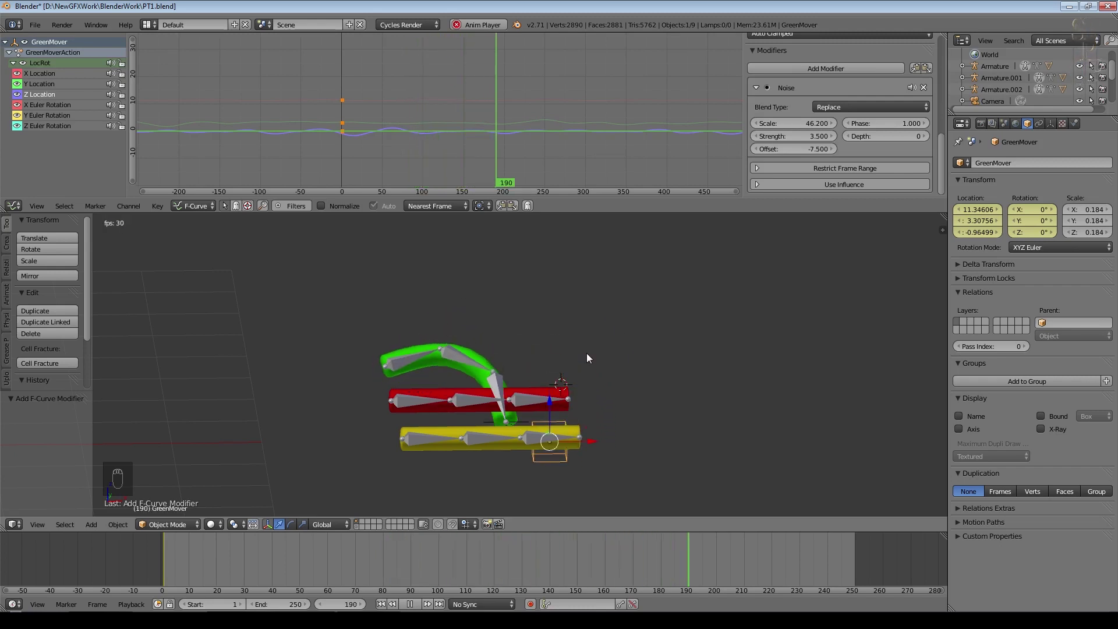
Select the ground plane and scale it up to a larger size.
{"action": "left_click_drag", "start_coordinate": [404, 606], "coordinate": [383, 382]}
{"action": "right_click", "coordinate": [383, 382]}
{"action": "left_click", "coordinate": [262, 413]}
{"action": "key", "text": "KP_Decimal"}
{"action": "key", "text": "s"}
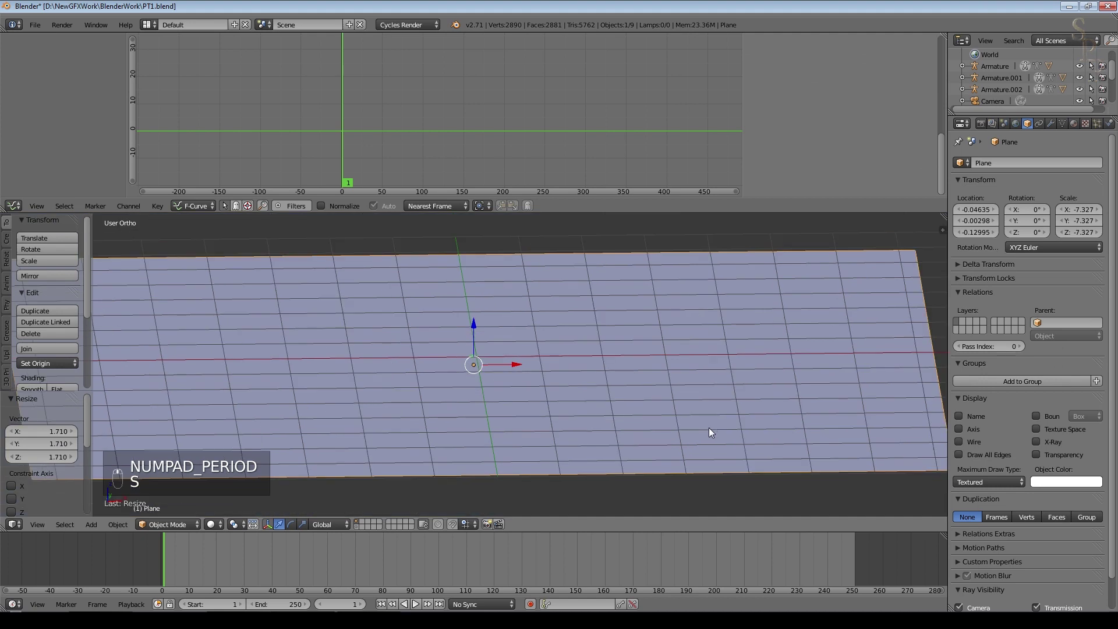
Subdivide the plane with fractal 0.61 roughness and smooth it with Subsurf level 2.
{"action": "key", "text": "Tab"}
{"action": "key", "text": "w"}
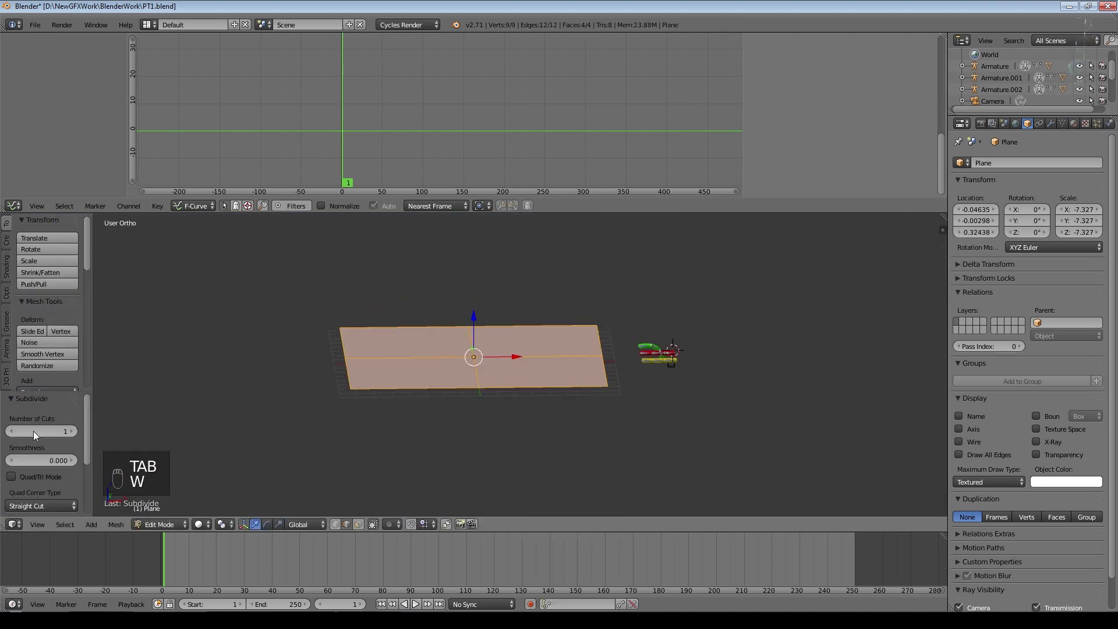
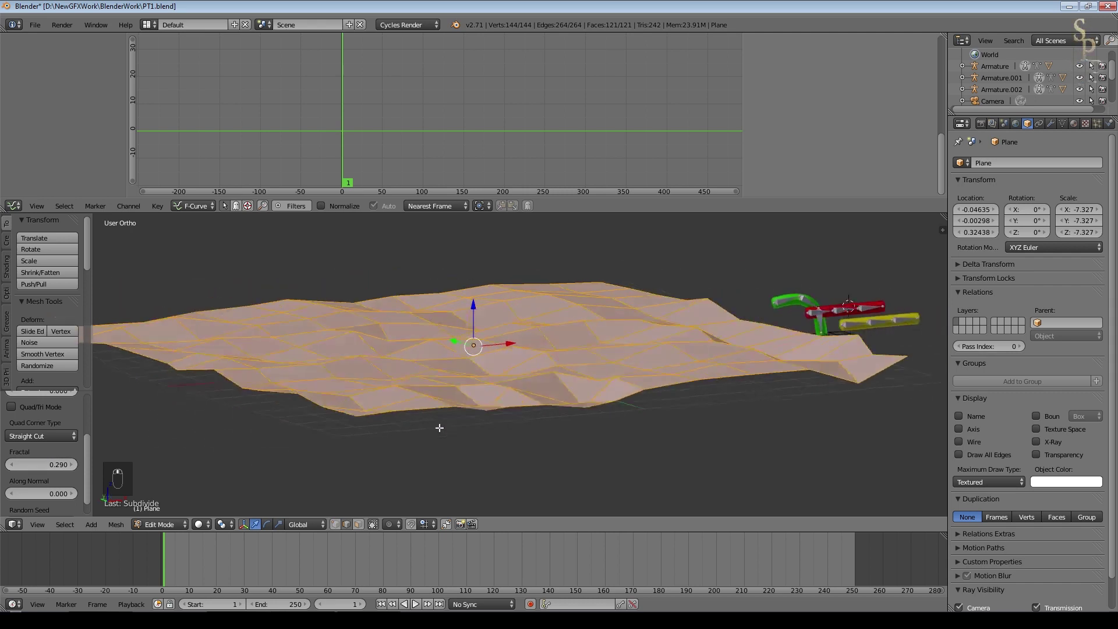
{"action": "left_click", "coordinate": [59, 470]}
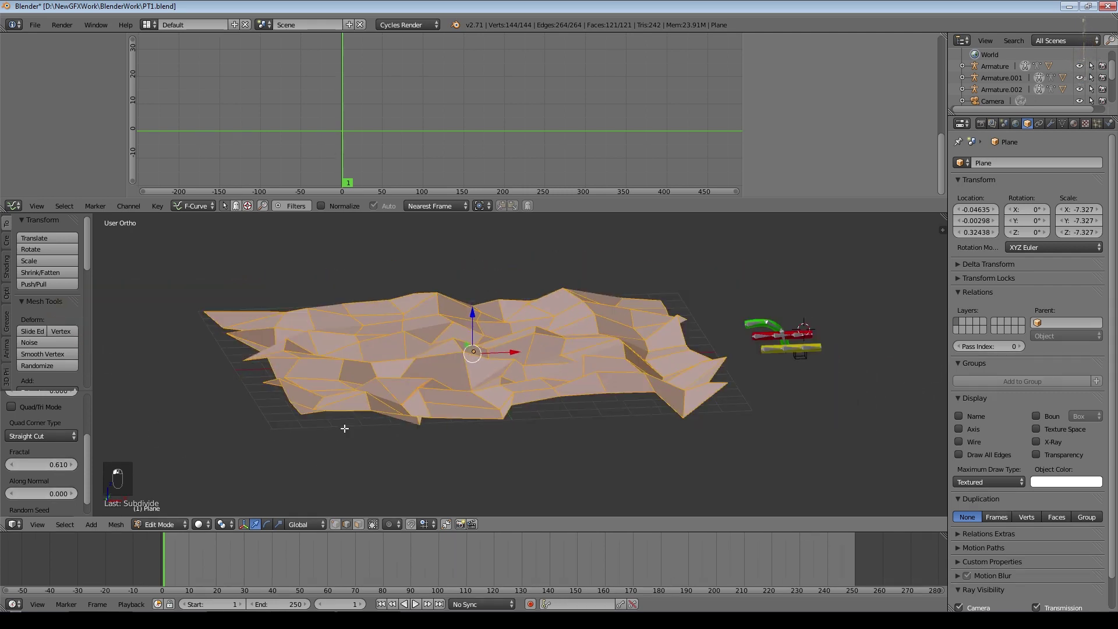
{"action": "key", "text": "Tab"}
{"action": "key", "text": "ctrl+2"}
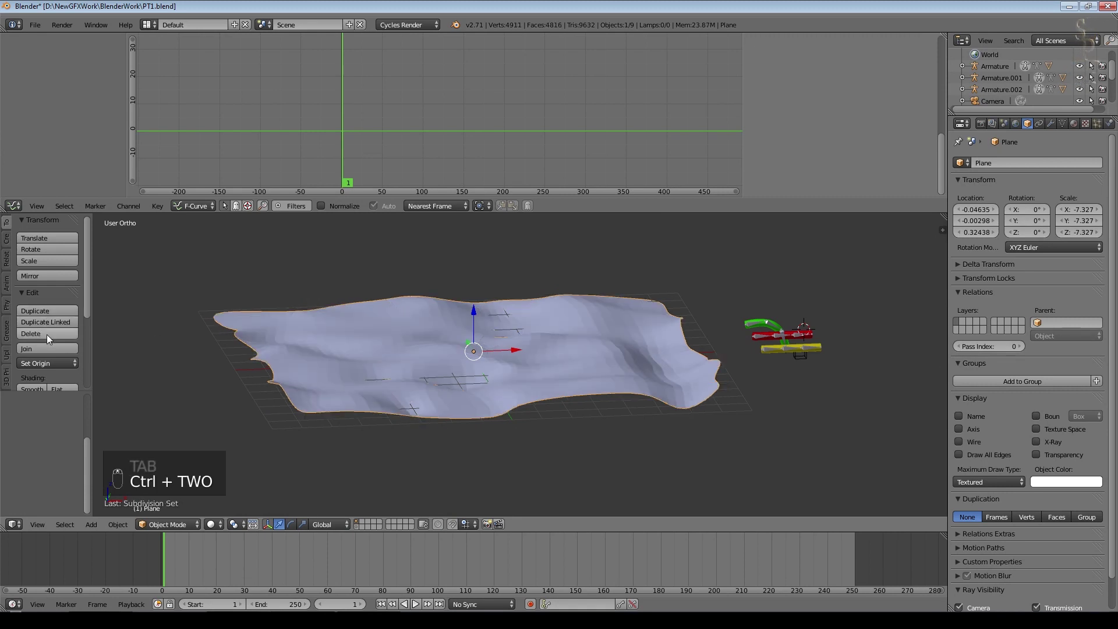
Lift the terrain slightly, check it through the camera, and save the file.
{"action": "left_click_drag", "start_coordinate": [36, 386], "coordinate": [478, 315]}
{"action": "left_click_drag", "start_coordinate": [476, 312], "coordinate": [525, 343]}
{"action": "left_click", "coordinate": [526, 344]}
{"action": "key", "text": "KP_0"}
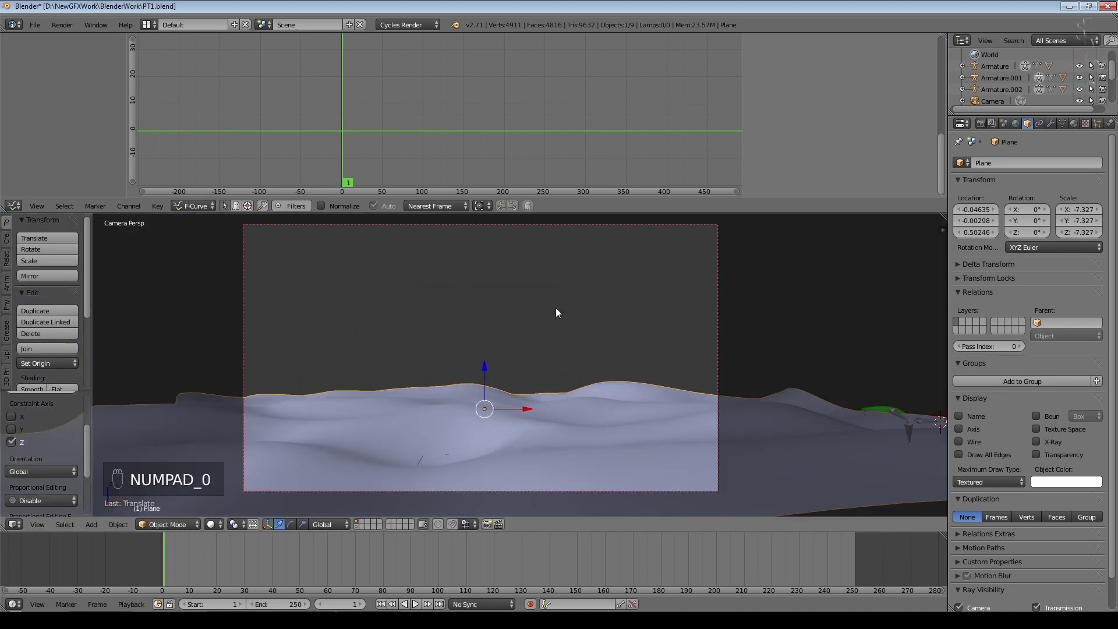
{"action": "key", "text": "ctrl+s"}
Choose the hair particle type, look over the covered plane, then frame the bent green cylinder.
{"action": "left_click_drag", "start_coordinate": [1105, 130], "coordinate": [1072, 194]}
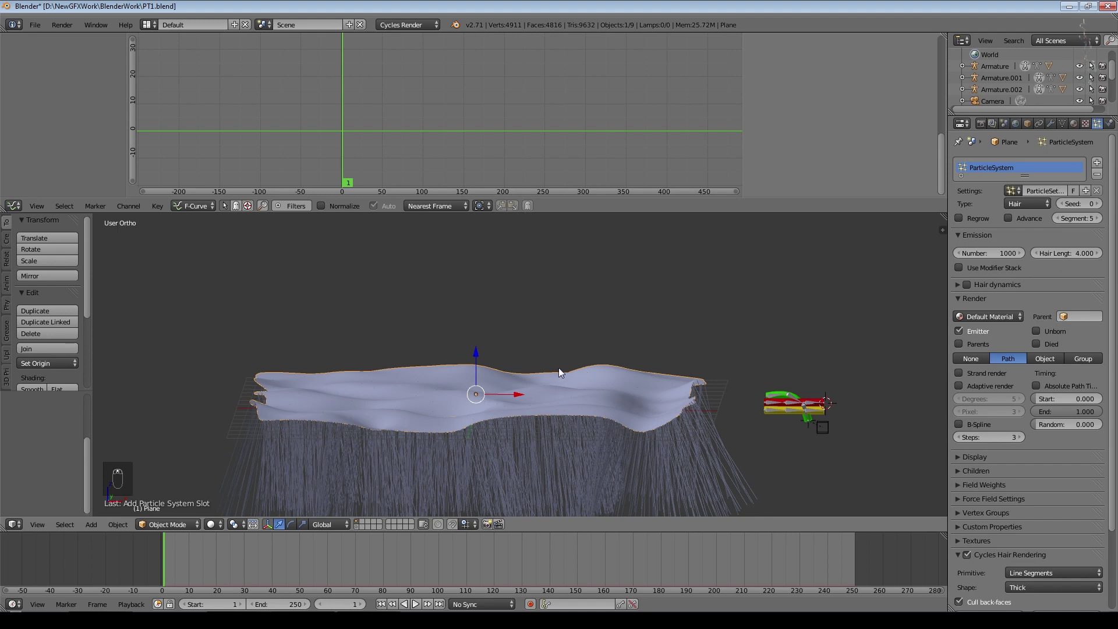
{"action": "key", "text": "r"}
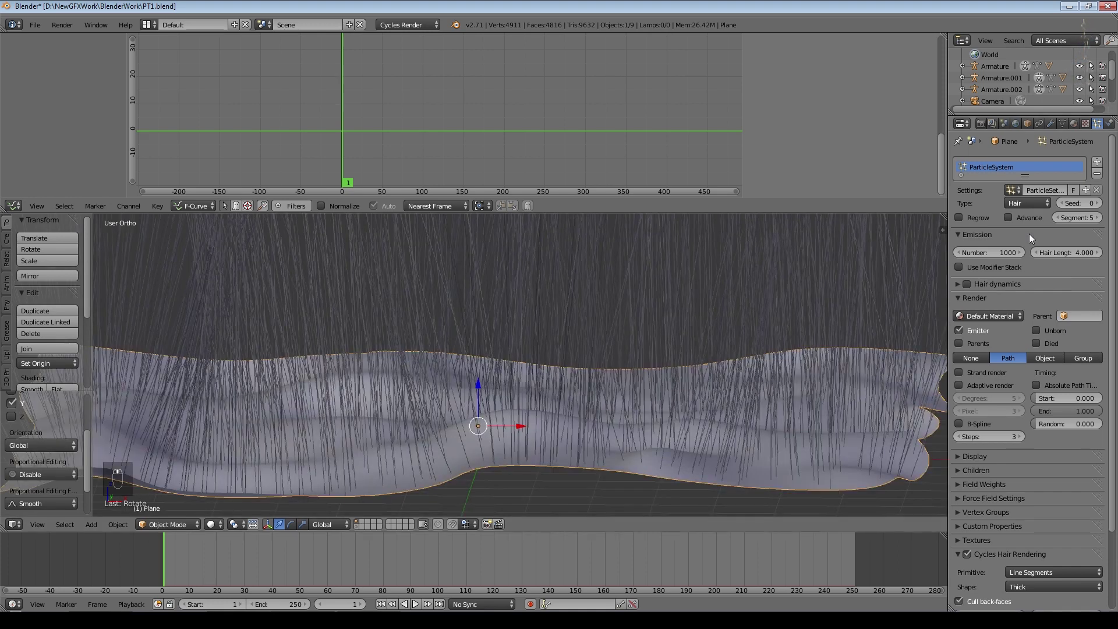
{"action": "left_click_drag", "start_coordinate": [818, 276], "coordinate": [1041, 374]}
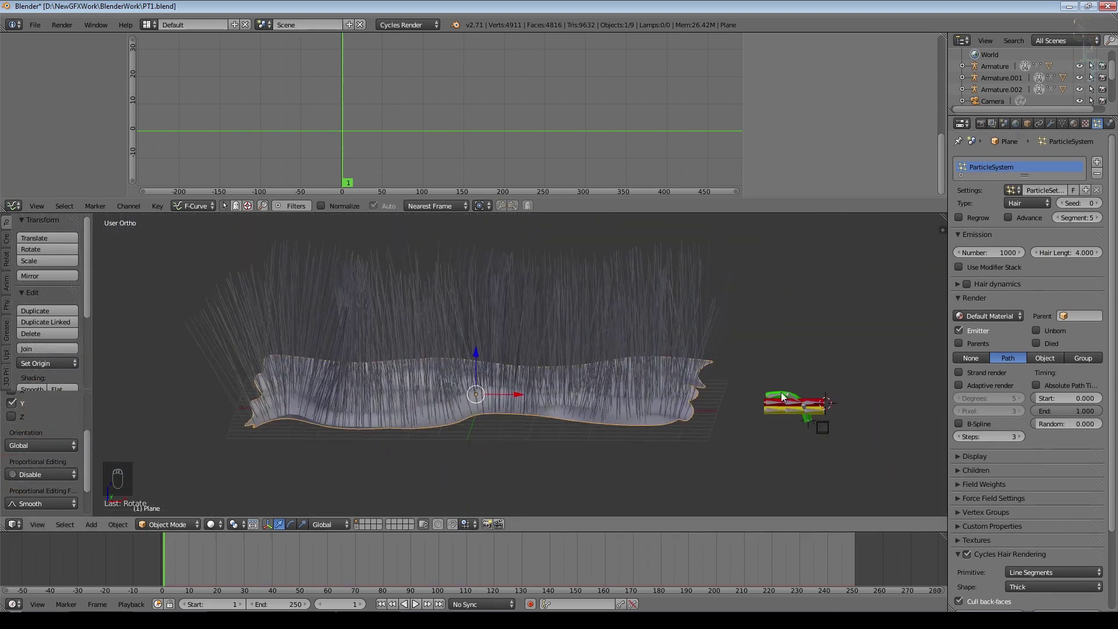
{"action": "key", "text": "KP_Decimal"}
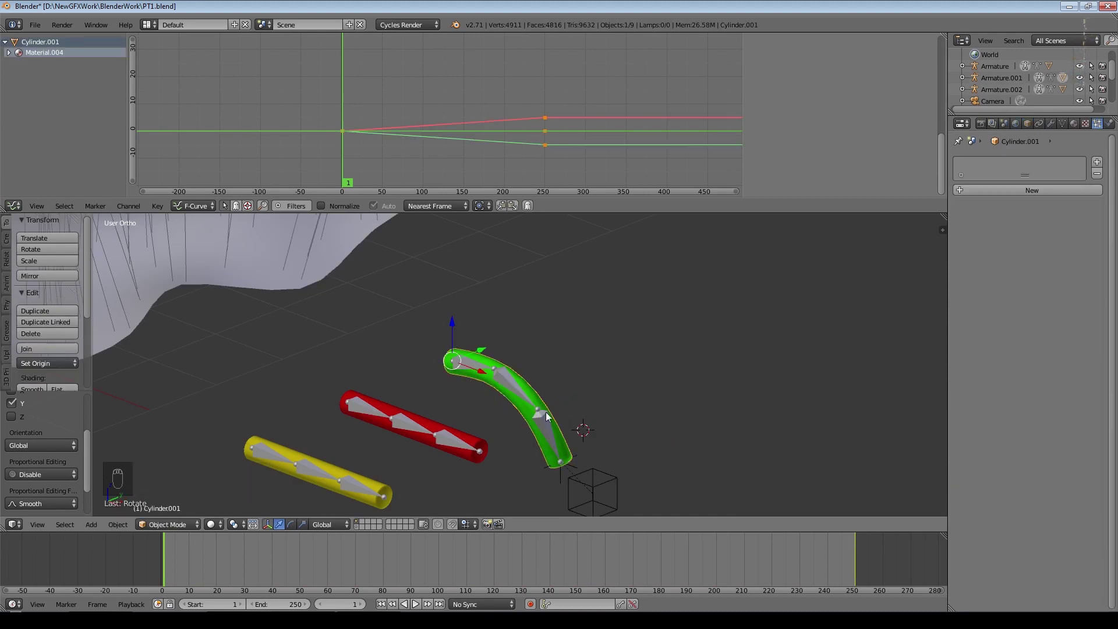
Group the cylinders with Ctrl+G, then return to the hair-covered ground plane's particle settings.
{"action": "key", "text": "ctrl+p"}
{"action": "key", "text": "ctrl+g"}
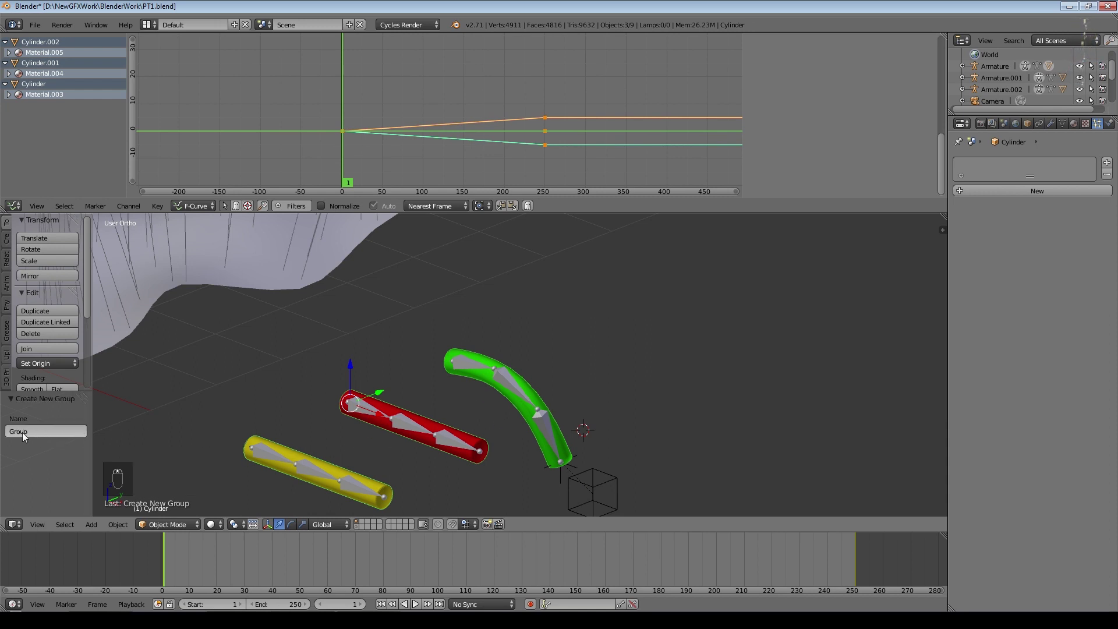
{"action": "left_click_drag", "start_coordinate": [40, 436], "coordinate": [535, 438]}
{"action": "key", "text": "Tab"}
{"action": "key", "text": "KP_Decimal"}
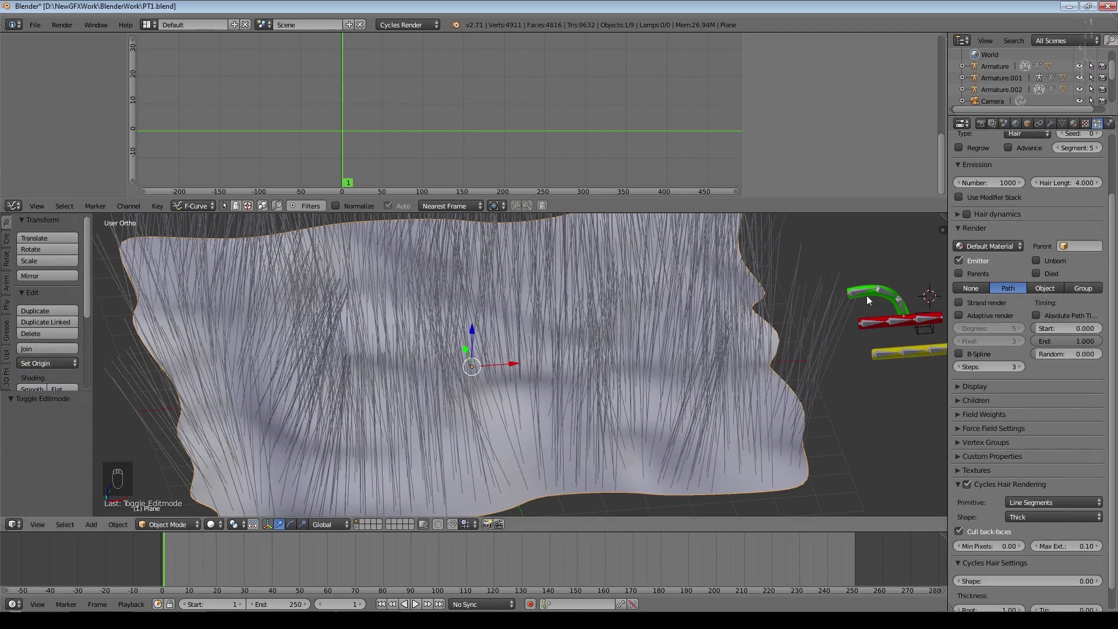
Render hair particles as Object and set GreenPart as the dupli object sprouting across the terrain.
{"action": "left_click_drag", "start_coordinate": [1022, 282], "coordinate": [1050, 289]}
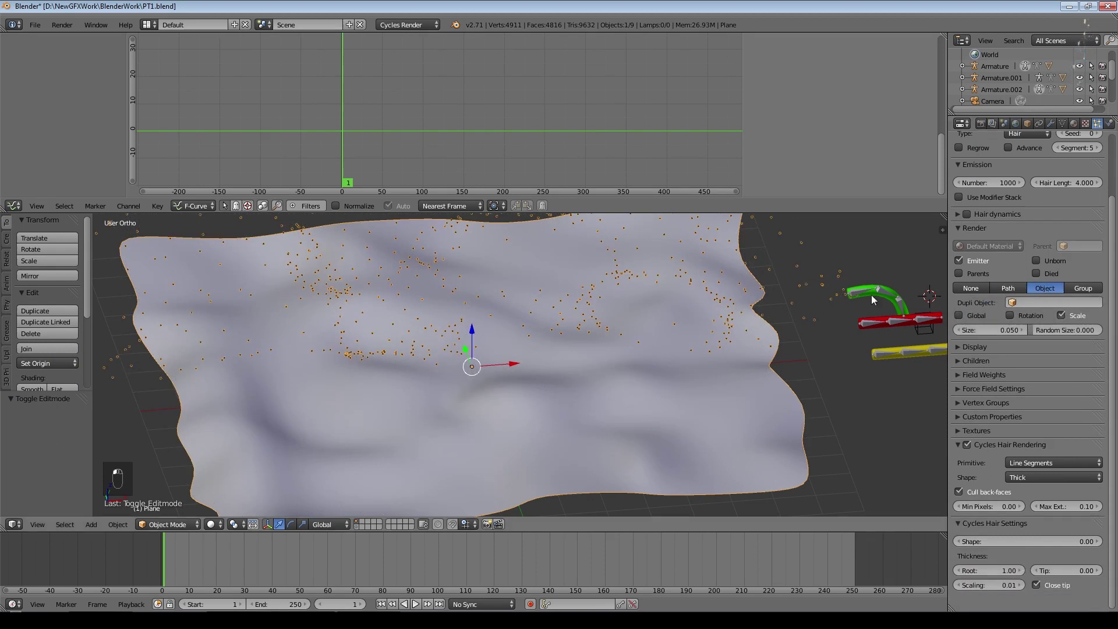
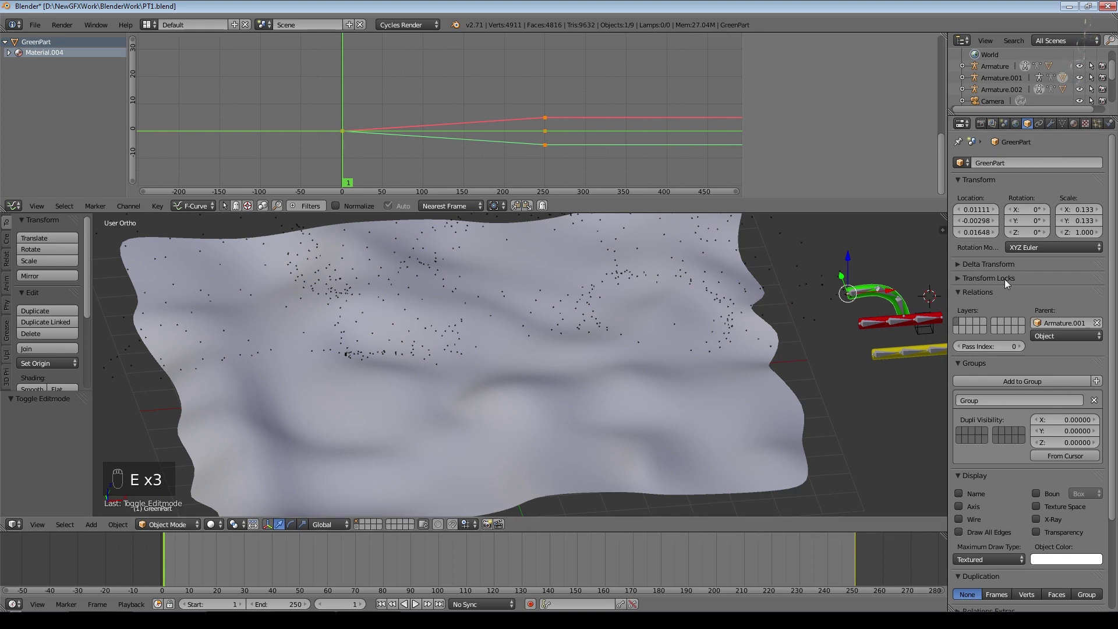
{"action": "left_click_drag", "start_coordinate": [704, 457], "coordinate": [1054, 355]}
{"action": "middle_click", "coordinate": [1054, 356]}
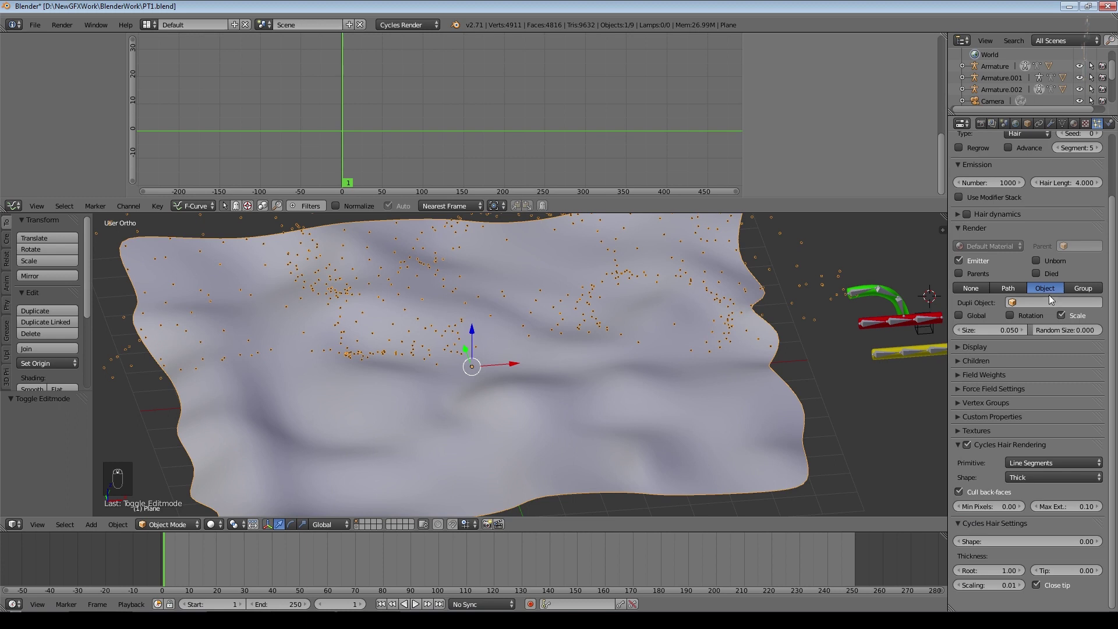
{"action": "left_click", "coordinate": [1053, 305]}
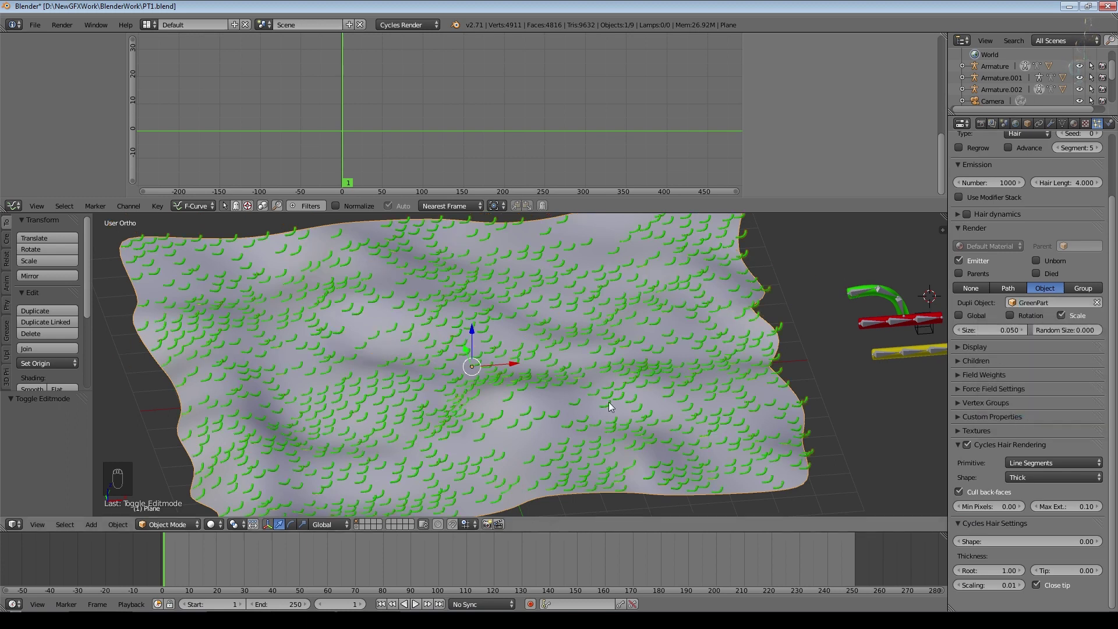
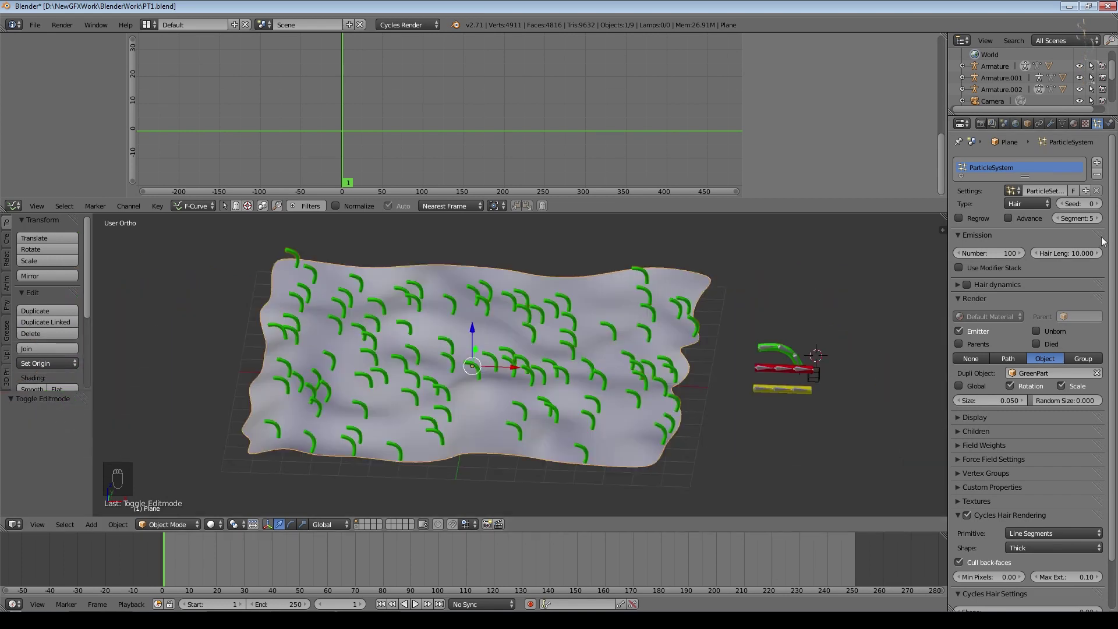
Enable Use Modifier Stack so the copies sit on the displaced terrain surface.
{"action": "left_click_drag", "start_coordinate": [1071, 250], "coordinate": [959, 291]}
{"action": "left_click_drag", "start_coordinate": [960, 291], "coordinate": [832, 313]}
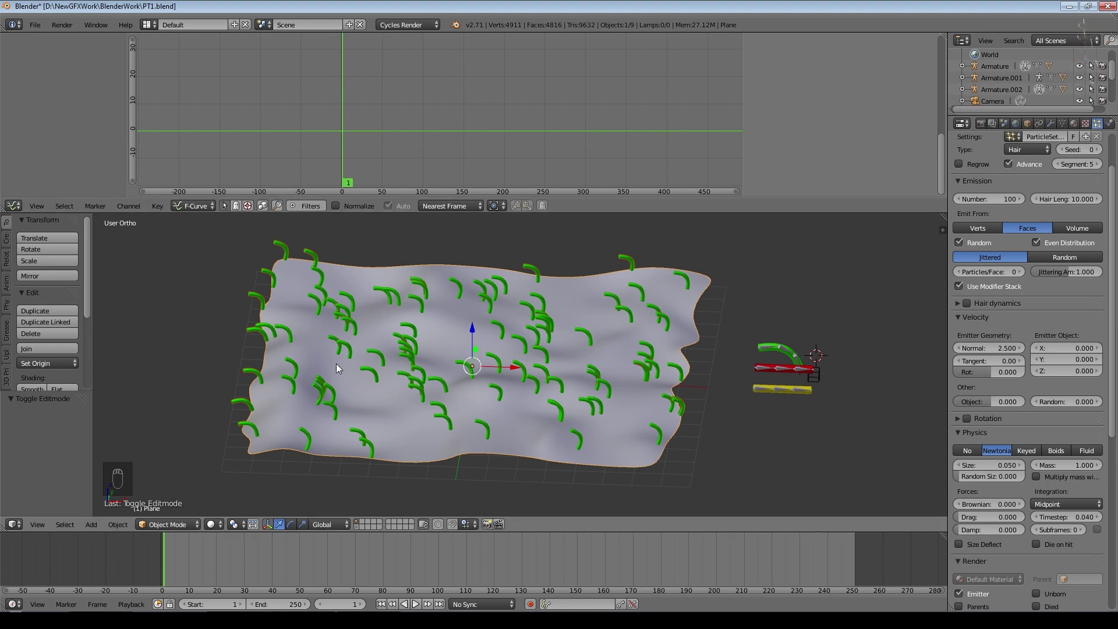
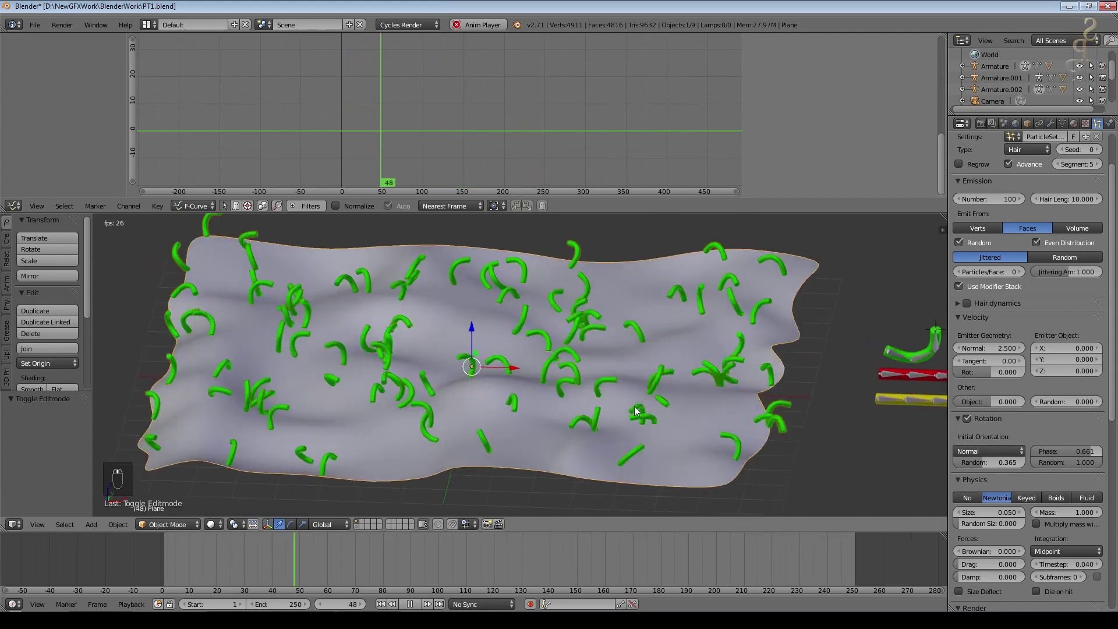
Add a new material to the plane and frame the GreenPart emission material in the Node Editor.
{"action": "middle_click", "coordinate": [846, 414]}
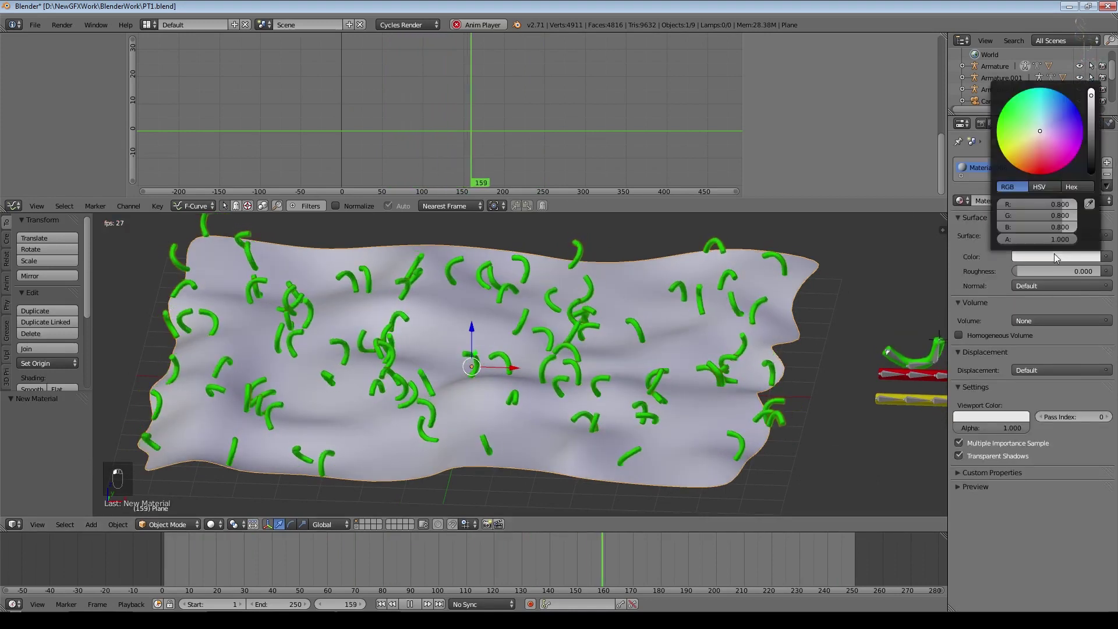
{"action": "left_click_drag", "start_coordinate": [350, 482], "coordinate": [12, 209]}
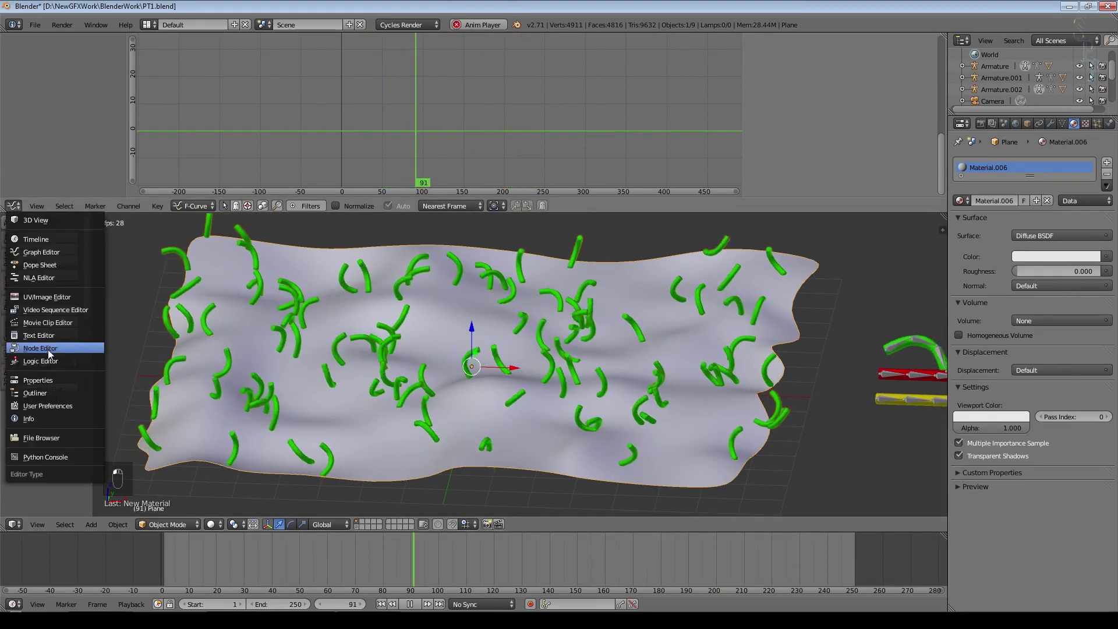
{"action": "middle_click", "coordinate": [911, 300]}
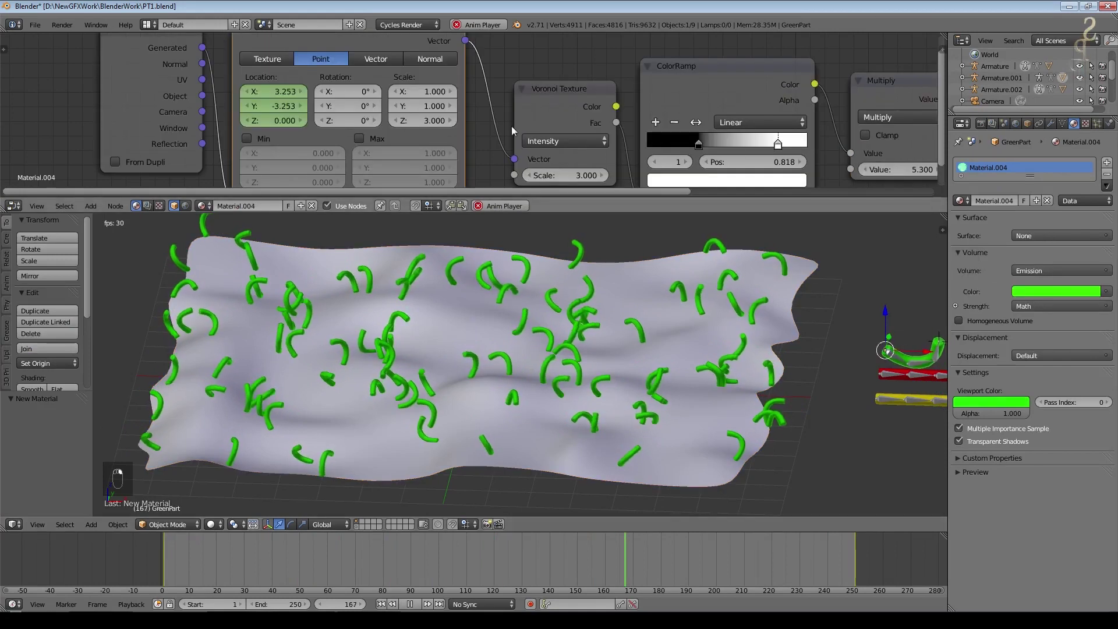
{"action": "key", "text": "ctrl+s"}
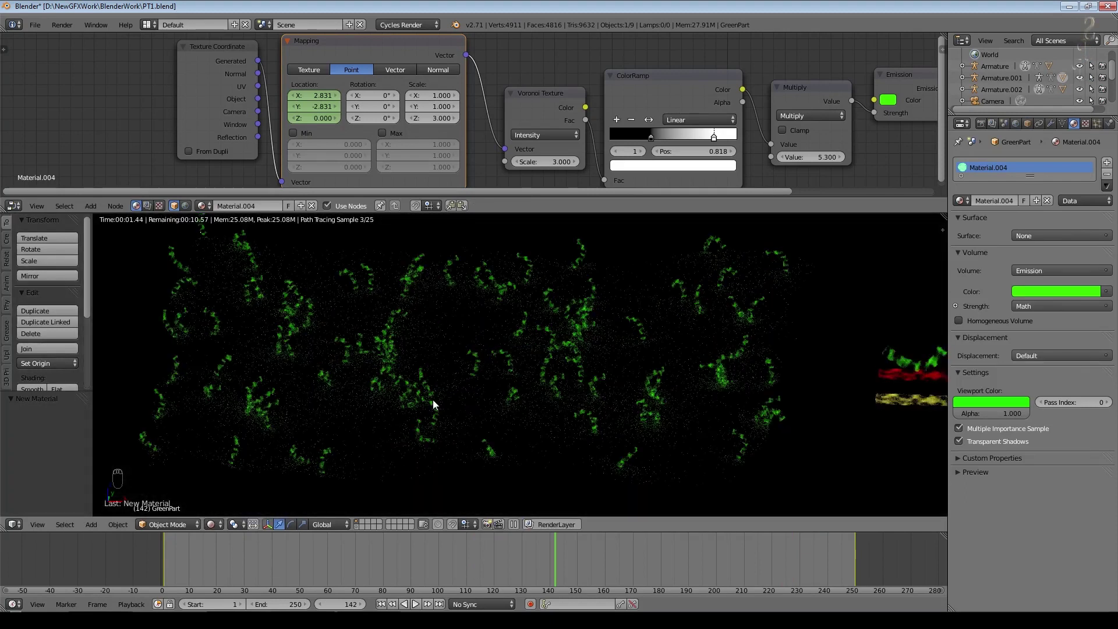
Raise the emission Multiply value to 12 and set particle Size 0.28 with Random Size 0.583.
{"action": "left_click_drag", "start_coordinate": [602, 343], "coordinate": [596, 317]}
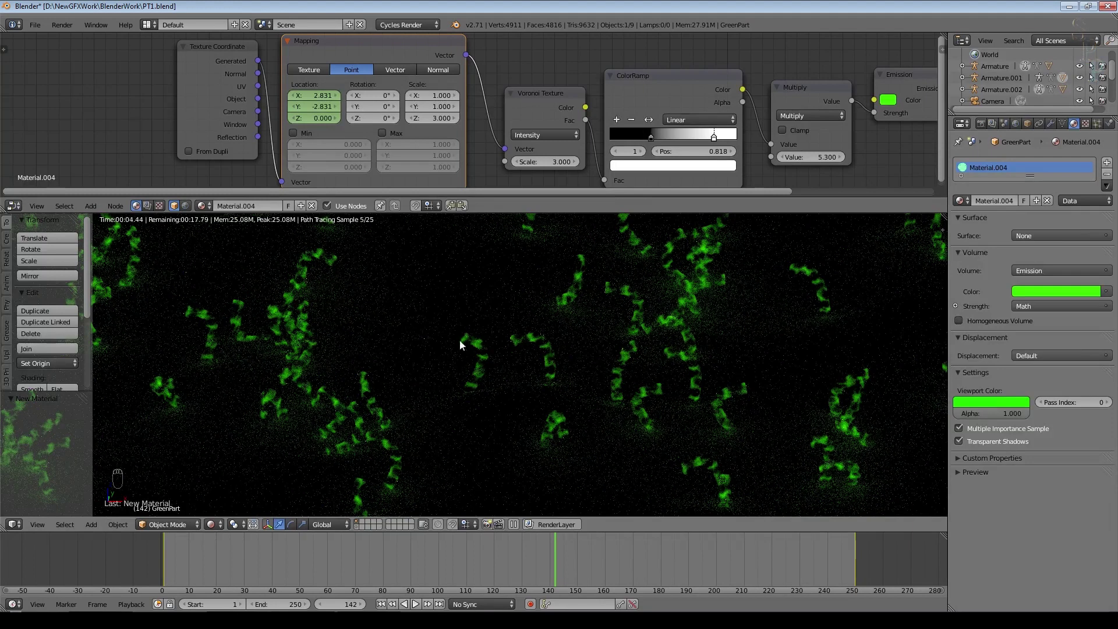
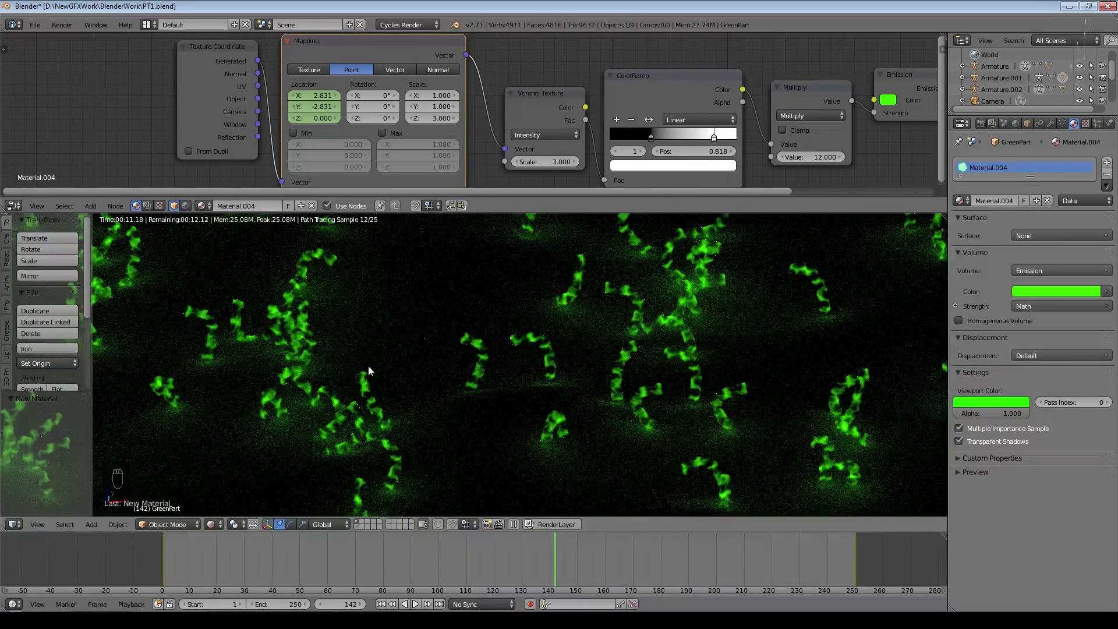
{"action": "key", "text": "KP_0"}
{"action": "key", "text": "Escape"}
{"action": "key", "text": "Tab"}
{"action": "key", "text": "Tab"}
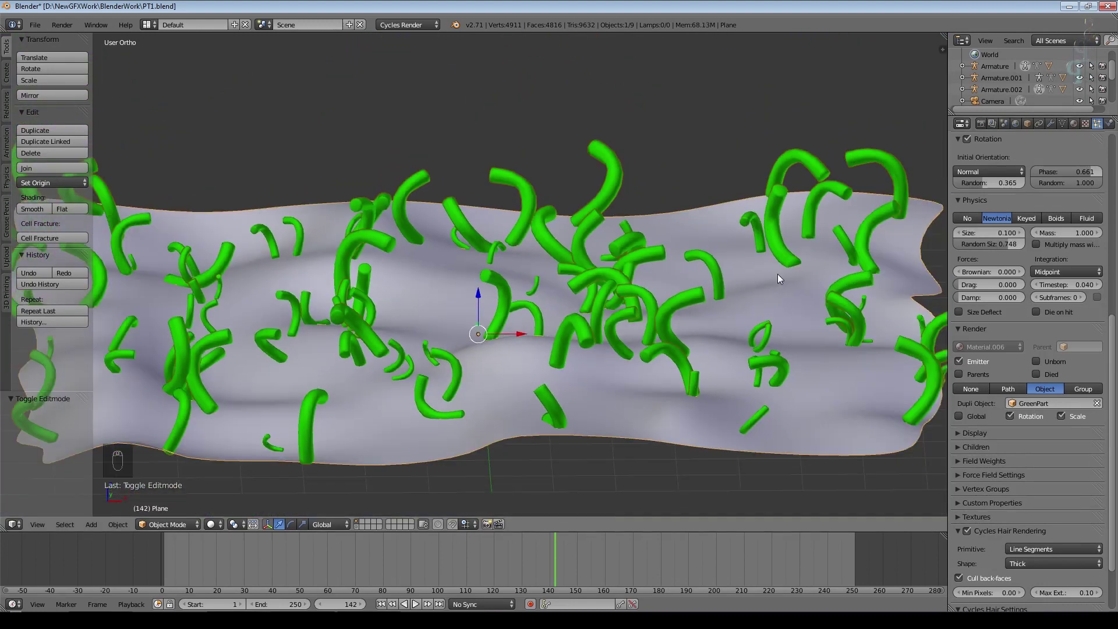
Reduce particle Size to 0.100 with 0.748 size randomness before adding interpolated children.
{"action": "left_click_drag", "start_coordinate": [886, 257], "coordinate": [963, 378]}
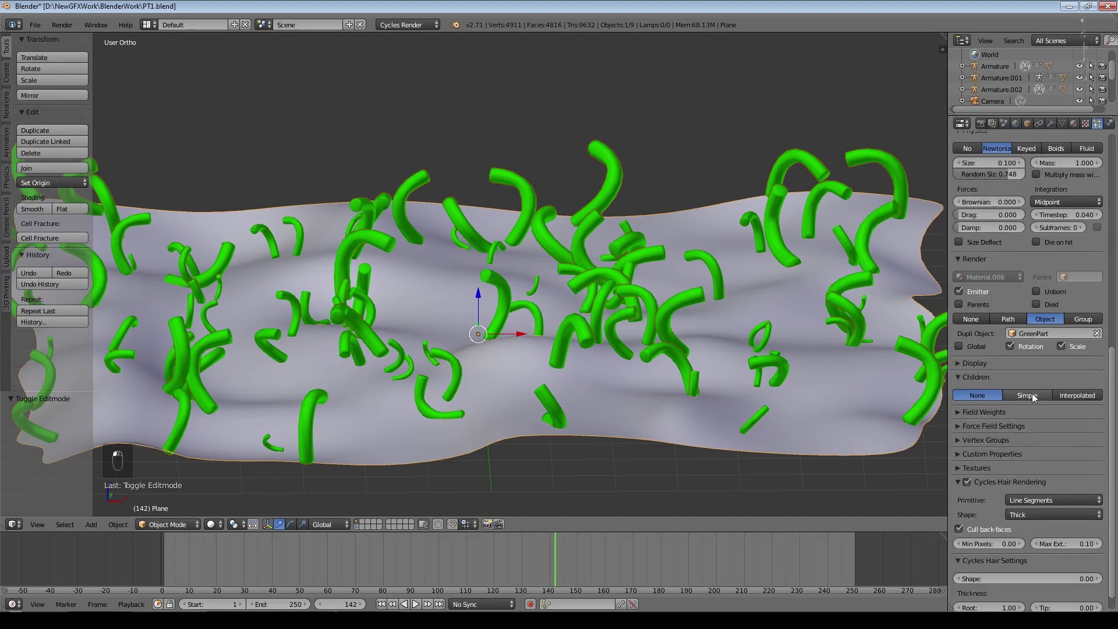
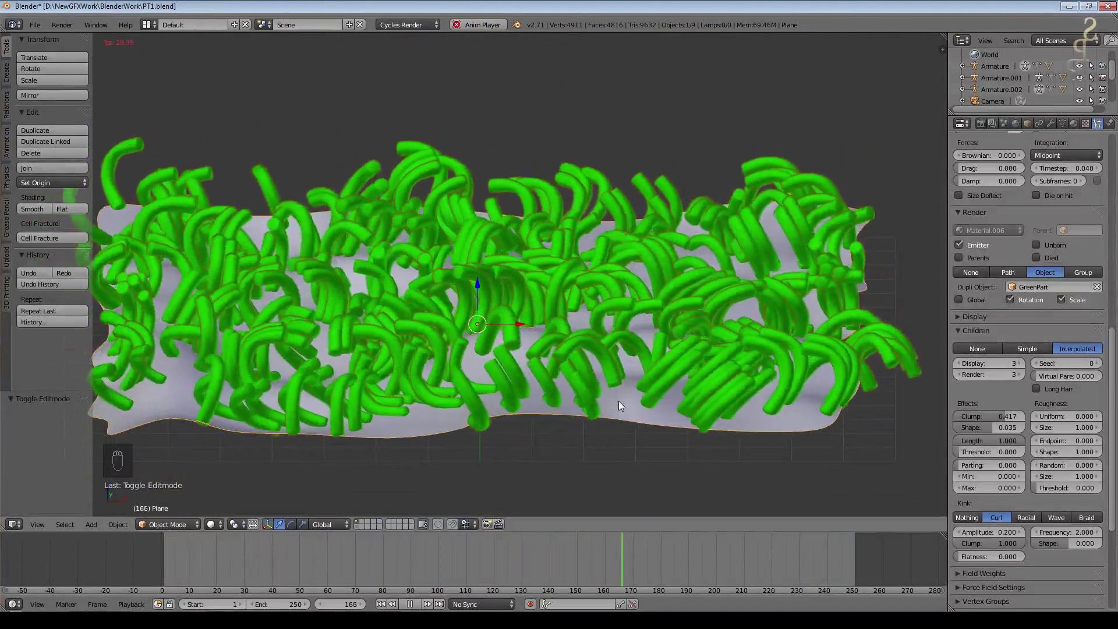
Orbit and zoom around the curly copies and rigged cylinders to frame the render view.
{"action": "middle_click", "coordinate": [731, 383]}
{"action": "left_click_drag", "start_coordinate": [738, 319], "coordinate": [814, 322]}
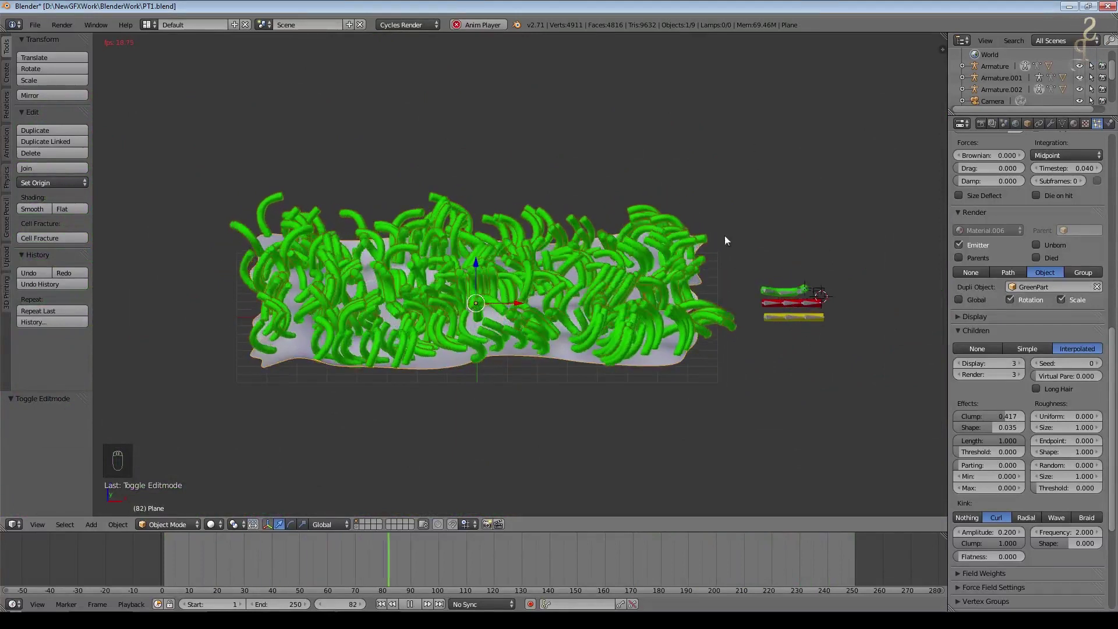
{"action": "left_click_drag", "start_coordinate": [492, 370], "coordinate": [677, 275]}
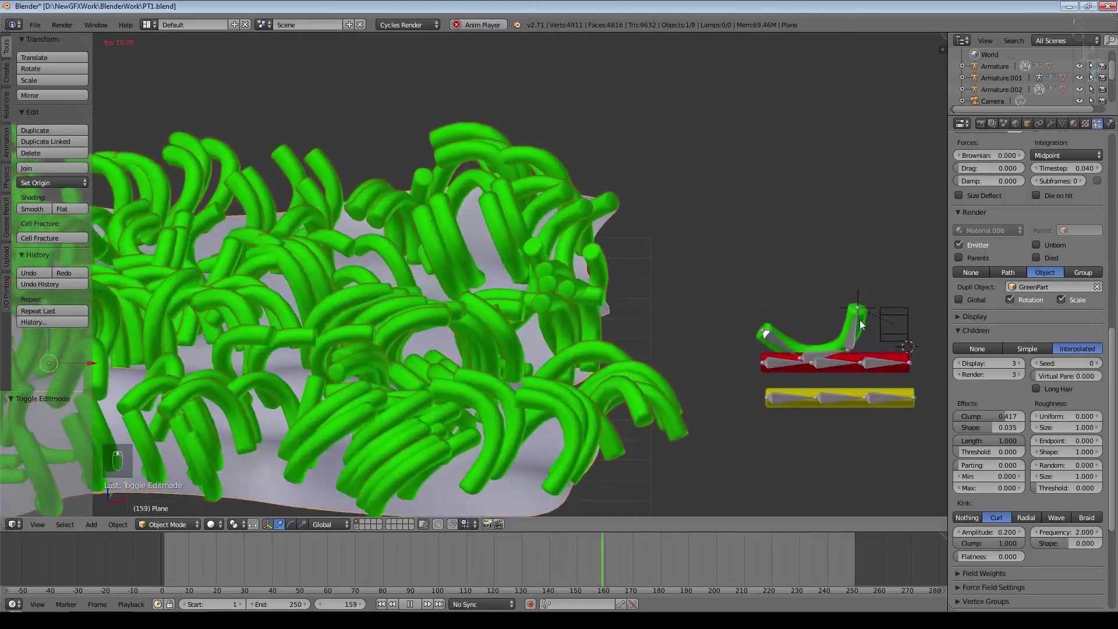
{"action": "middle_click", "coordinate": [877, 341]}
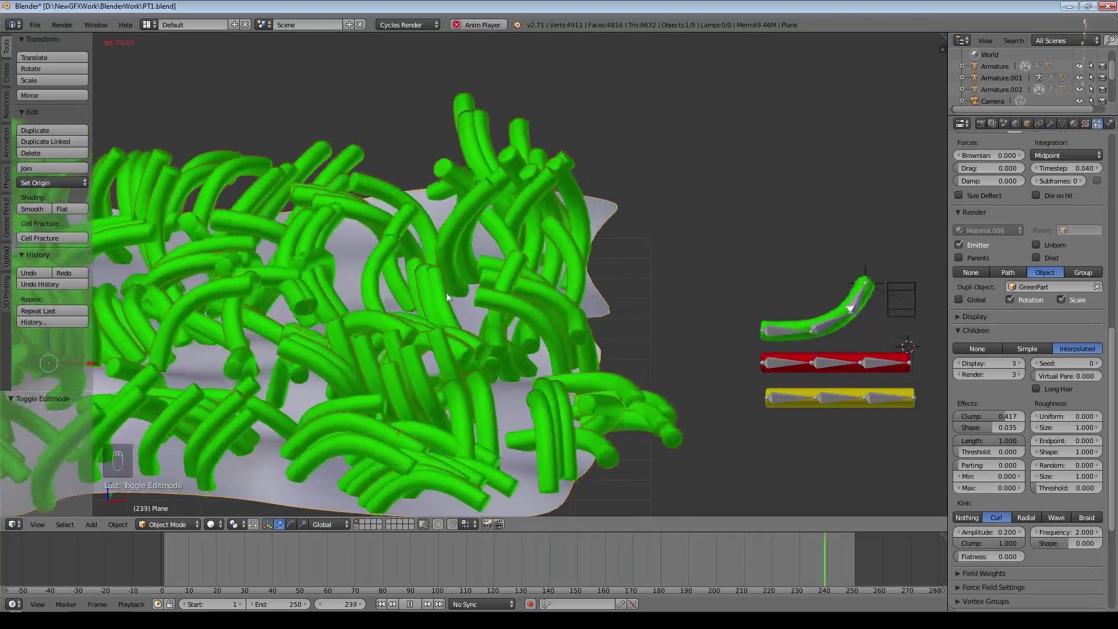
{"action": "middle_click", "coordinate": [498, 280]}
{"action": "left_click_drag", "start_coordinate": [391, 292], "coordinate": [558, 357]}
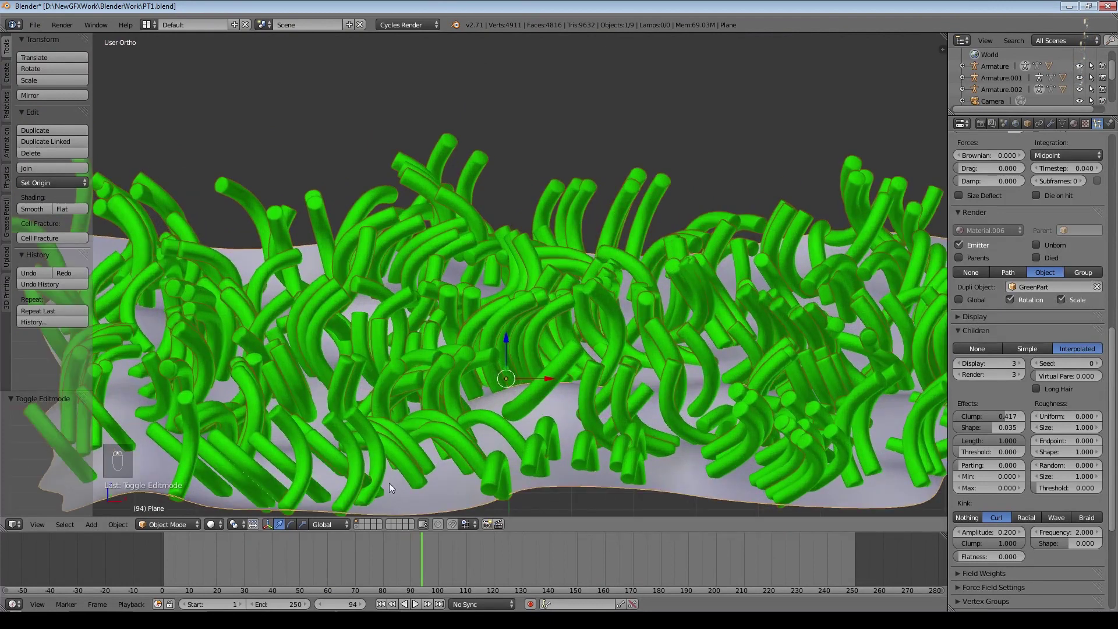